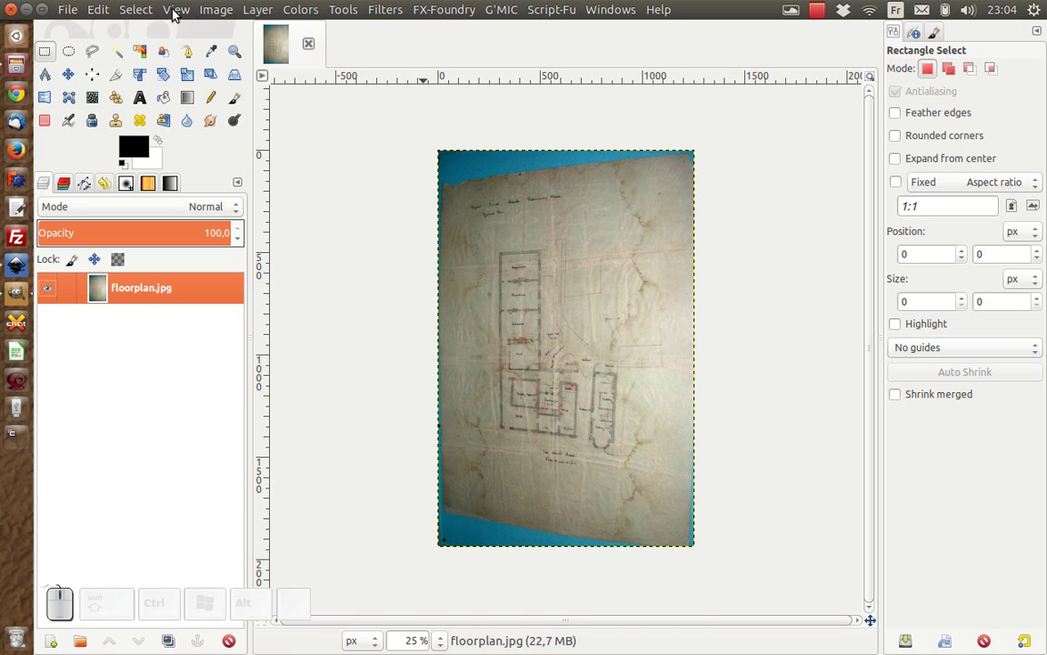
# Turn on the grid from the Image menu and zoom the scan to 50%.
pyautogui.click(214, 16)
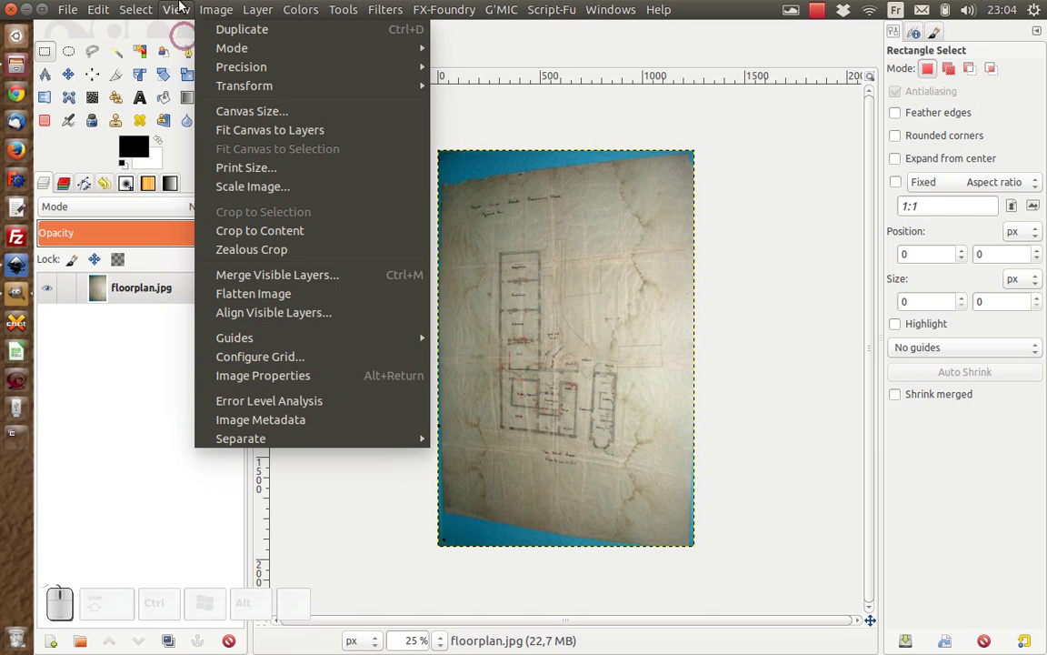
pyautogui.click(188, 281)
pyautogui.scroll(3)
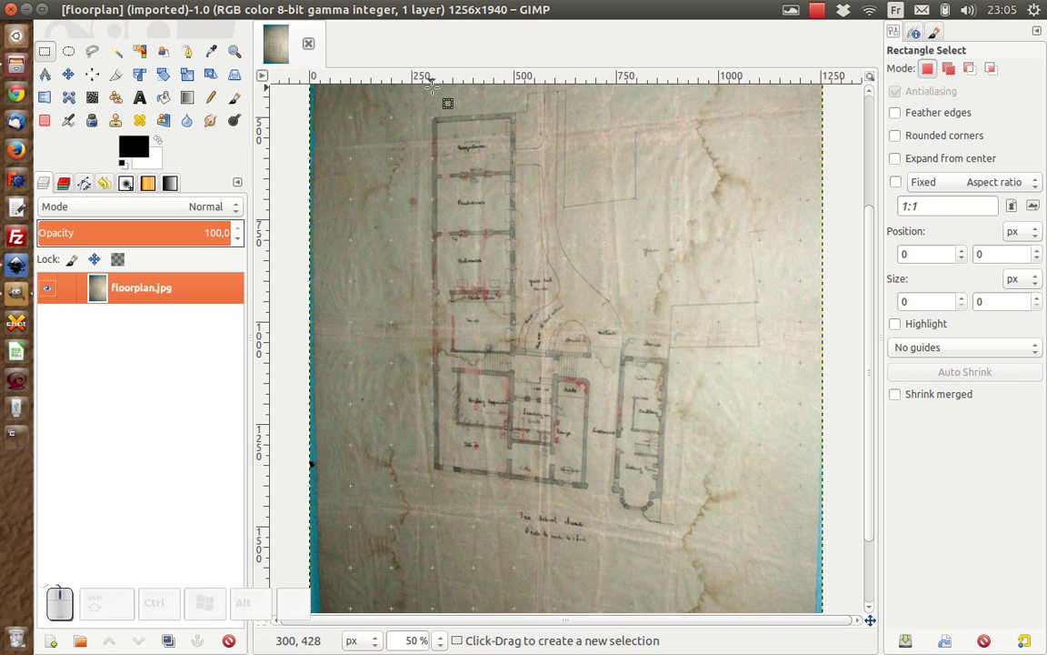
# Drag guides onto the building's bottom and top edges, left wall and annex left wall.
pyautogui.moveTo(475, 73); pyautogui.dragTo(537, 139)
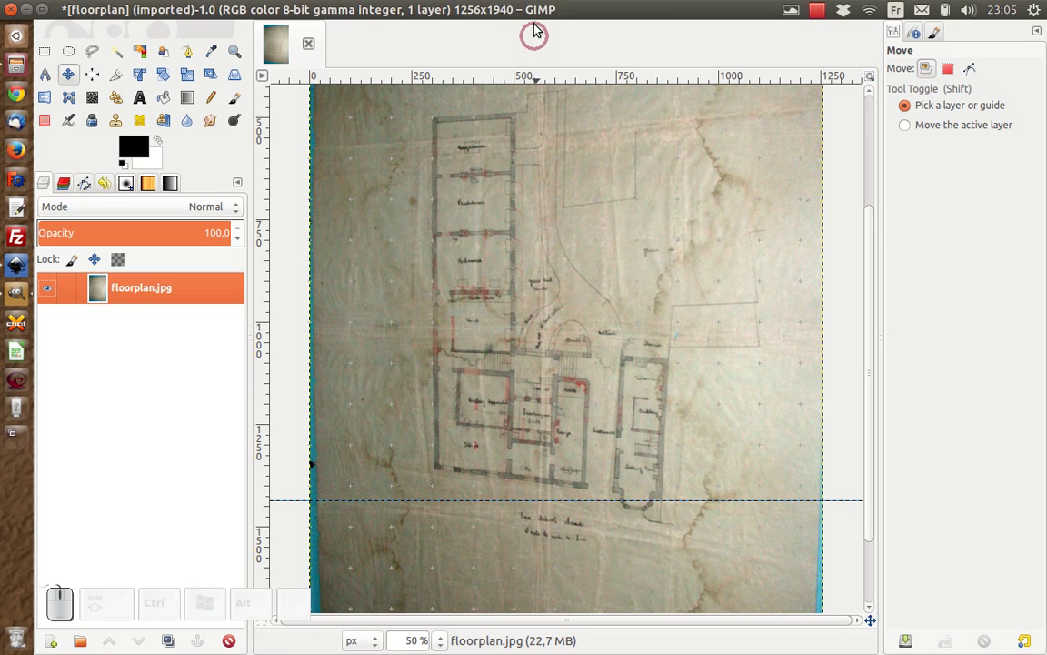
pyautogui.moveTo(527, 78); pyautogui.dragTo(374, 142)
pyautogui.moveTo(264, 196); pyautogui.dragTo(333, 241)
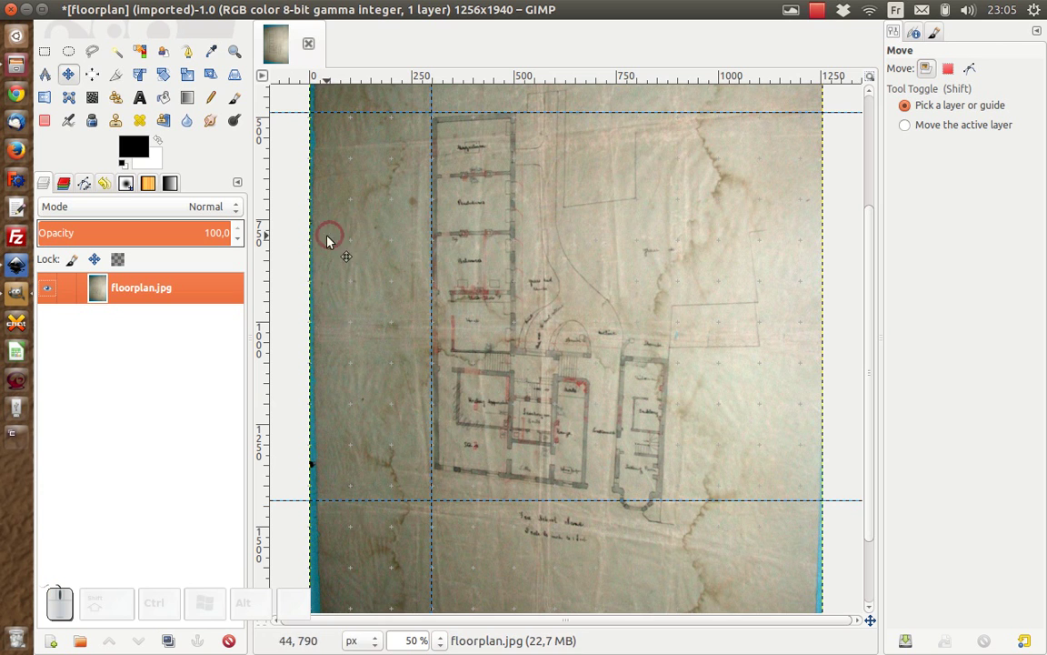
pyautogui.moveTo(267, 243); pyautogui.dragTo(325, 280)
# Add guides at the annex right wall, two inner vertical walls and horizontally through the middle.
pyautogui.moveTo(266, 281); pyautogui.dragTo(392, 309)
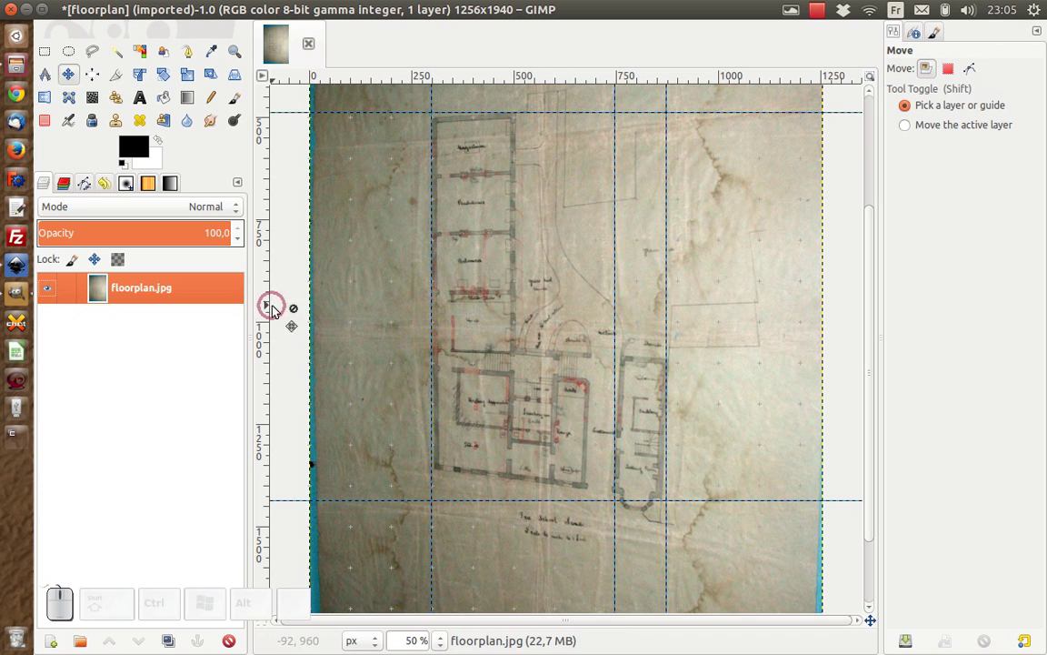
pyautogui.moveTo(266, 306); pyautogui.dragTo(299, 302)
pyautogui.moveTo(272, 308); pyautogui.dragTo(525, 336)
pyautogui.moveTo(569, 80); pyautogui.dragTo(552, 220)
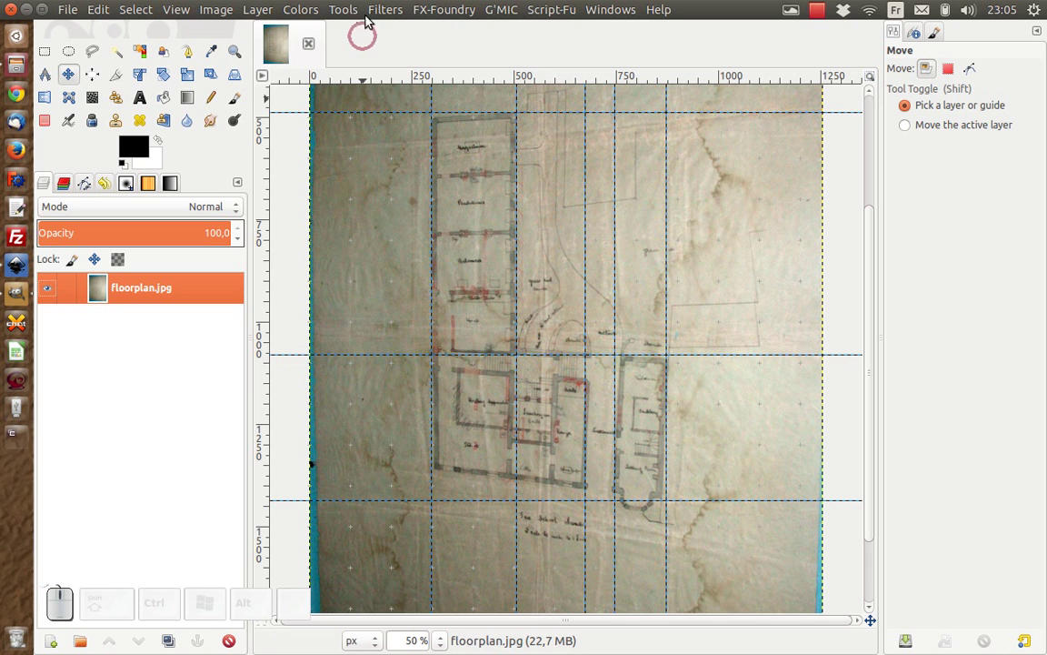
# Apply Colors > Levels with black input 89 and white input 211 to boost contrast.
pyautogui.click(314, 9)
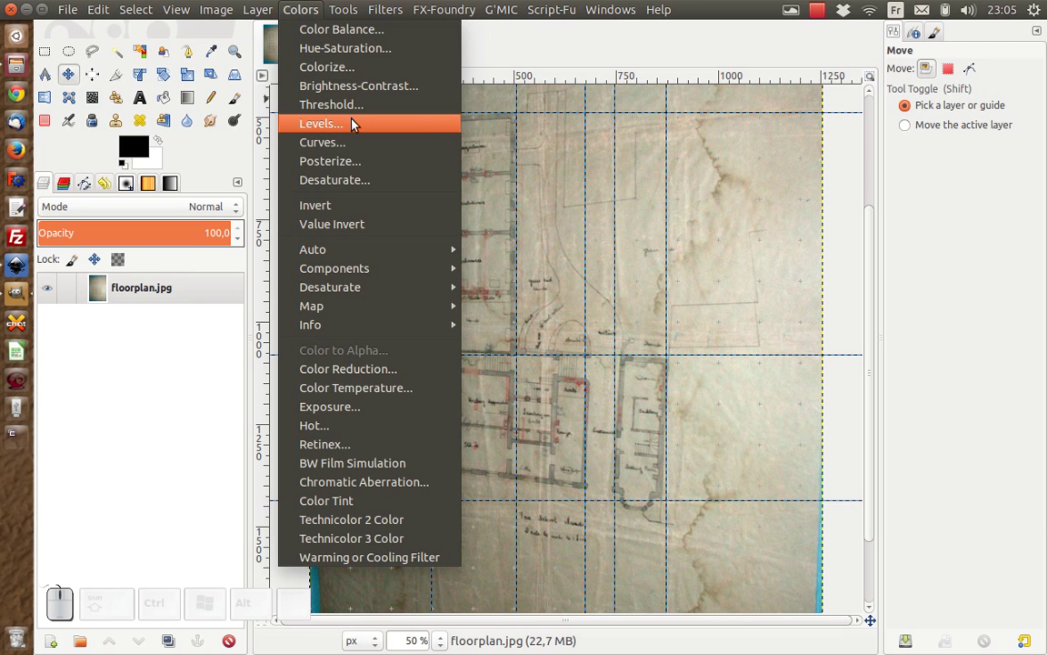
pyautogui.click(358, 123)
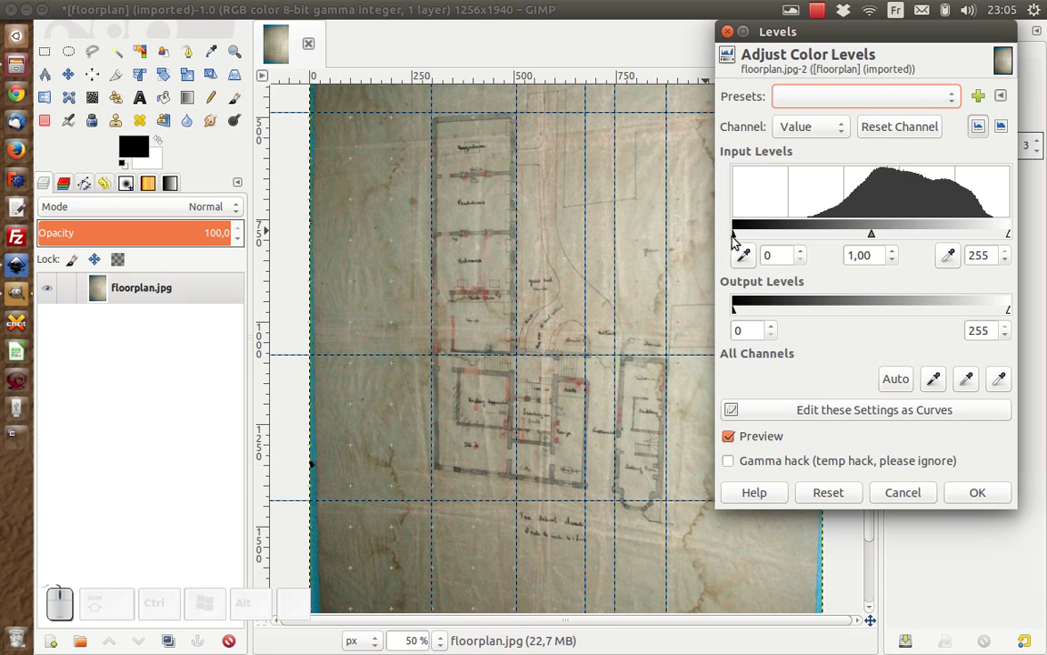
pyautogui.moveTo(740, 241); pyautogui.dragTo(1001, 236)
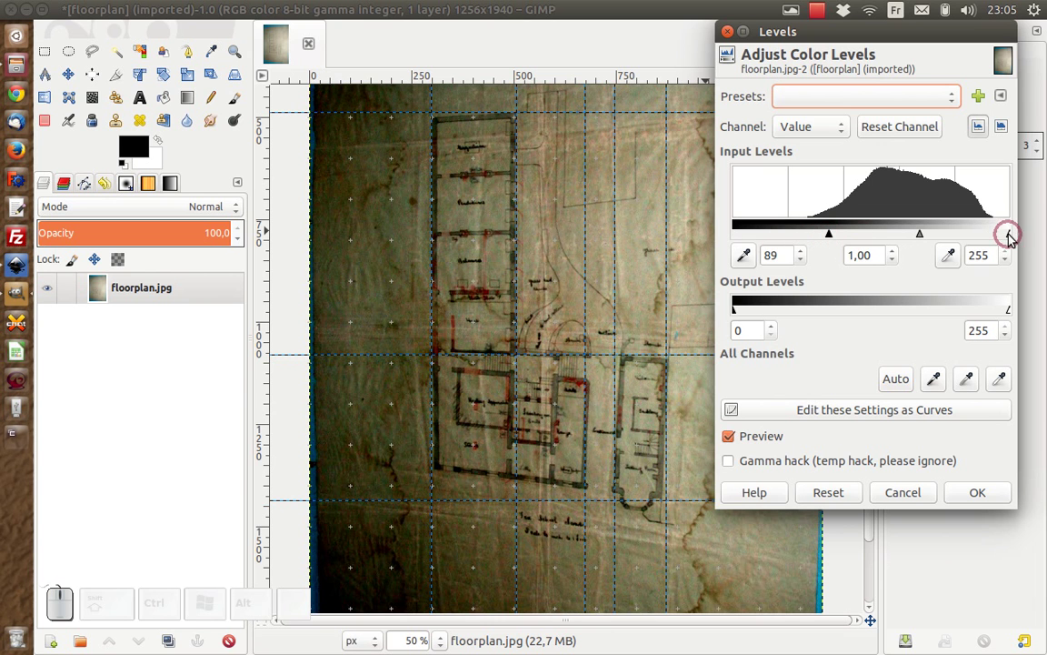
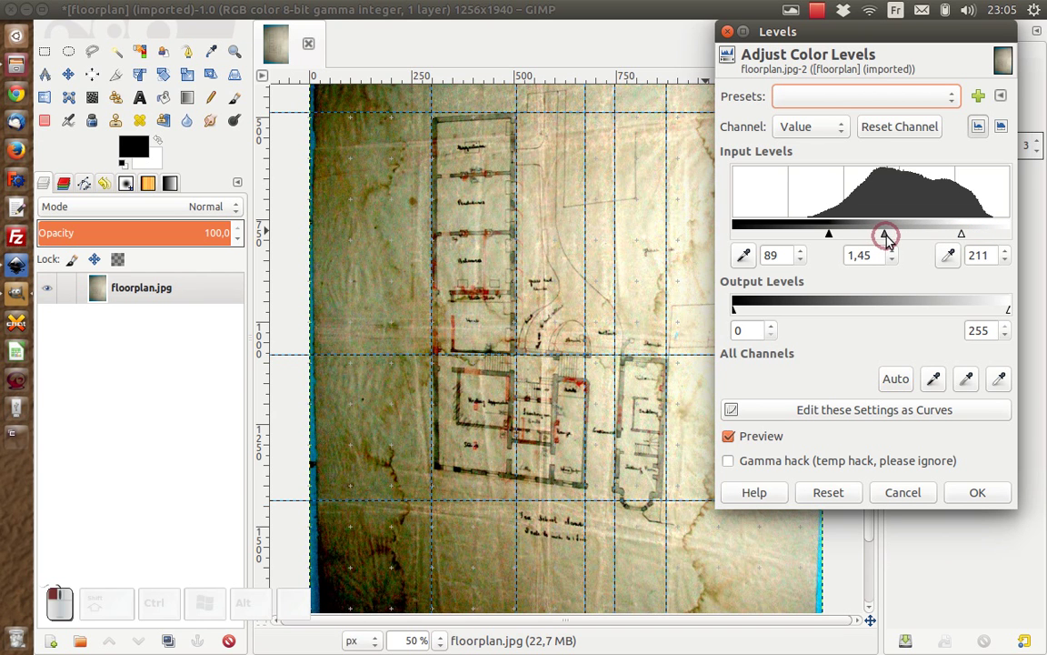
pyautogui.moveTo(832, 240); pyautogui.dragTo(843, 242)
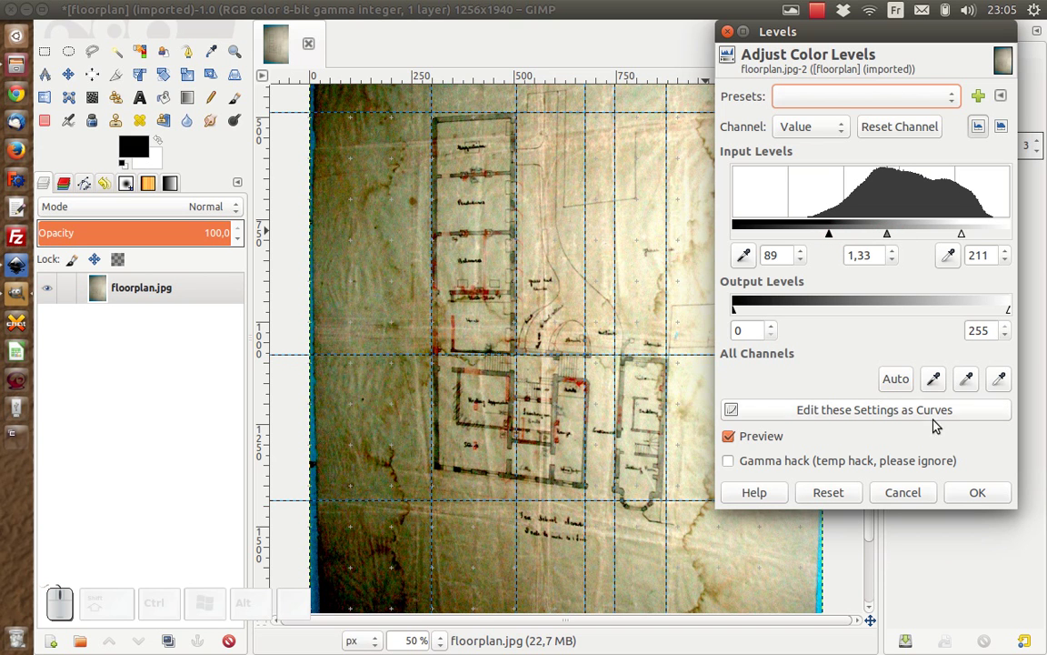
pyautogui.click(979, 495)
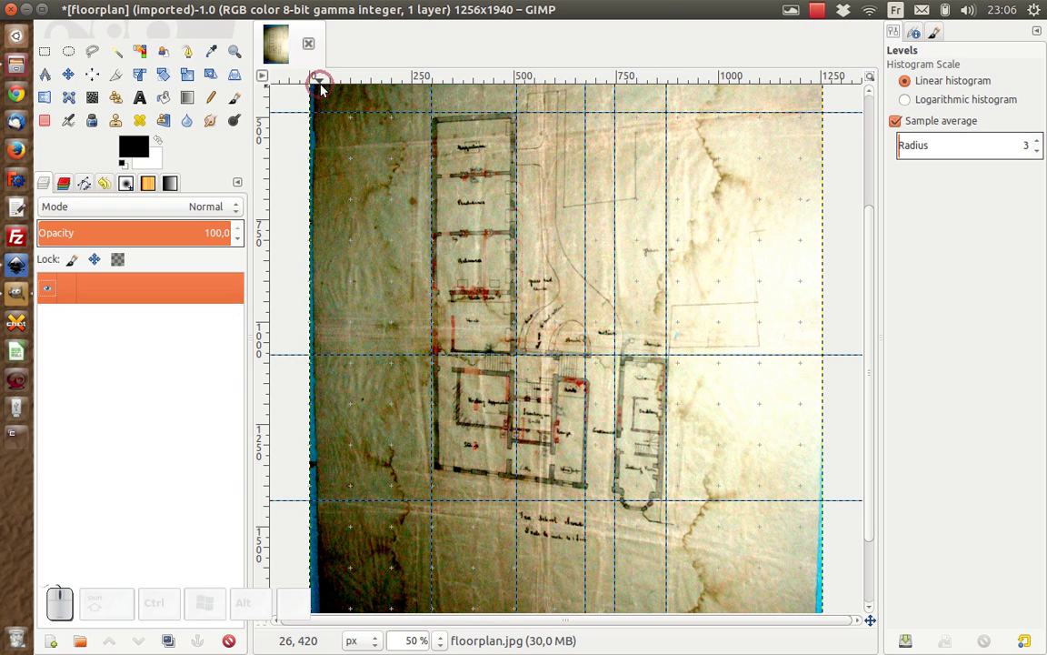
# With the Cage Transform tool, place cage points along the building's top edge and down its left side.
pyautogui.scroll(3)
pyautogui.scroll(-3)
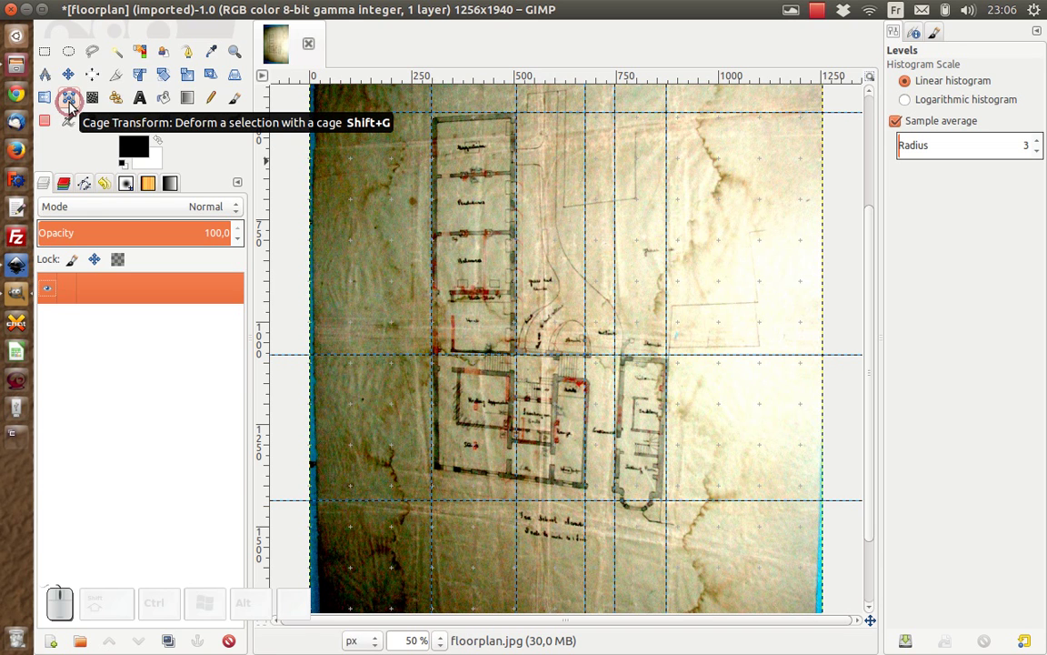
pyautogui.click(76, 107)
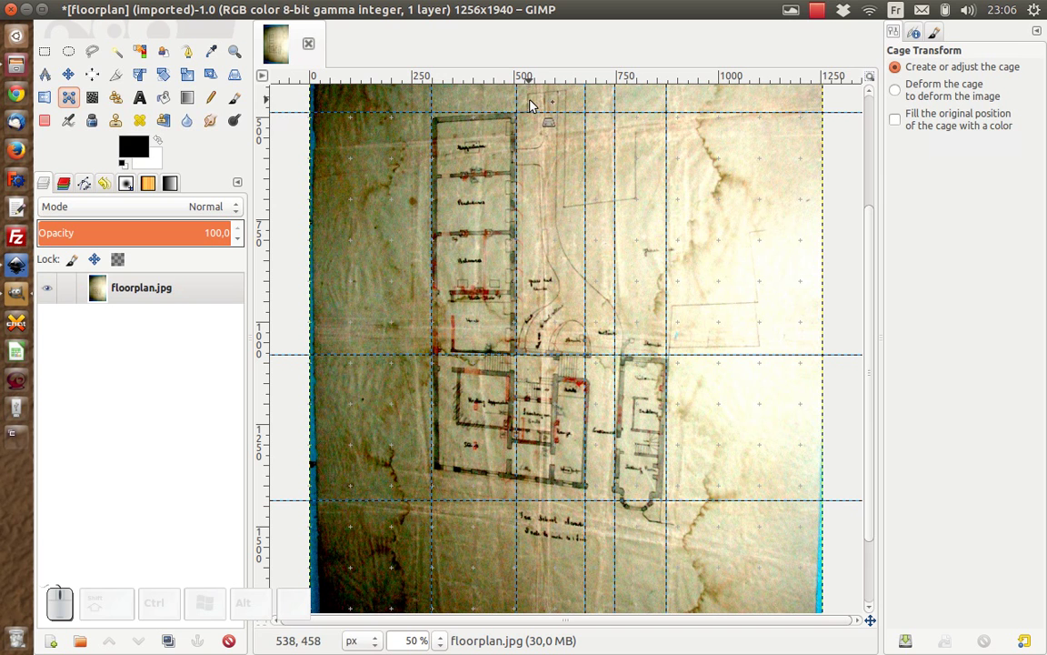
pyautogui.scroll(3)
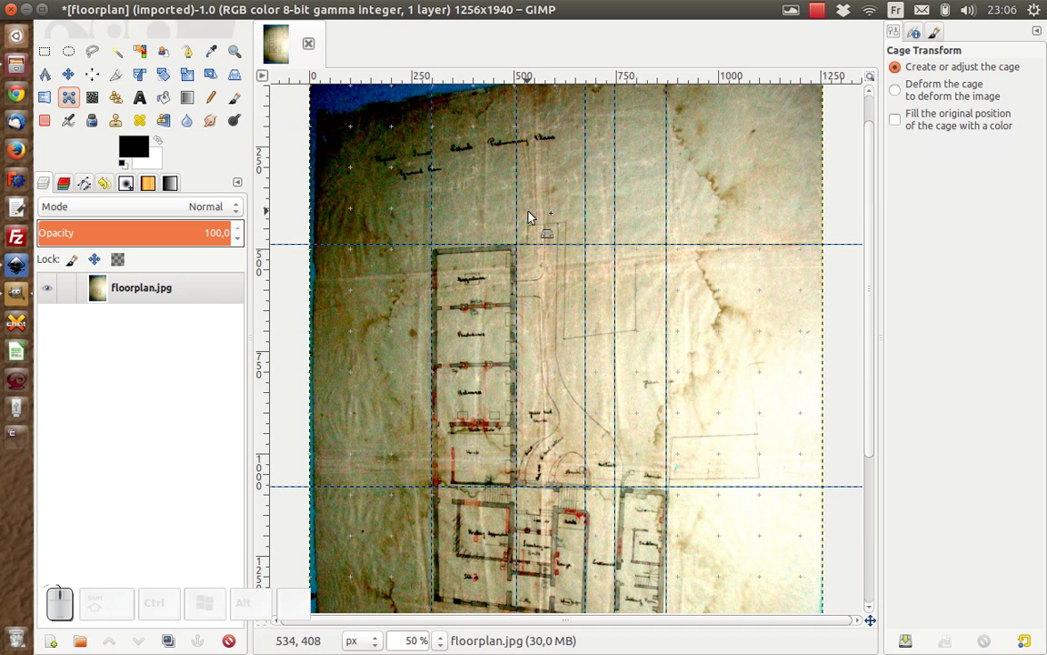
pyautogui.click(565, 211)
pyautogui.click(528, 221)
pyautogui.click(480, 229)
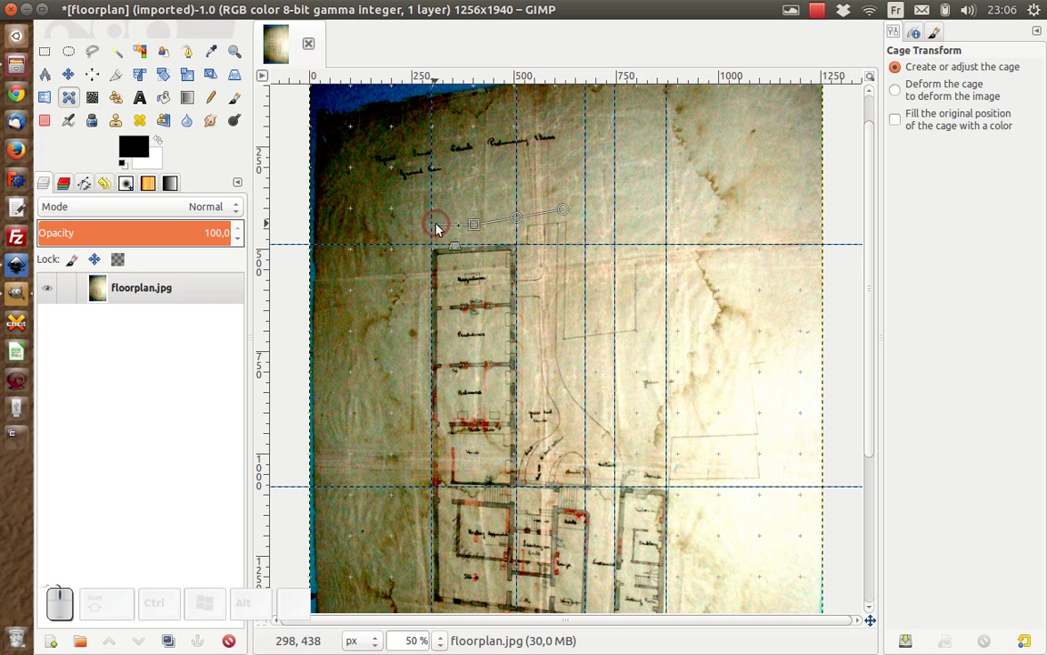
pyautogui.click(421, 229)
pyautogui.click(415, 298)
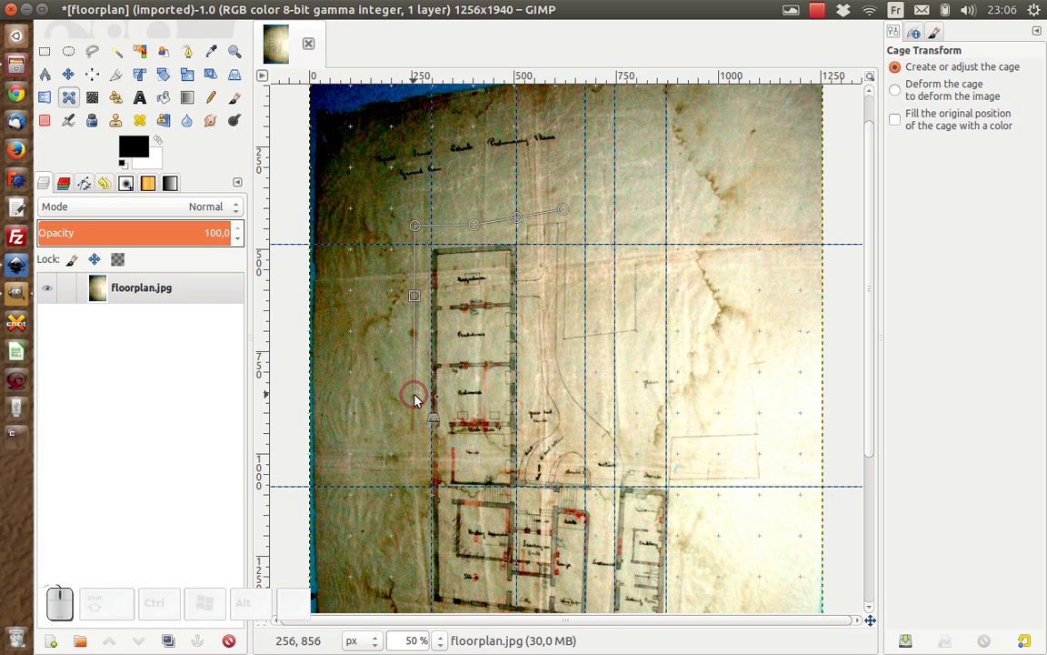
pyautogui.click(418, 400)
pyautogui.click(417, 485)
pyautogui.scroll(-3)
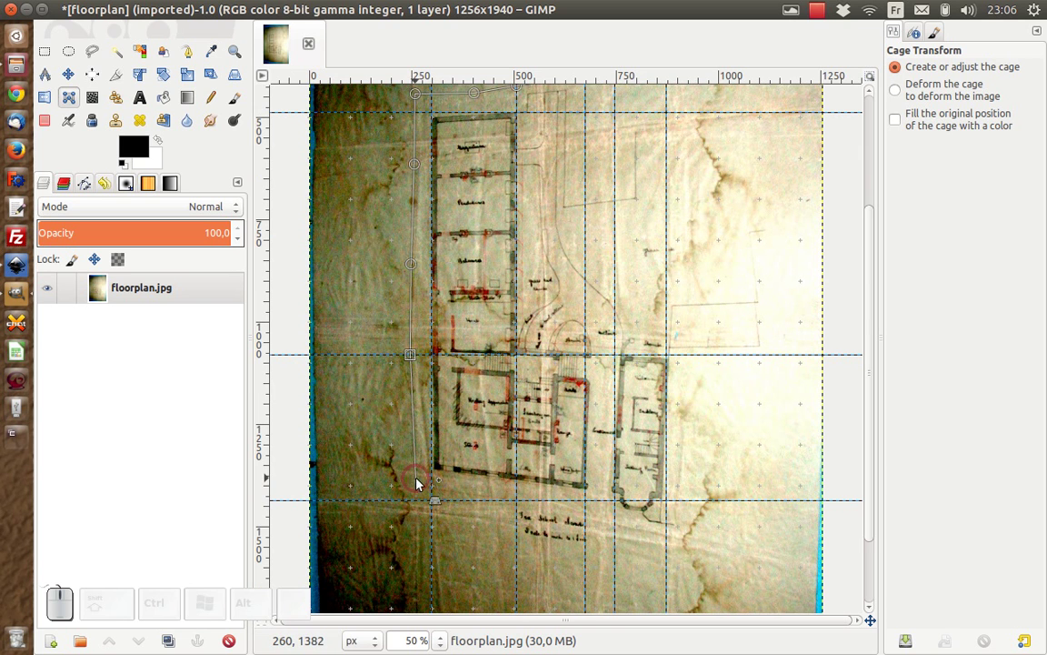
# Continue the cage along the bottom edge, up the right side and close it at the start point.
pyautogui.click(421, 482)
pyautogui.click(488, 496)
pyautogui.click(550, 499)
pyautogui.click(617, 521)
pyautogui.click(669, 530)
pyautogui.click(691, 524)
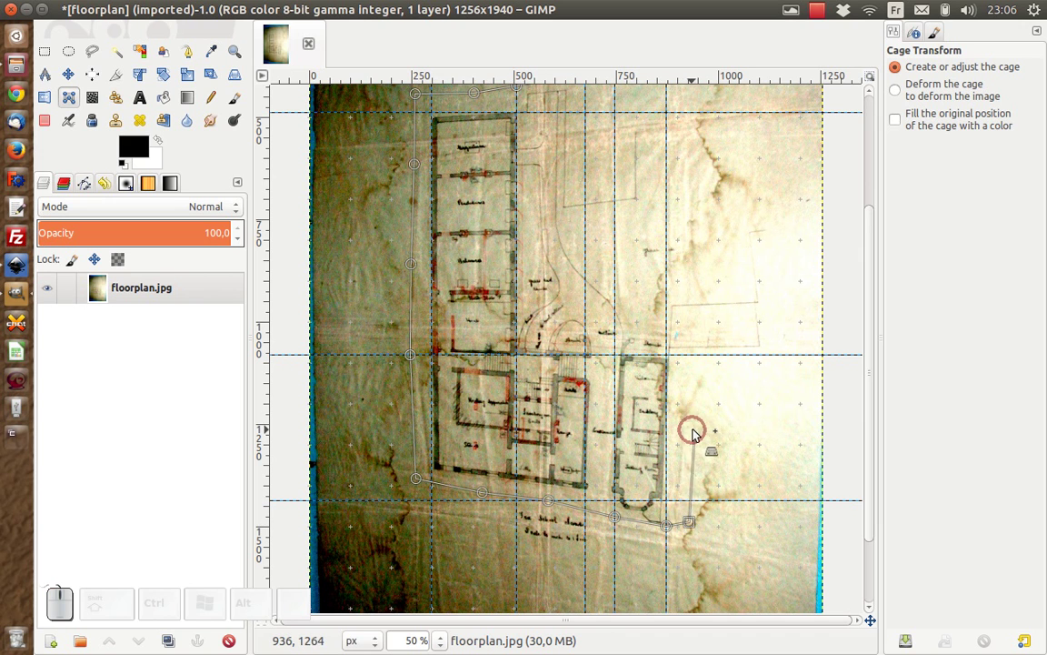
pyautogui.click(690, 421)
pyautogui.click(693, 338)
pyautogui.click(643, 302)
pyautogui.click(603, 262)
pyautogui.click(576, 205)
pyautogui.click(576, 139)
pyautogui.scroll(3)
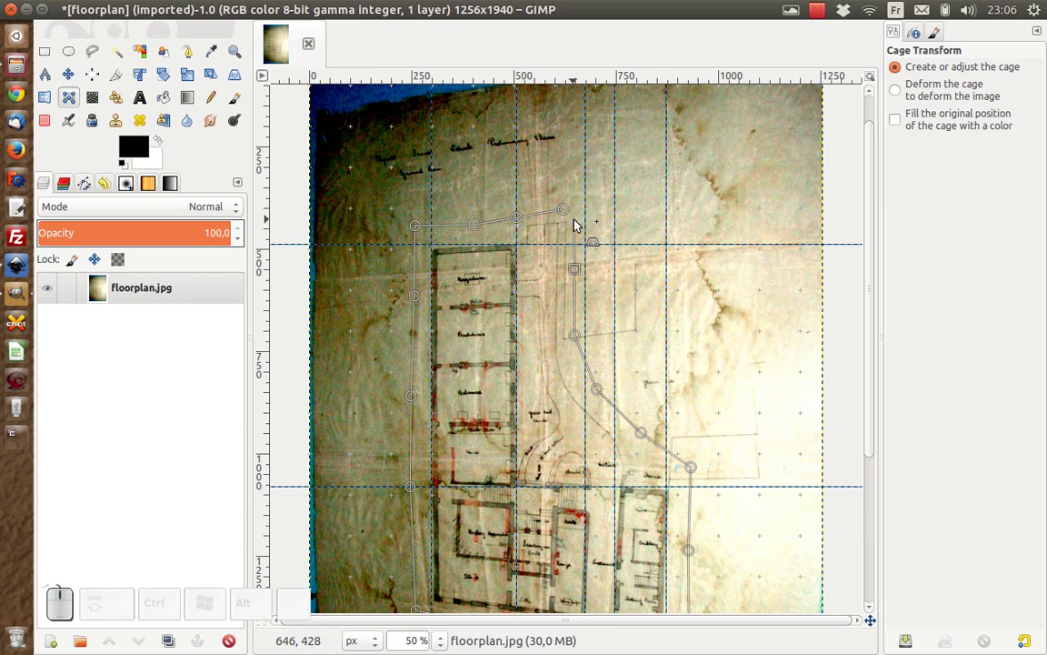
# Drag the left-side and bottom-left cage points onto the guides to straighten the left wall.
pyautogui.click(572, 212)
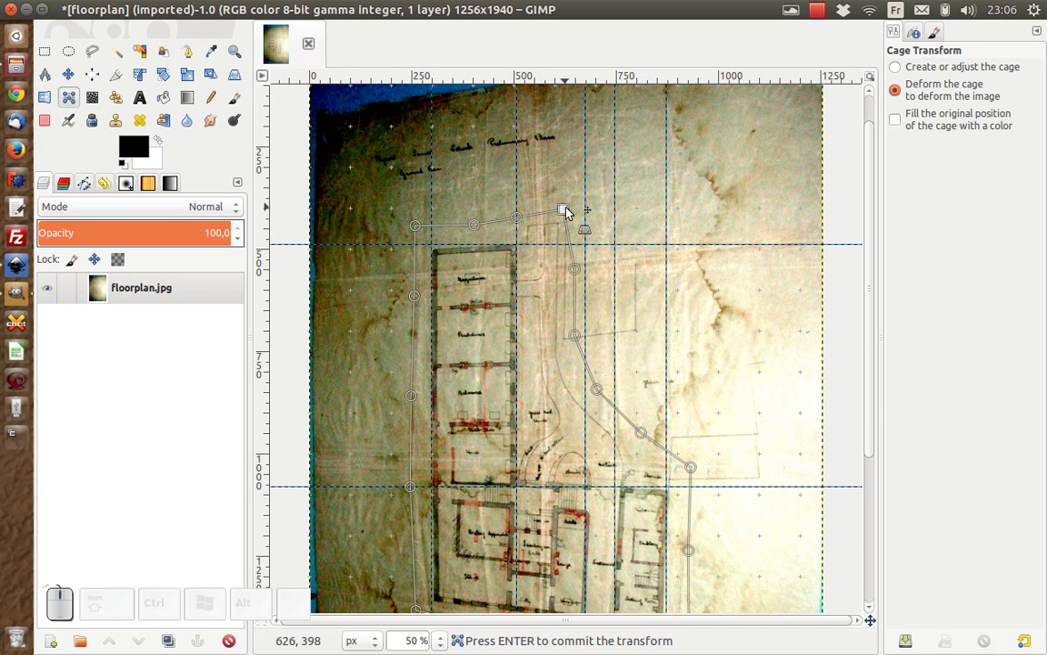
pyautogui.scroll(-3)
pyautogui.scroll(3)
pyautogui.moveTo(419, 516); pyautogui.dragTo(417, 543)
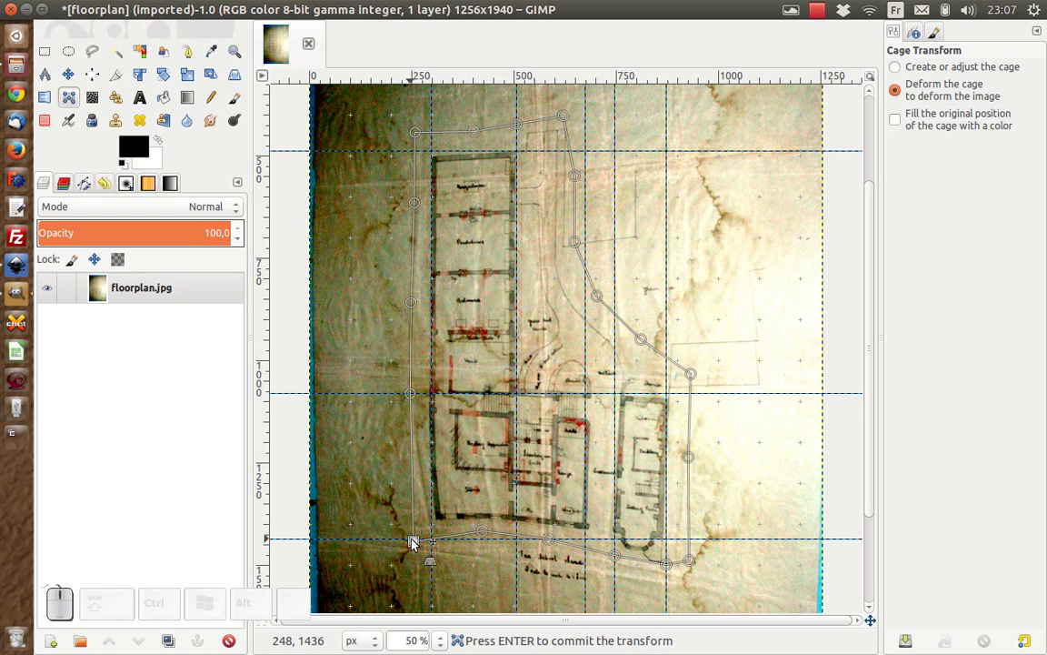
pyautogui.moveTo(485, 533); pyautogui.dragTo(518, 565)
pyautogui.moveTo(550, 540); pyautogui.dragTo(511, 557)
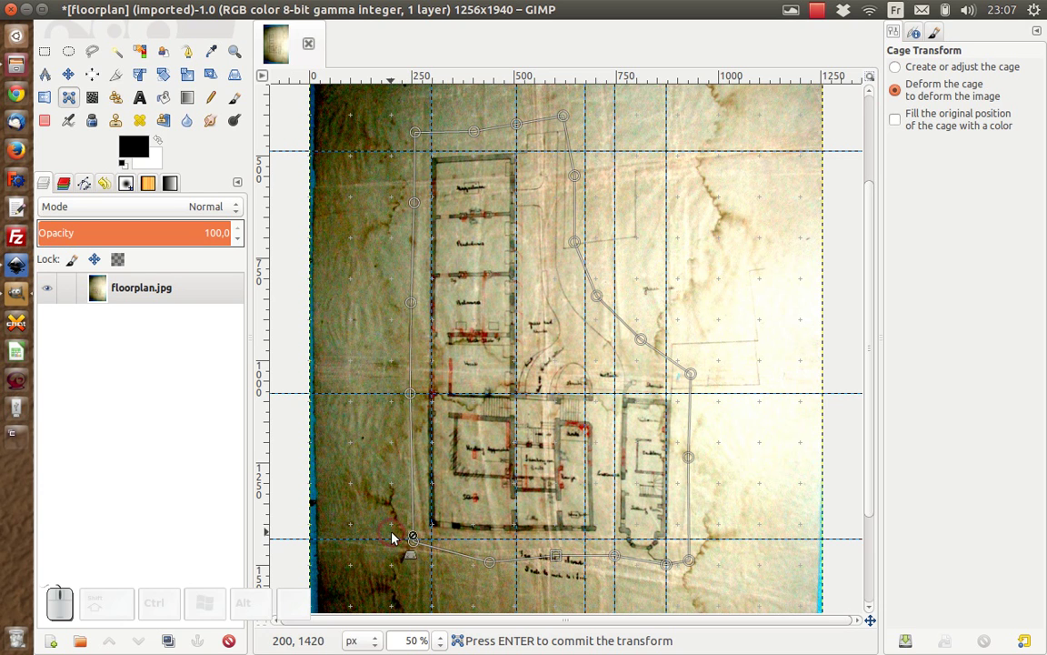
pyautogui.click(418, 543)
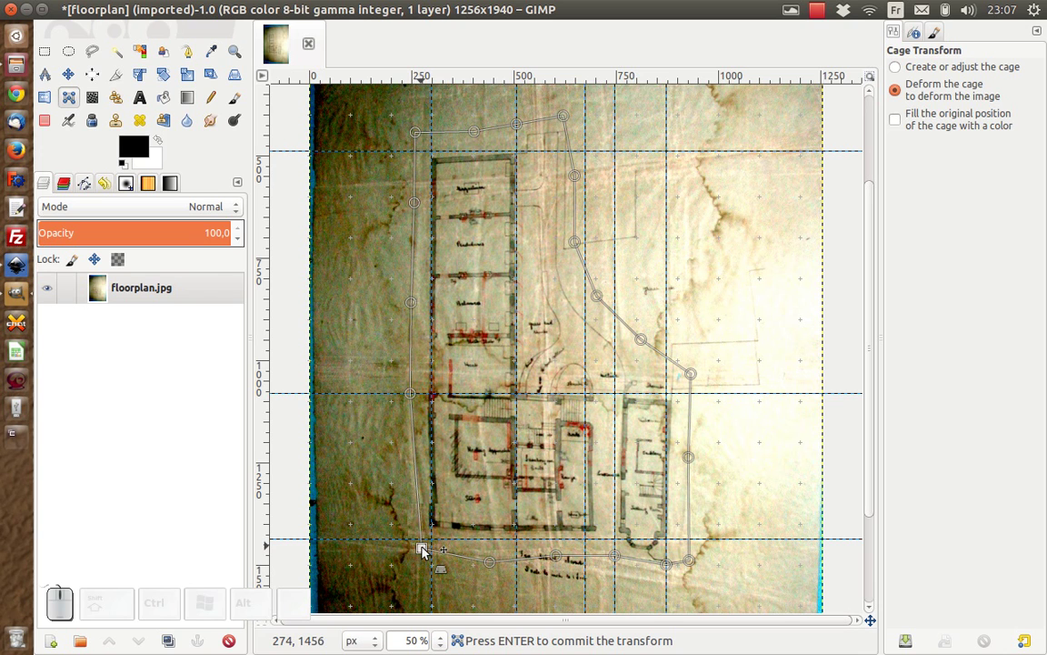
pyautogui.click(426, 549)
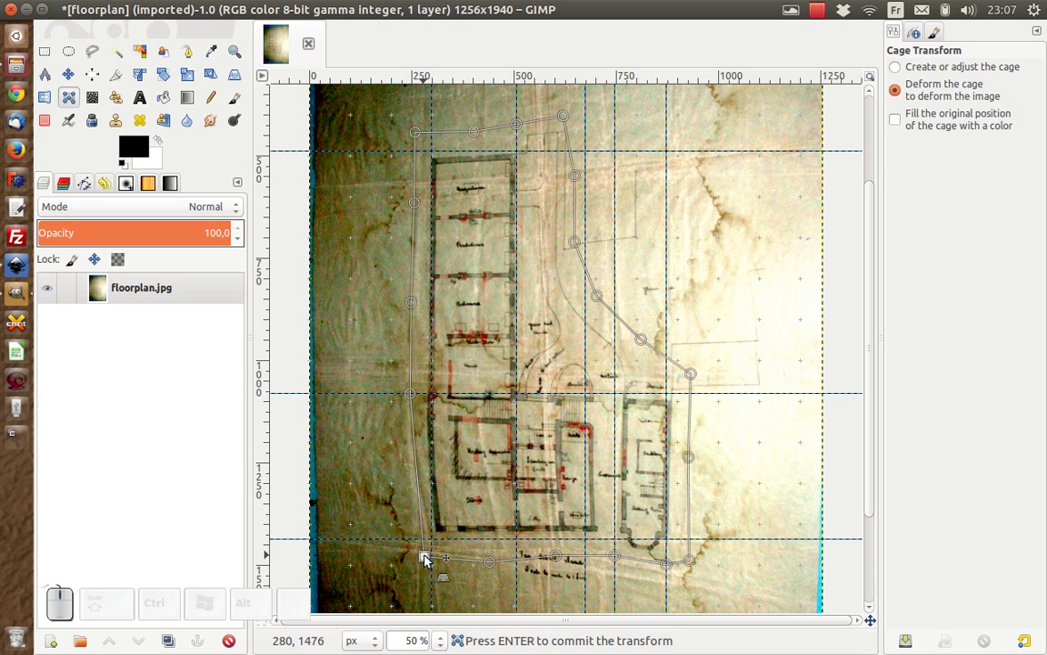
pyautogui.click(427, 554)
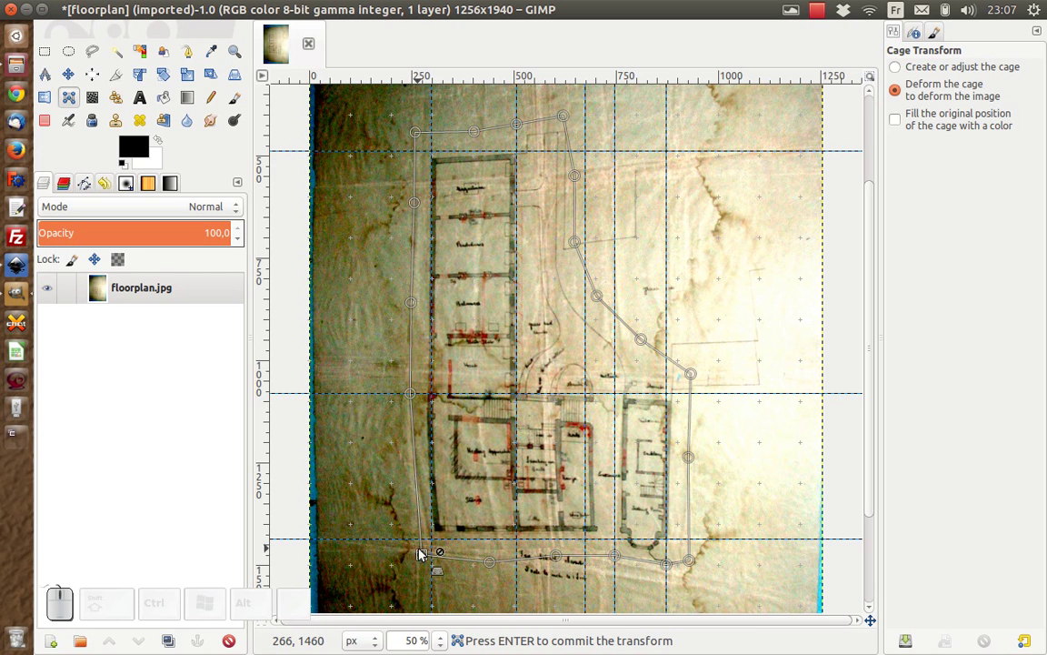
pyautogui.click(418, 395)
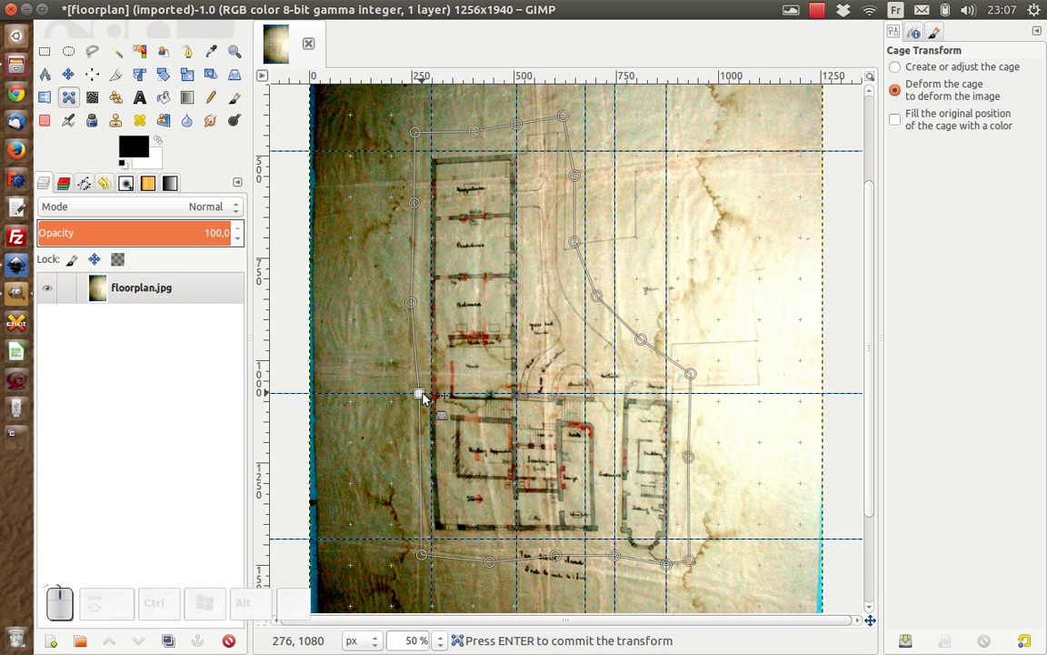
pyautogui.click(431, 397)
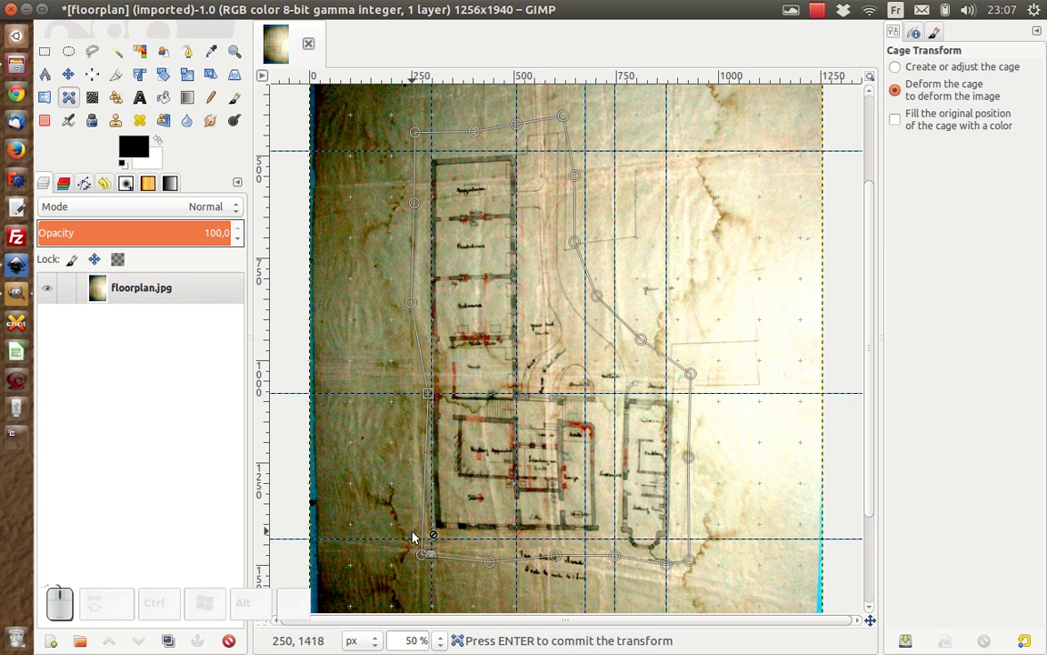
pyautogui.click(426, 560)
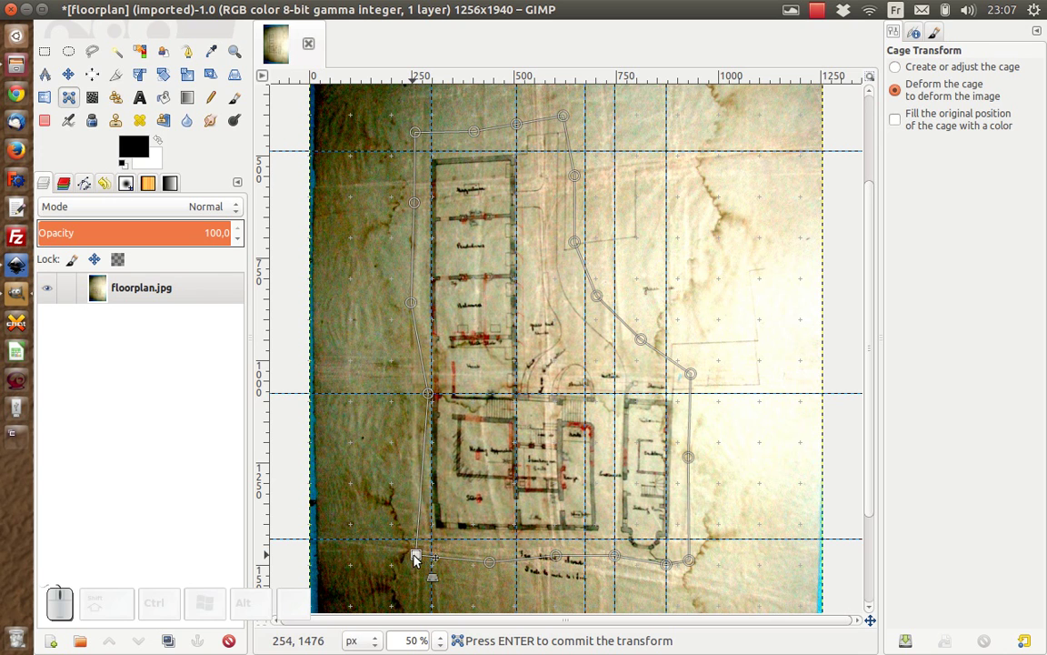
pyautogui.moveTo(418, 557); pyautogui.dragTo(418, 560)
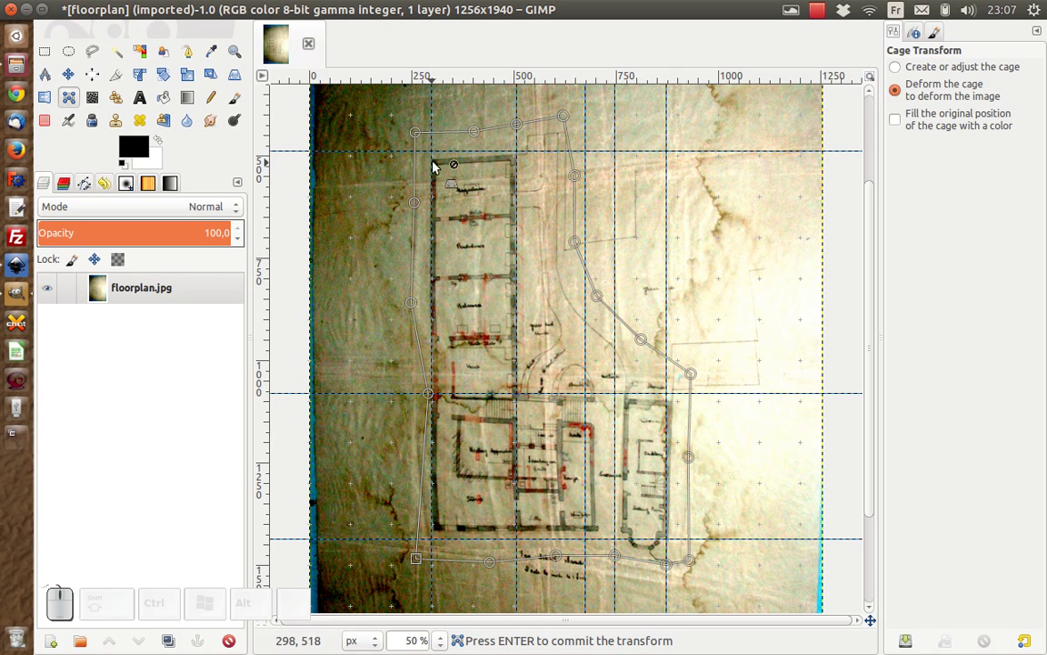
# Adjust the top, right and bottom cage points so those edges line up with the guides.
pyautogui.moveTo(421, 138); pyautogui.dragTo(418, 120)
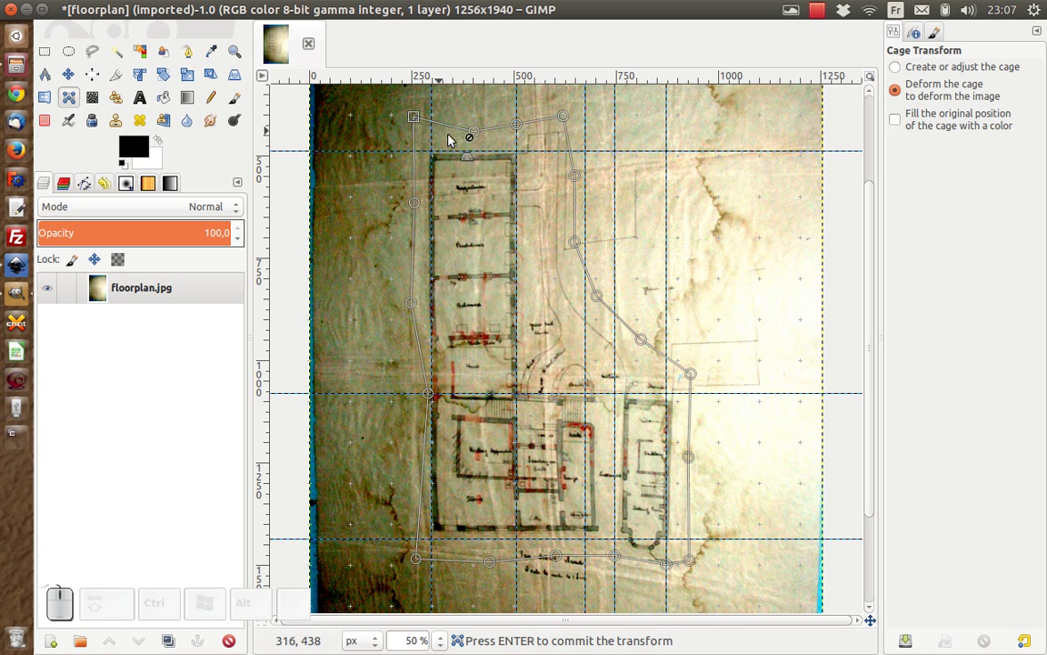
pyautogui.click(478, 137)
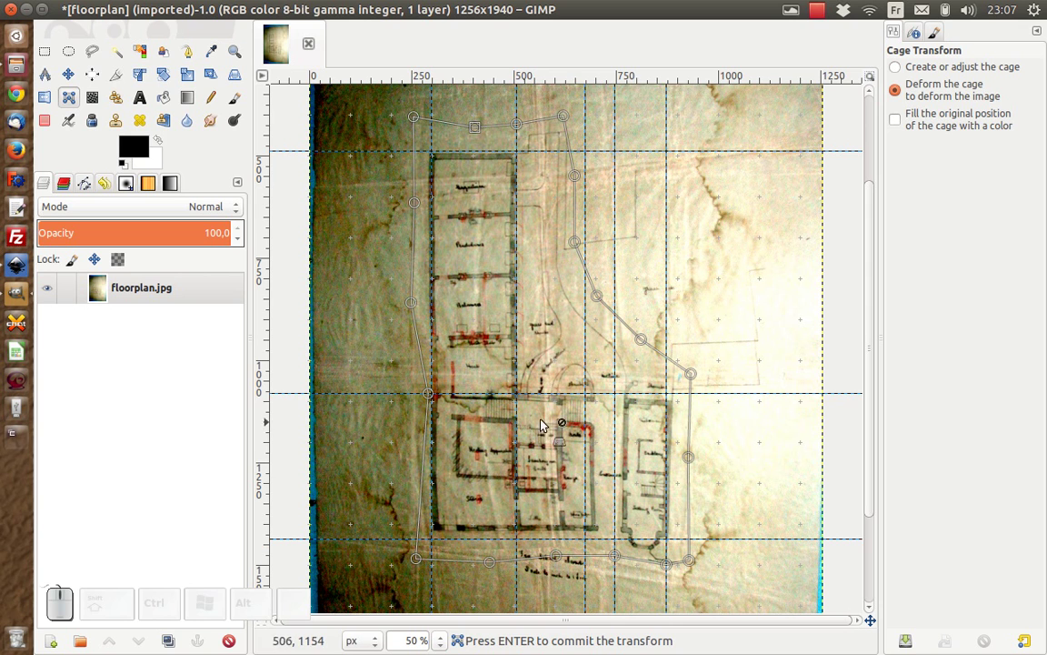
pyautogui.moveTo(694, 376); pyautogui.dragTo(703, 350)
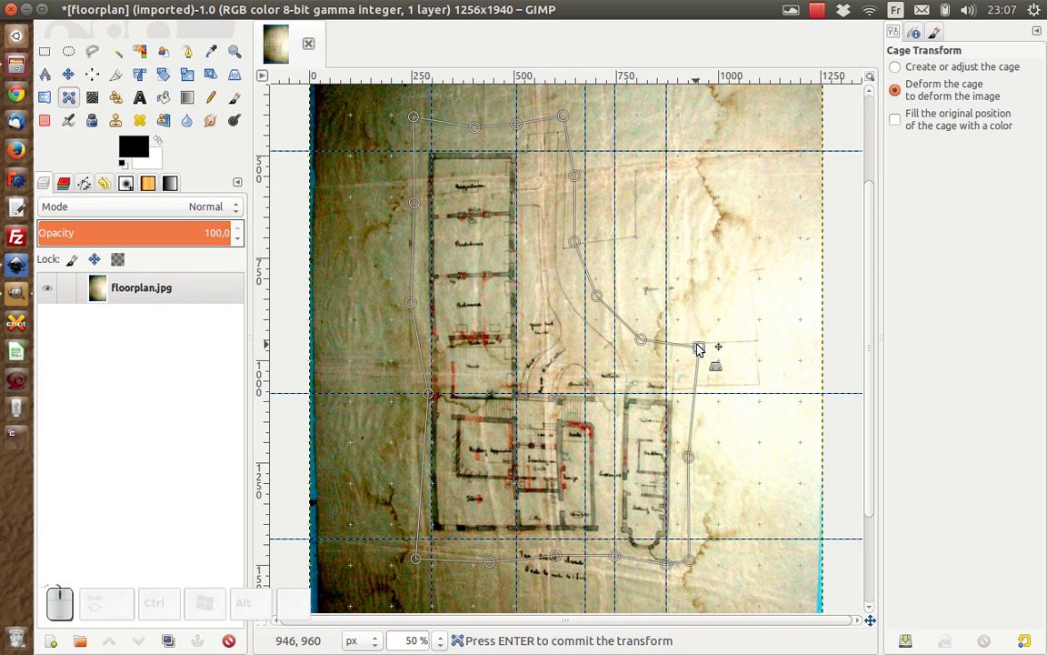
pyautogui.click(698, 346)
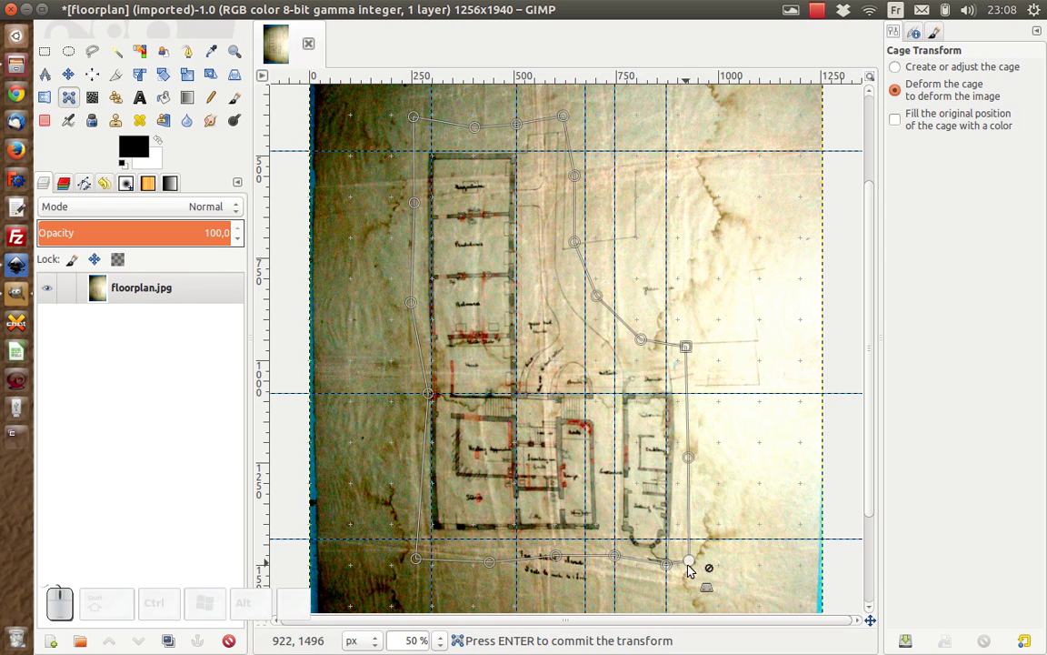
pyautogui.click(692, 569)
pyautogui.moveTo(690, 563); pyautogui.dragTo(697, 550)
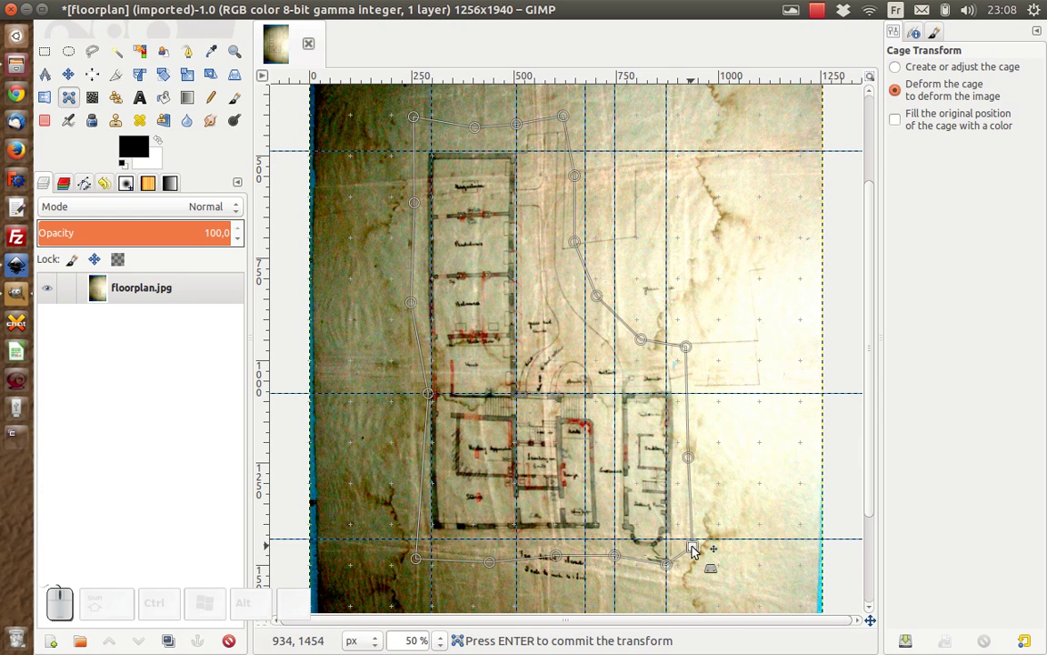
pyautogui.click(698, 551)
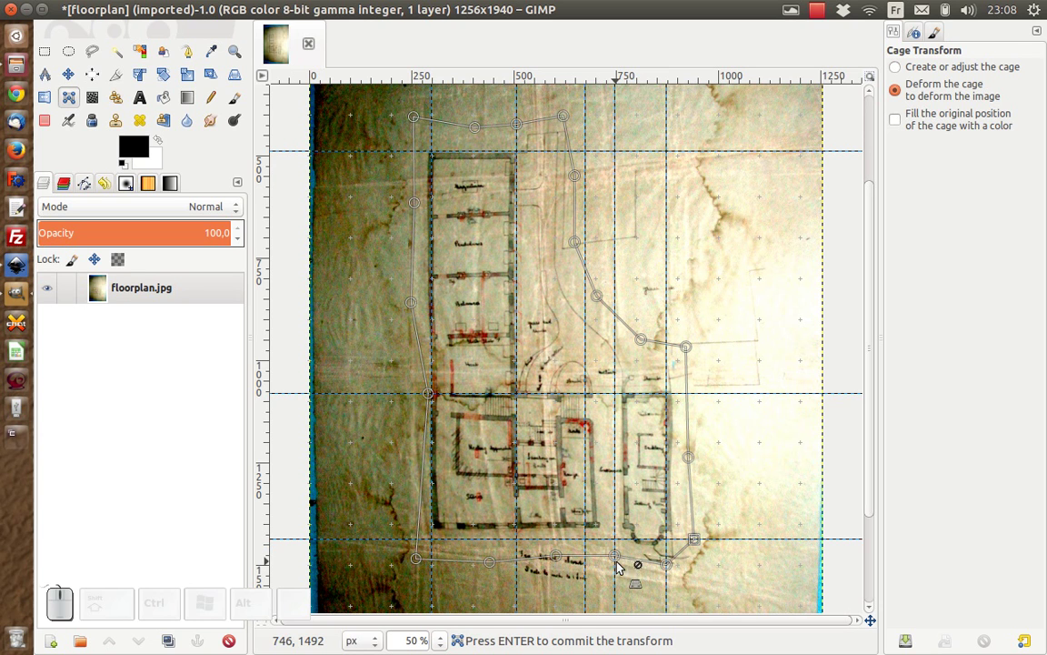
pyautogui.click(617, 558)
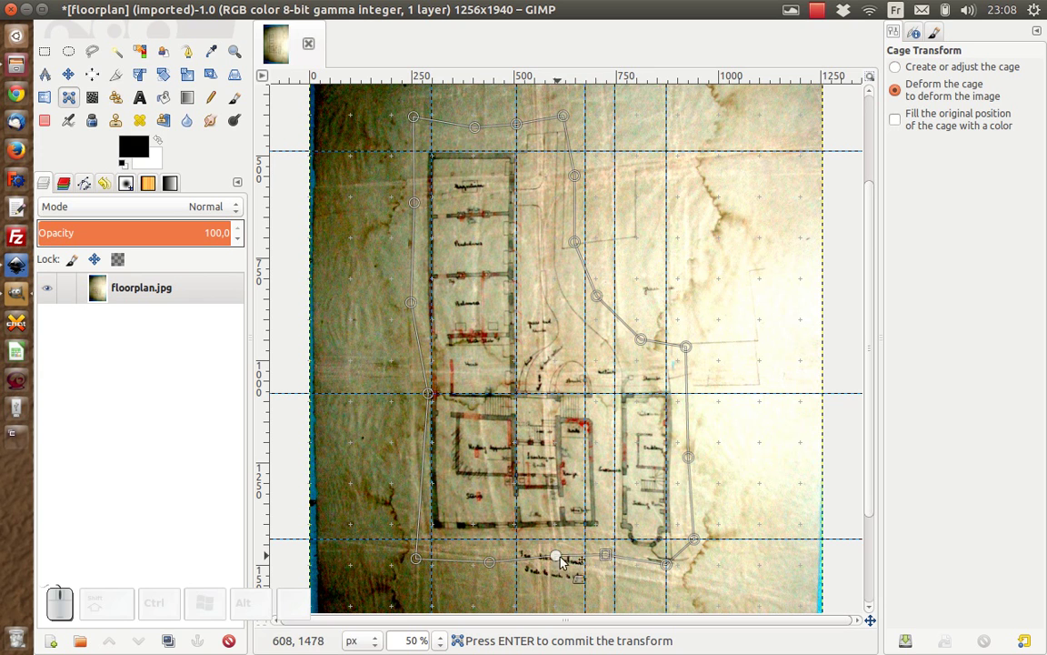
pyautogui.click(560, 557)
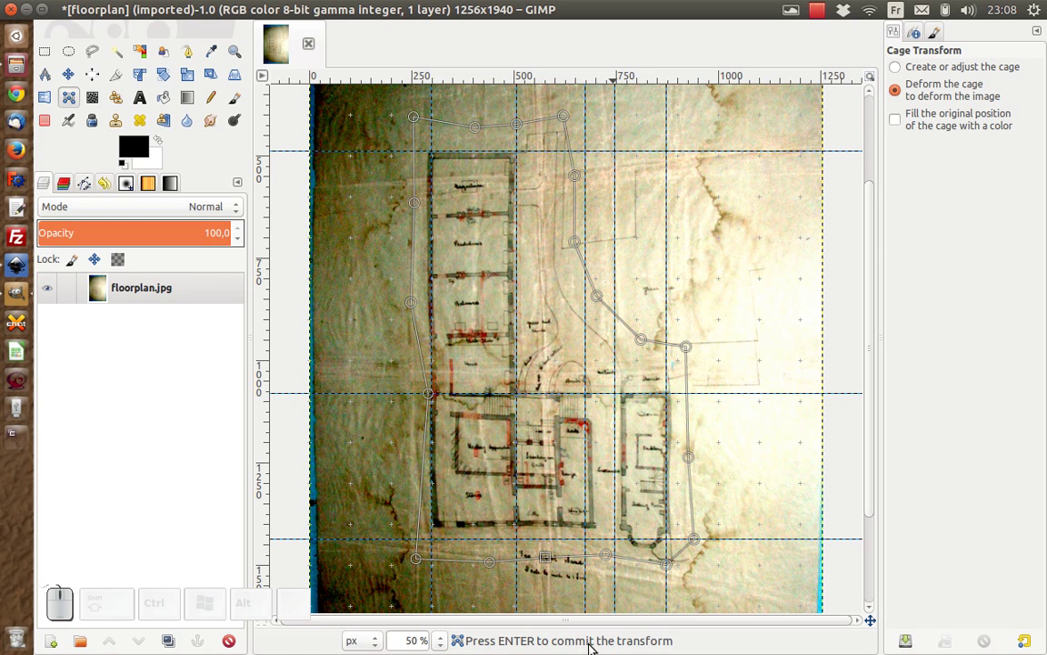
# Commit the cage transform and export the result as floorplan-fixed.jpg at quality 90.
pyautogui.press('Return')
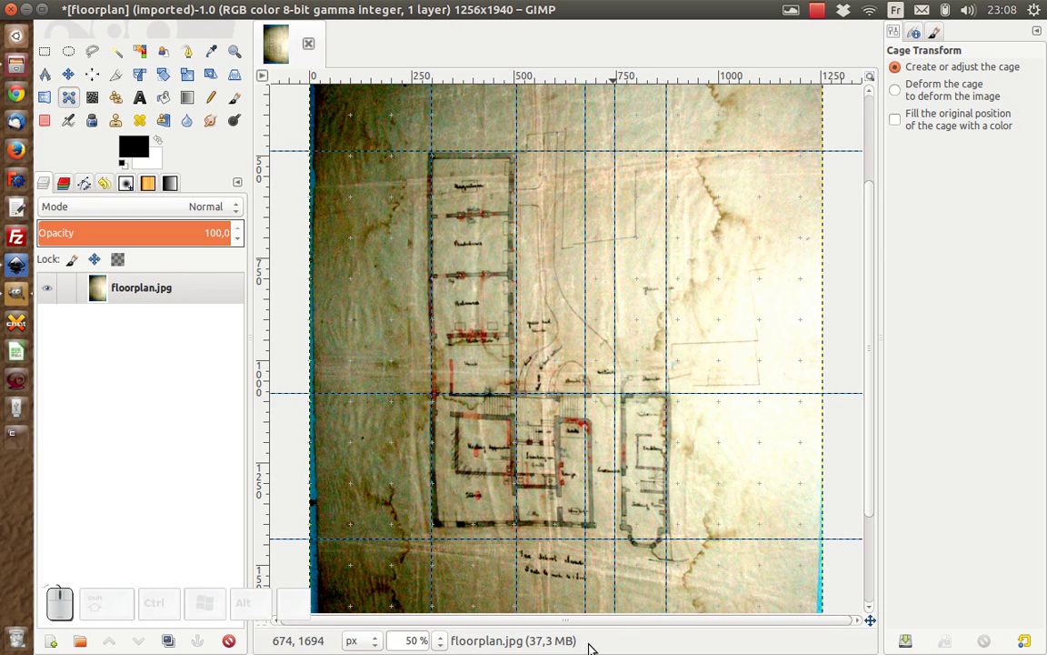
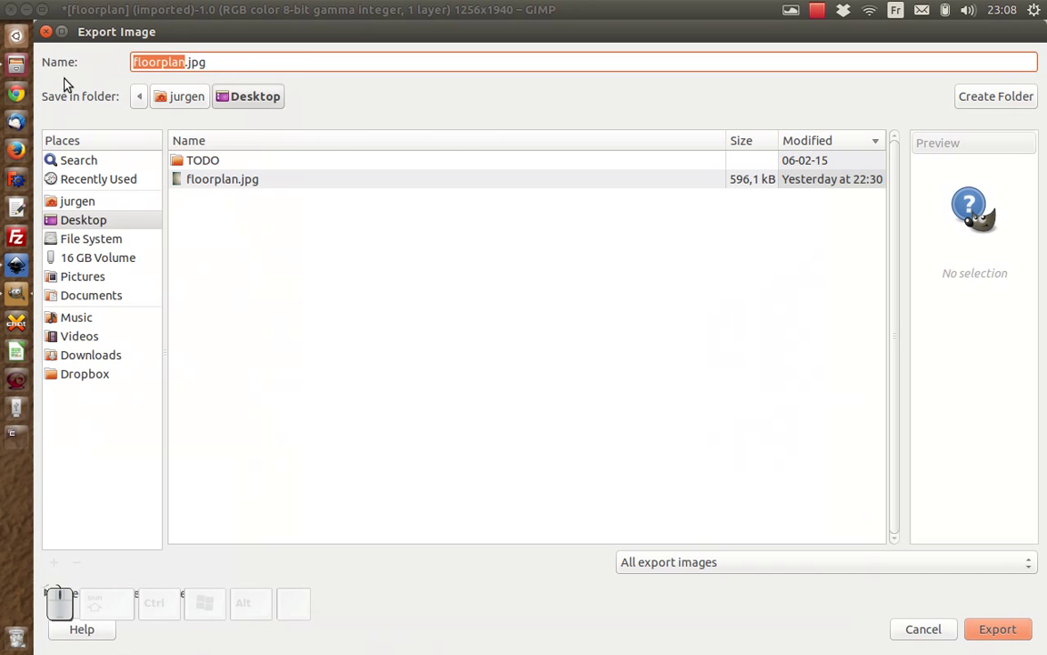
pyautogui.press('Right')
pyautogui.press('ß')
pyautogui.press('f')
pyautogui.press('BackSpace')
pyautogui.press('c')
pyautogui.press('Return')
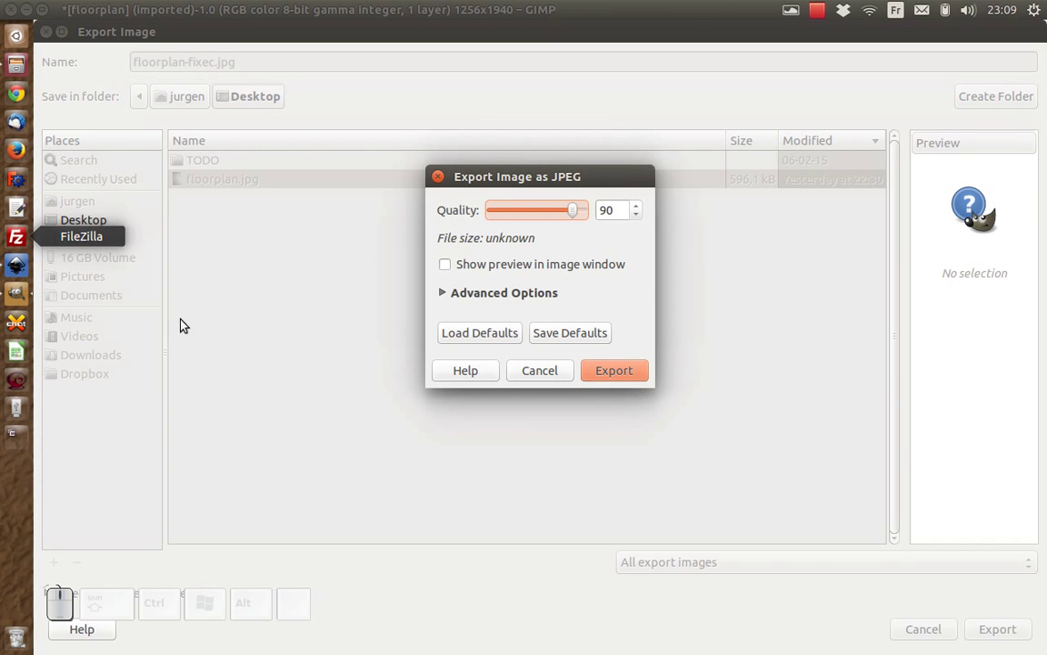
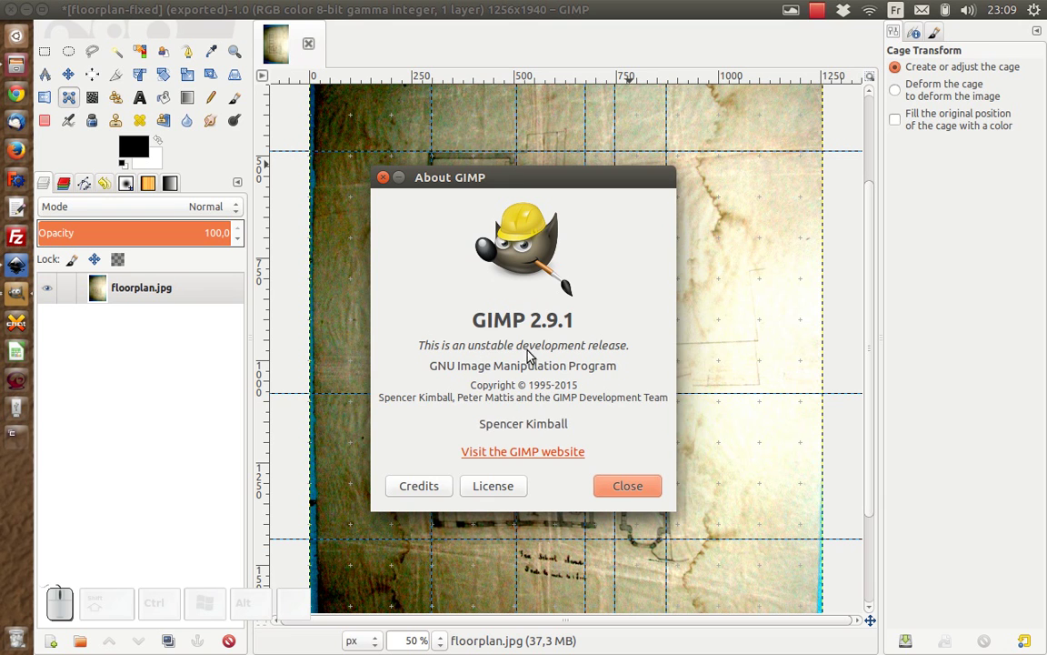
# Close the About window and import floorplan-fixed.jpg from the Desktop into the new document.
pyautogui.click(620, 488)
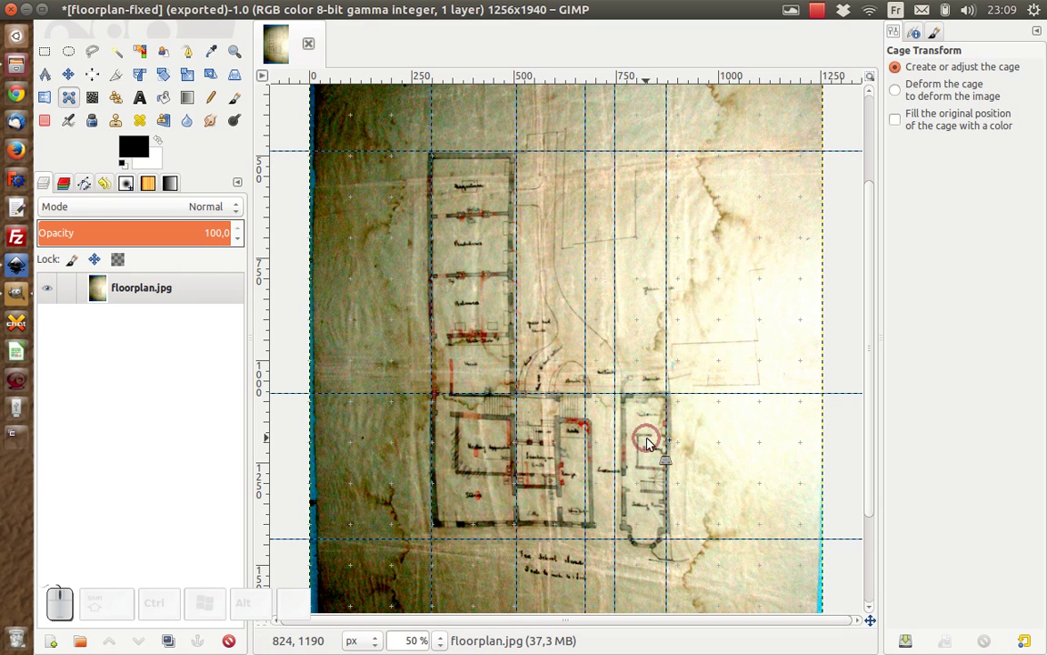
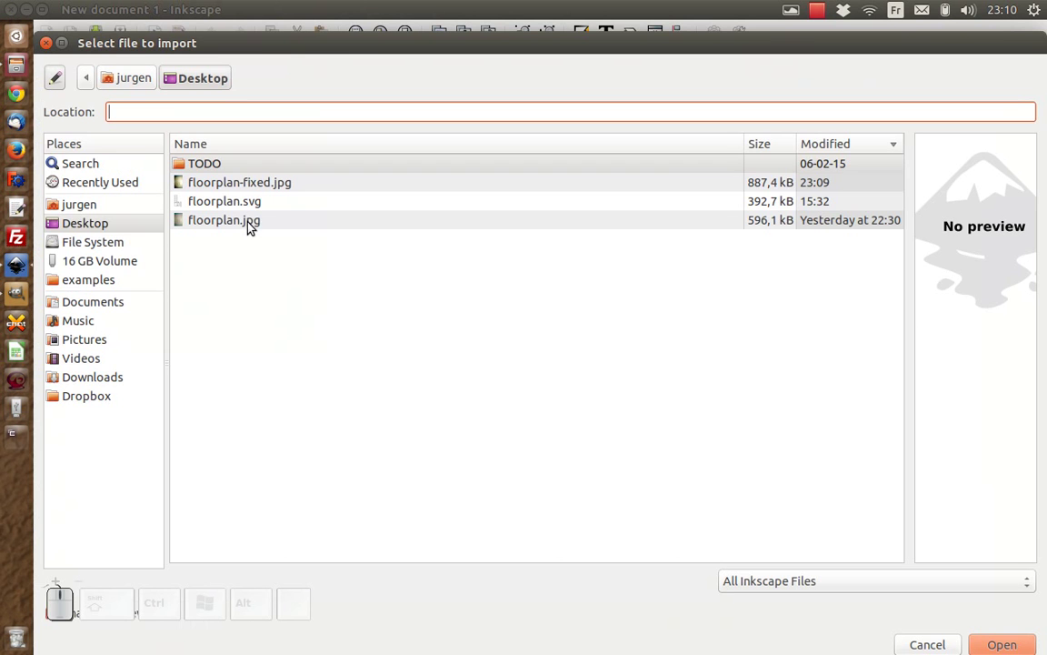
pyautogui.click(236, 188)
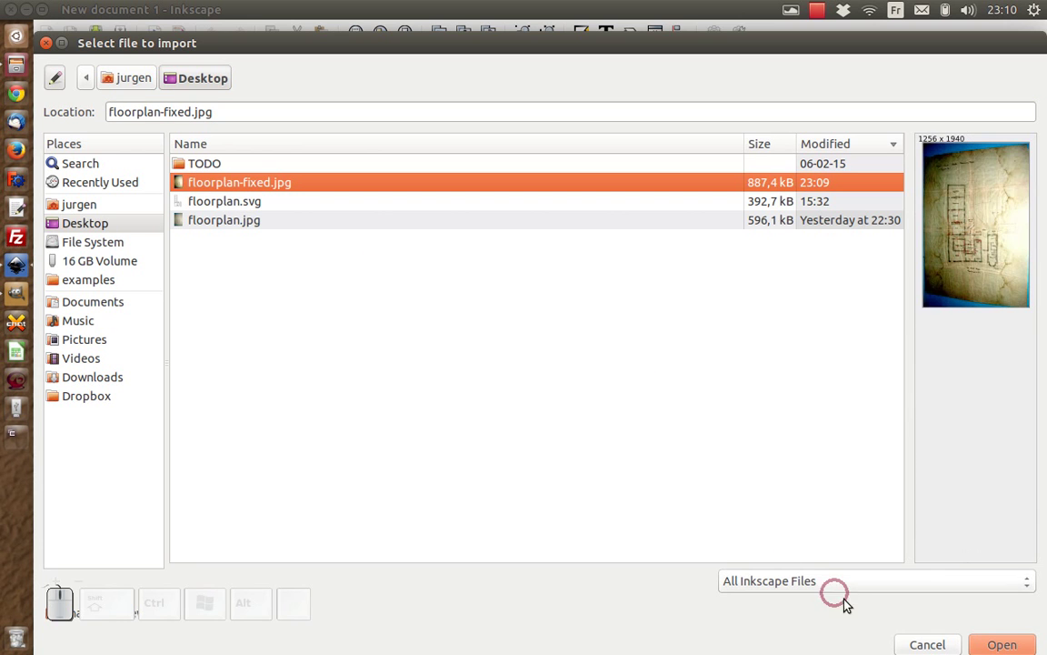
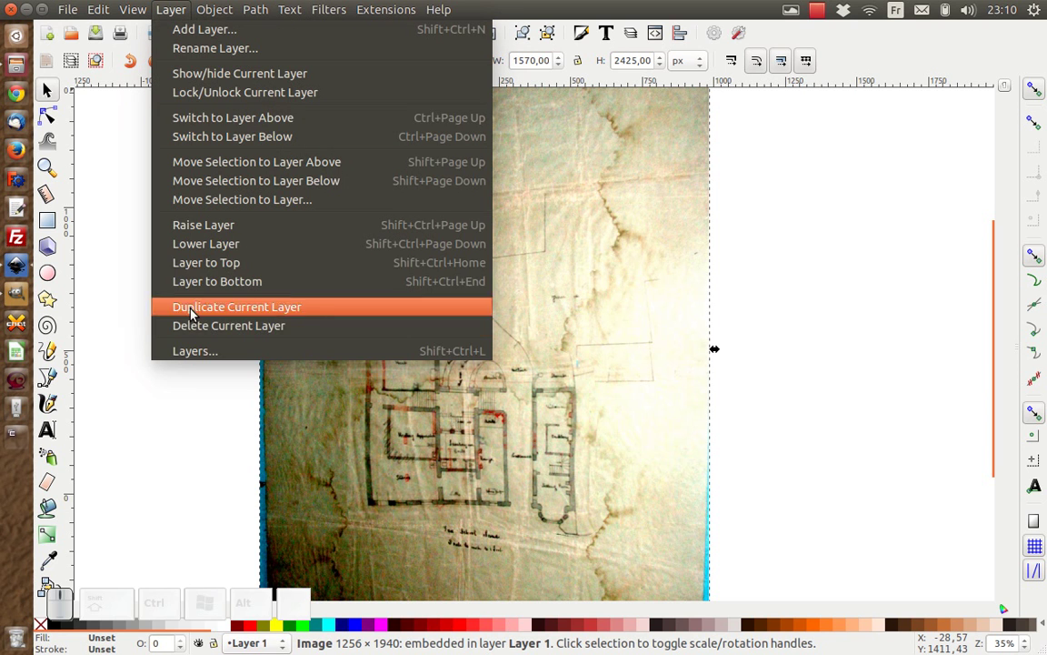
# Rename Layer 1 to Bitmap in the Layers panel.
pyautogui.click(196, 353)
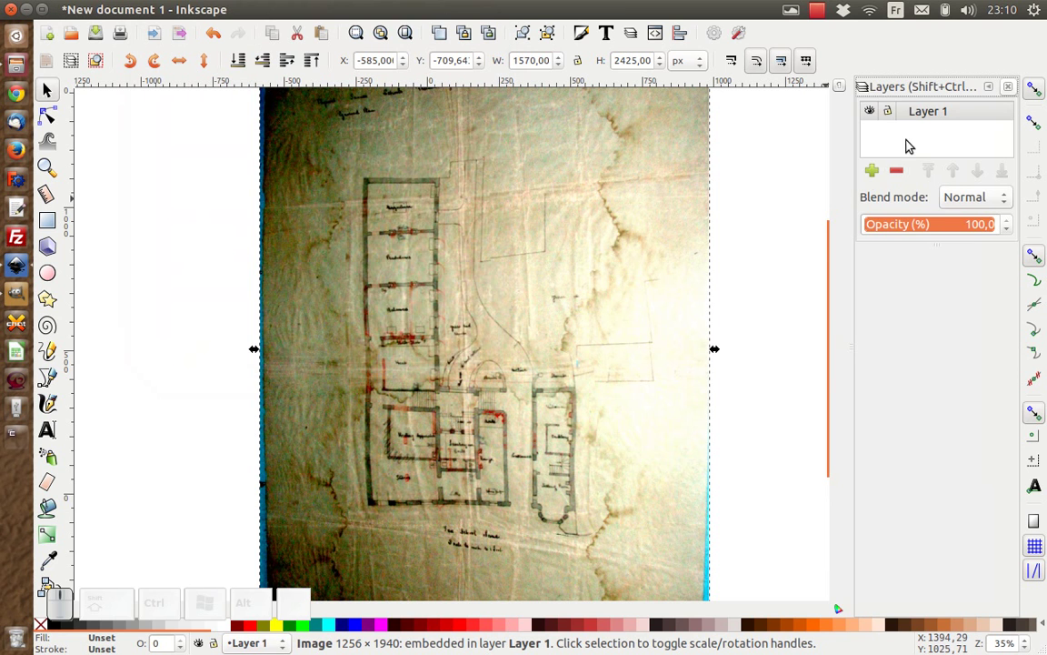
pyautogui.click(928, 117)
pyautogui.click(928, 116)
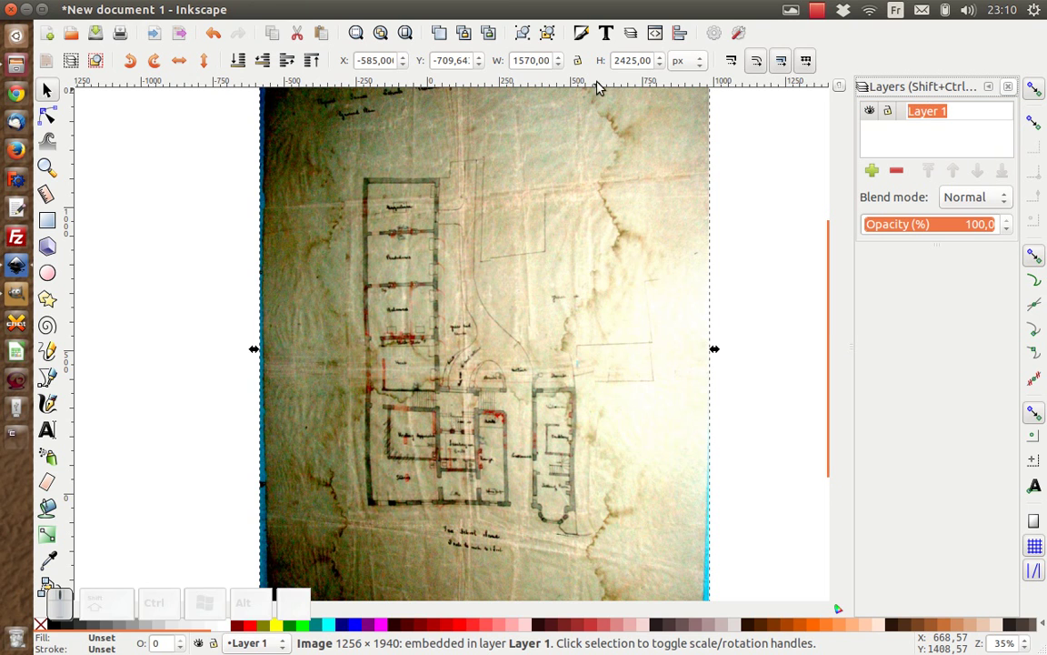
pyautogui.press('shift+Return')
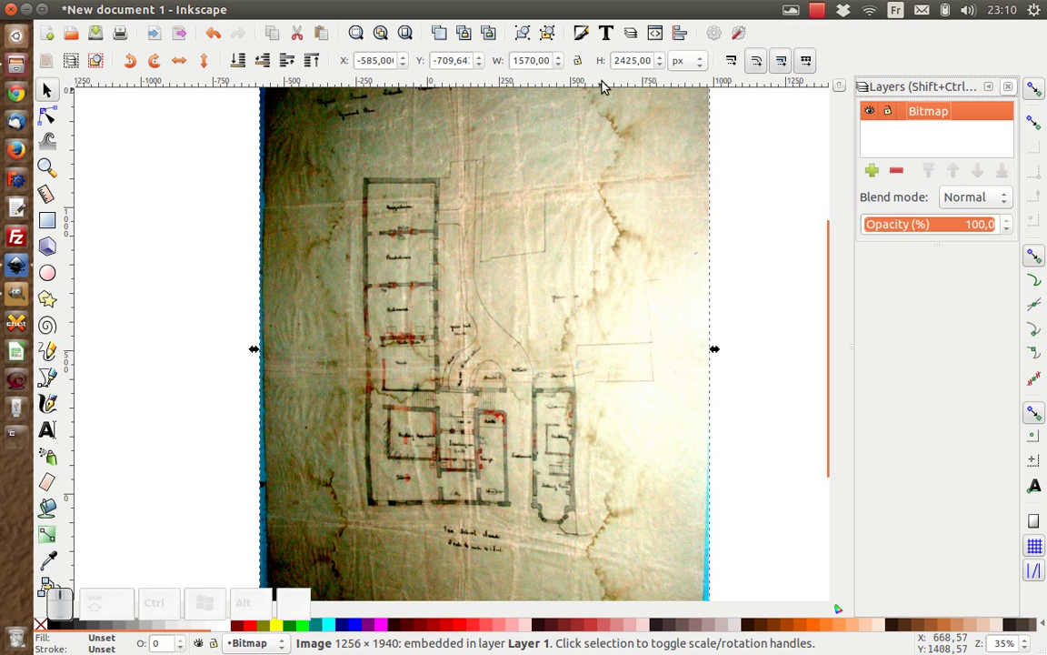
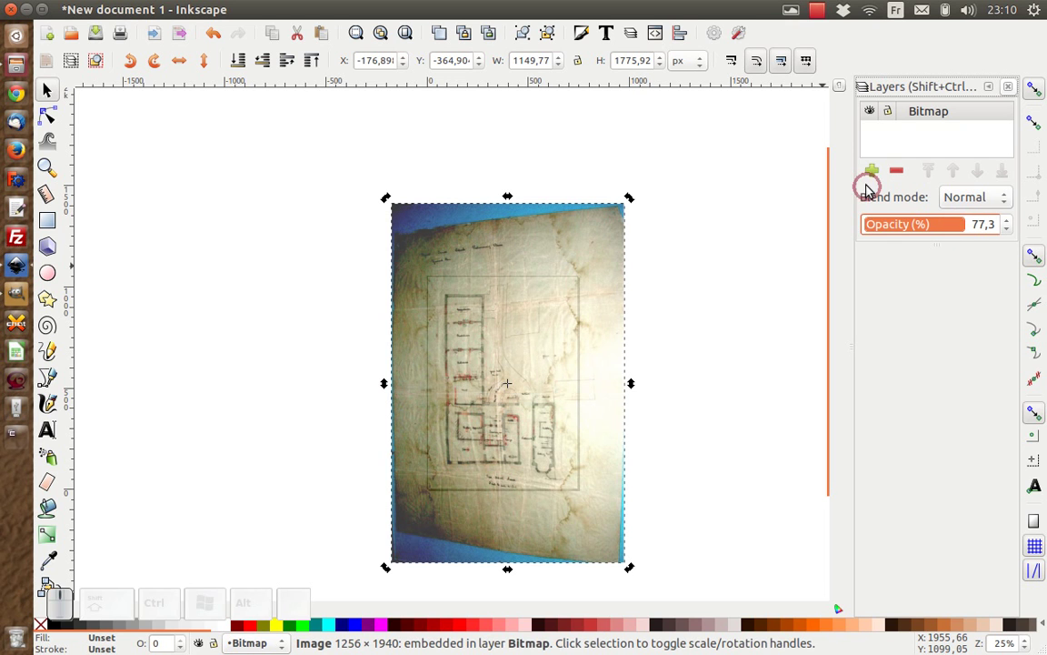
# Lock the Bitmap layer and add a new layer named Vector above it.
pyautogui.click(895, 115)
pyautogui.click(879, 175)
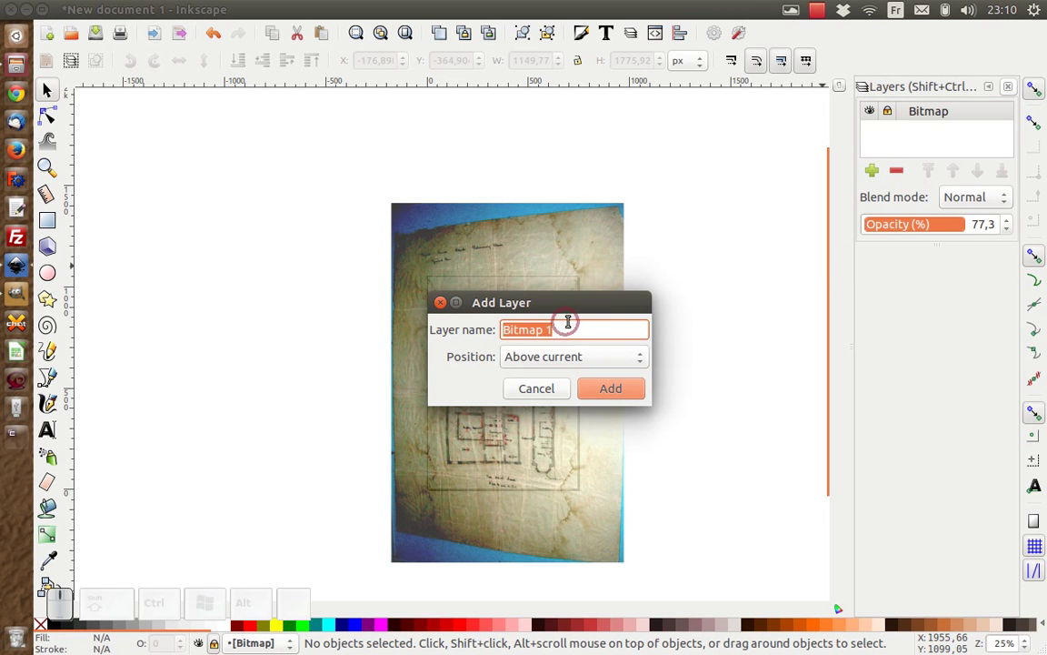
pyautogui.press('shift+t')
pyautogui.press('shift+Return')
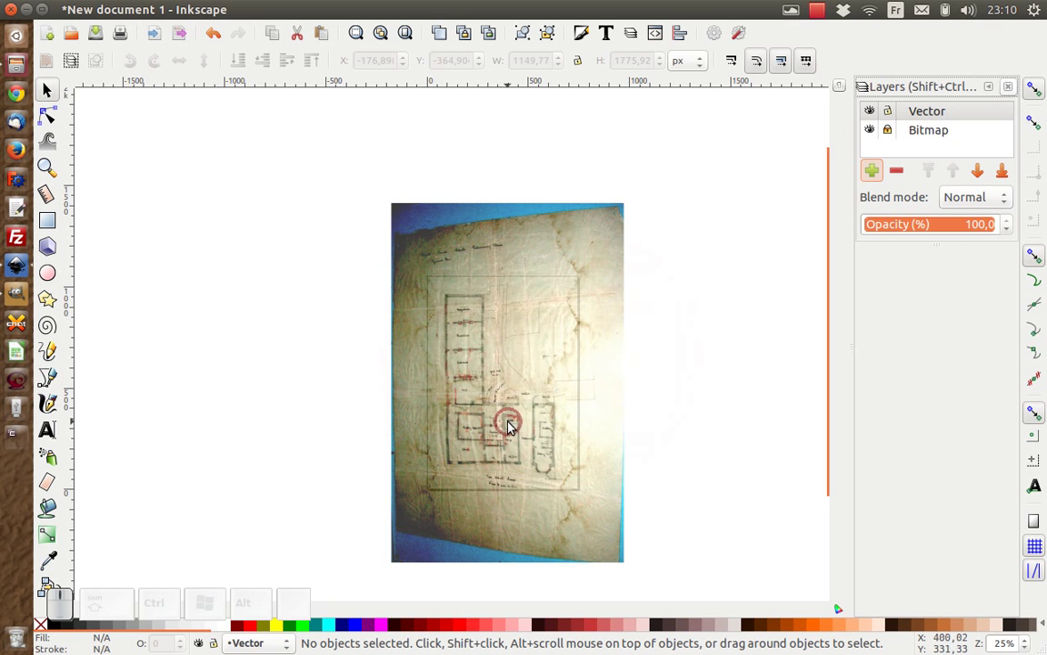
pyautogui.scroll(3)
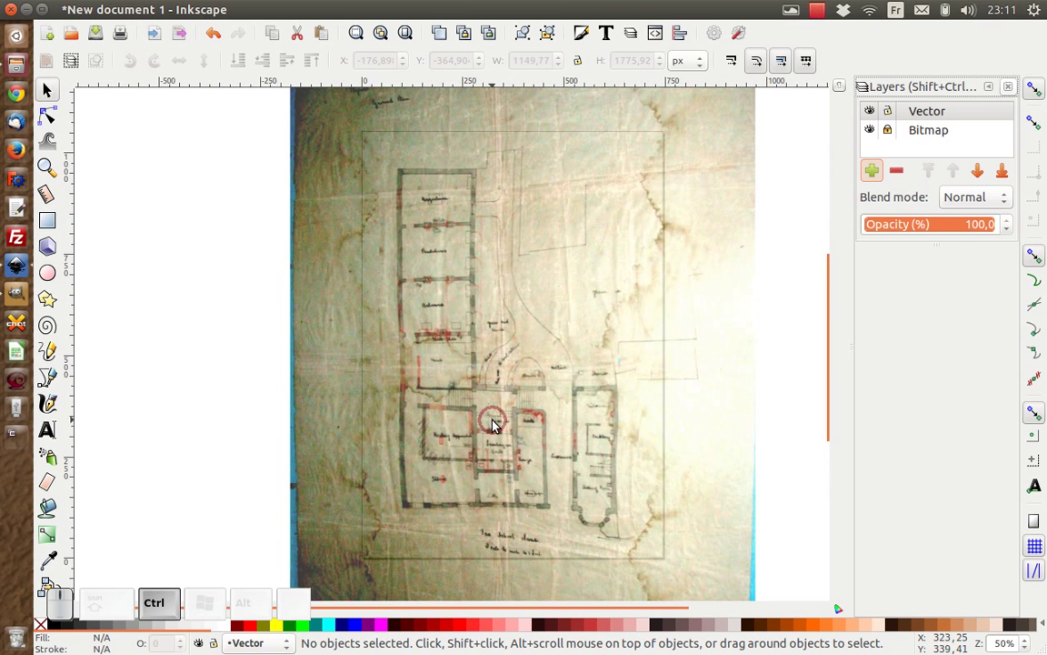
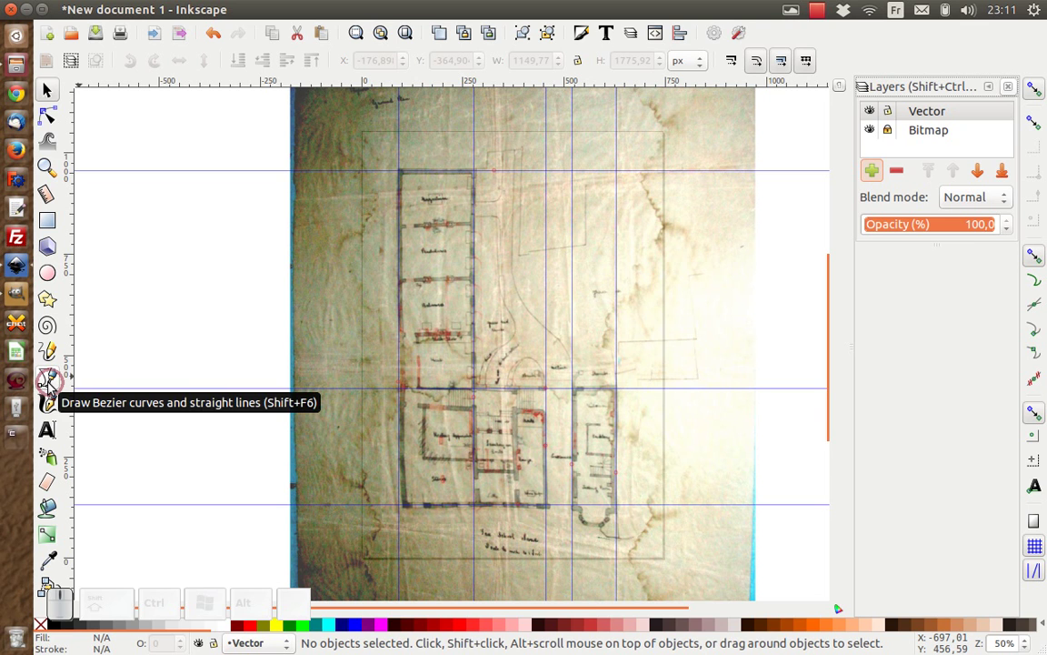
# With the pen tool's outline selected, set its stroke width to 10 px in Stroke style.
pyautogui.click(54, 386)
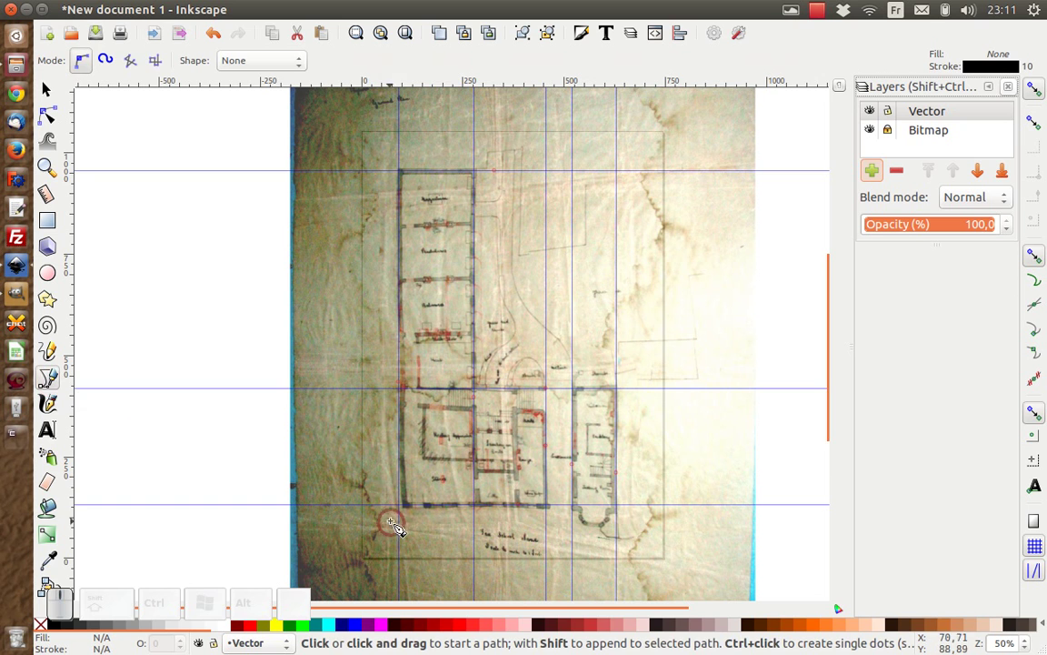
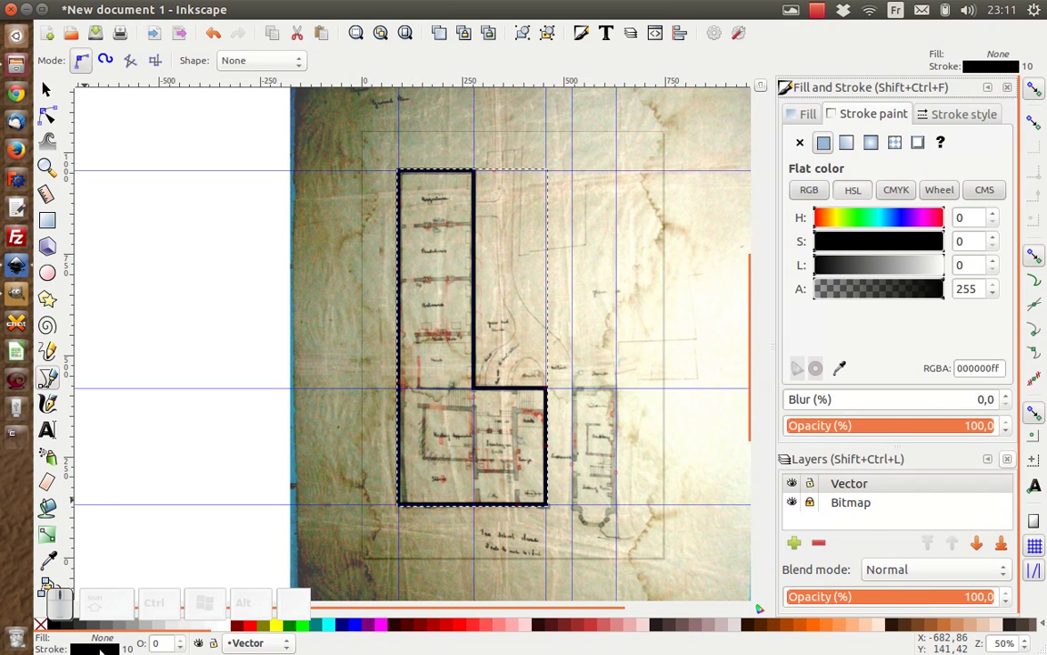
pyautogui.click(963, 118)
pyautogui.press('shift+Return')
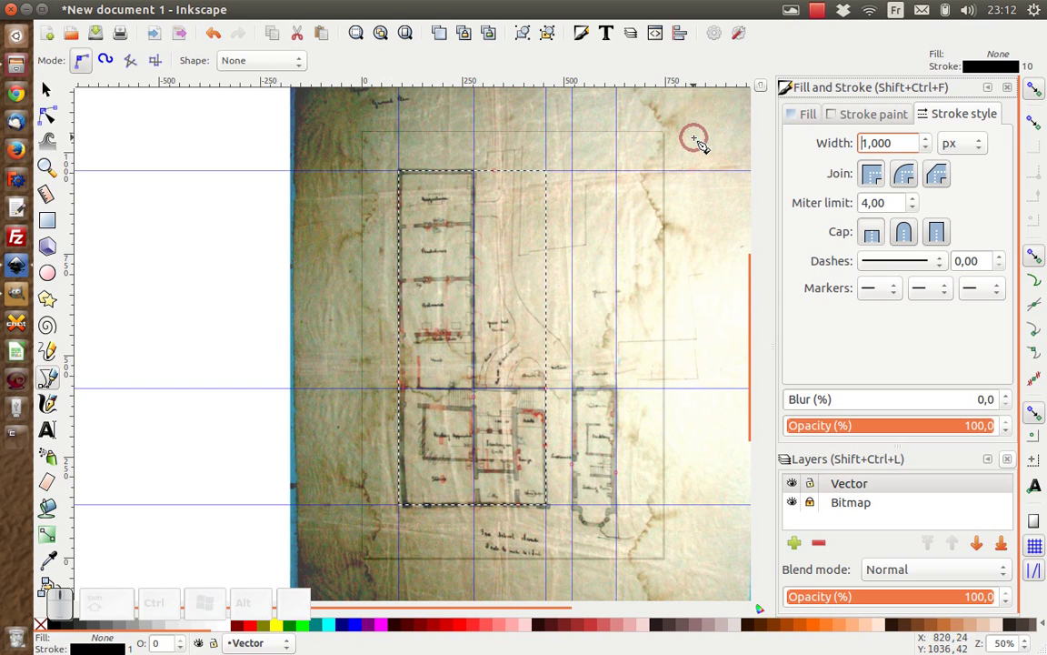
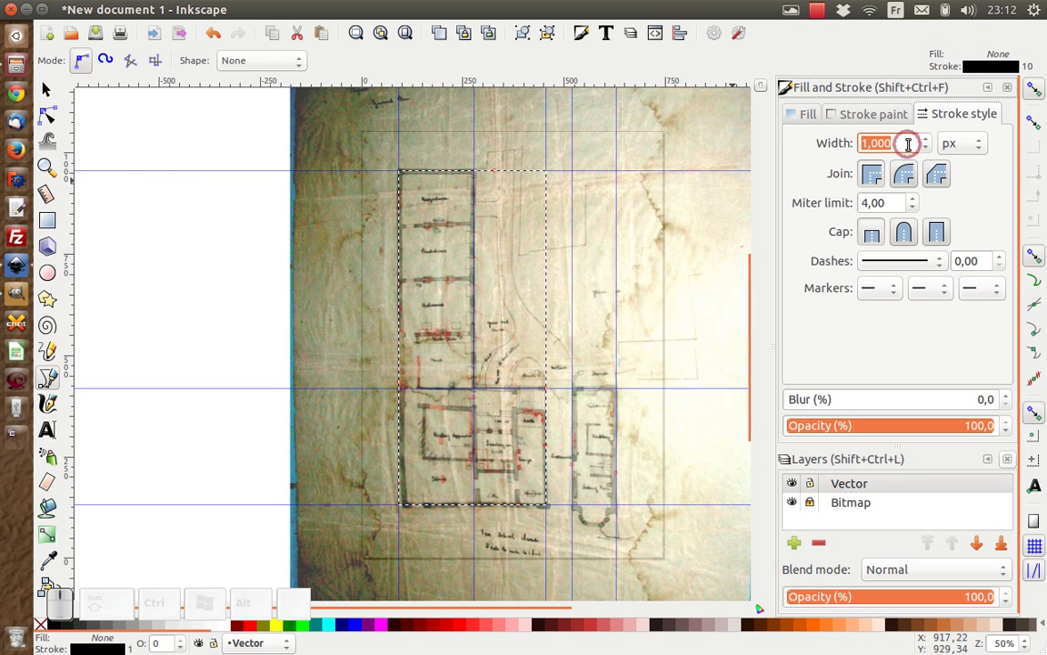
pyautogui.press('shift+Return')
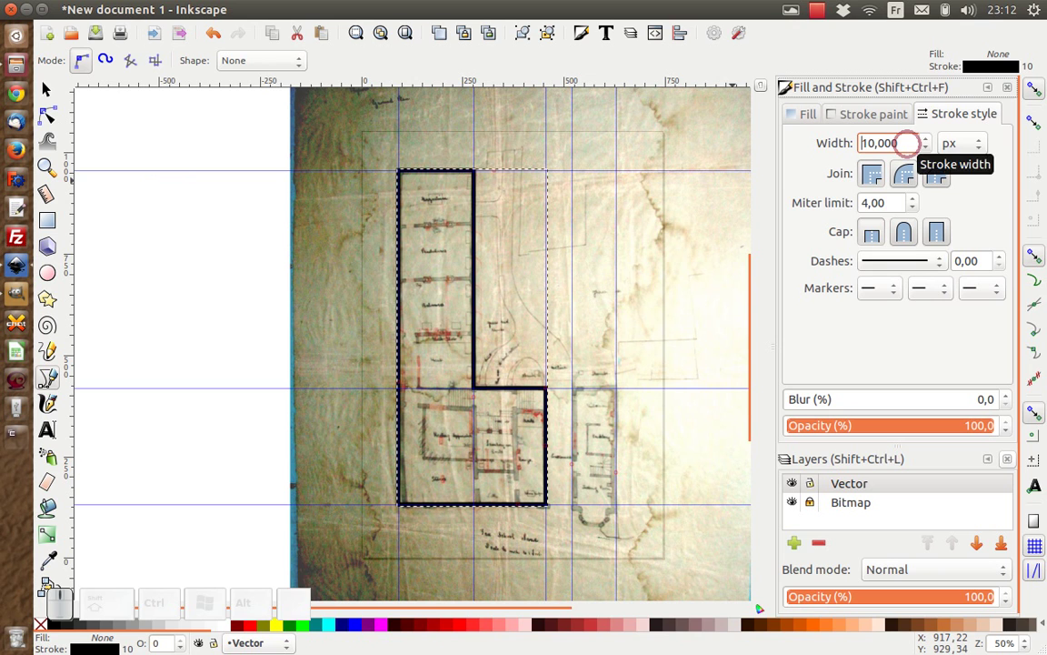
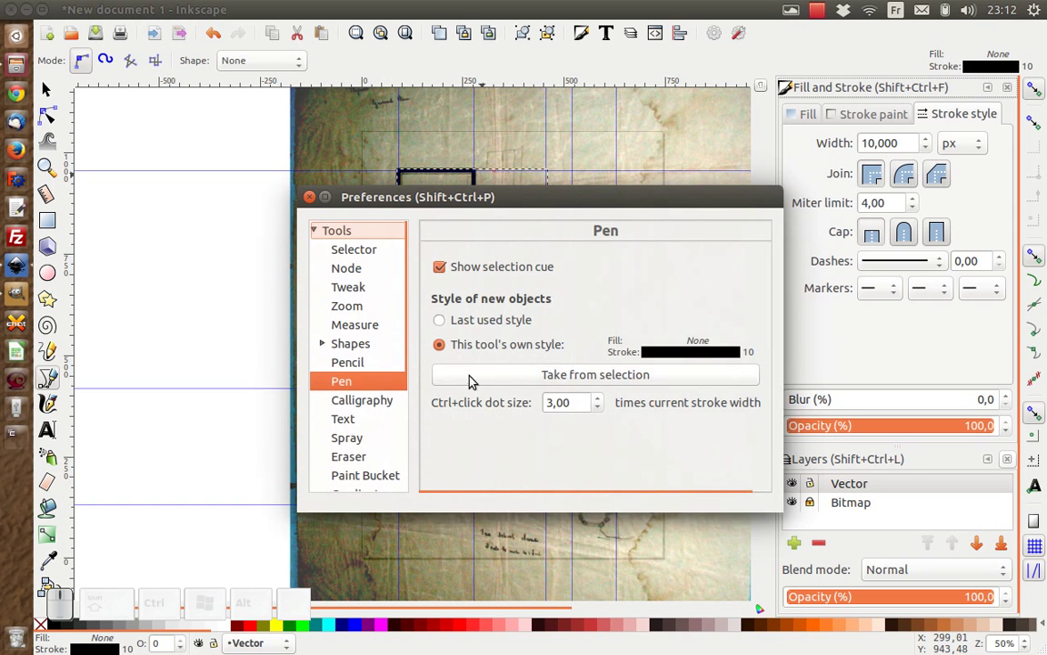
# Have new pen paths take the selected wall outline's 10 px black stroke style.
pyautogui.click(658, 379)
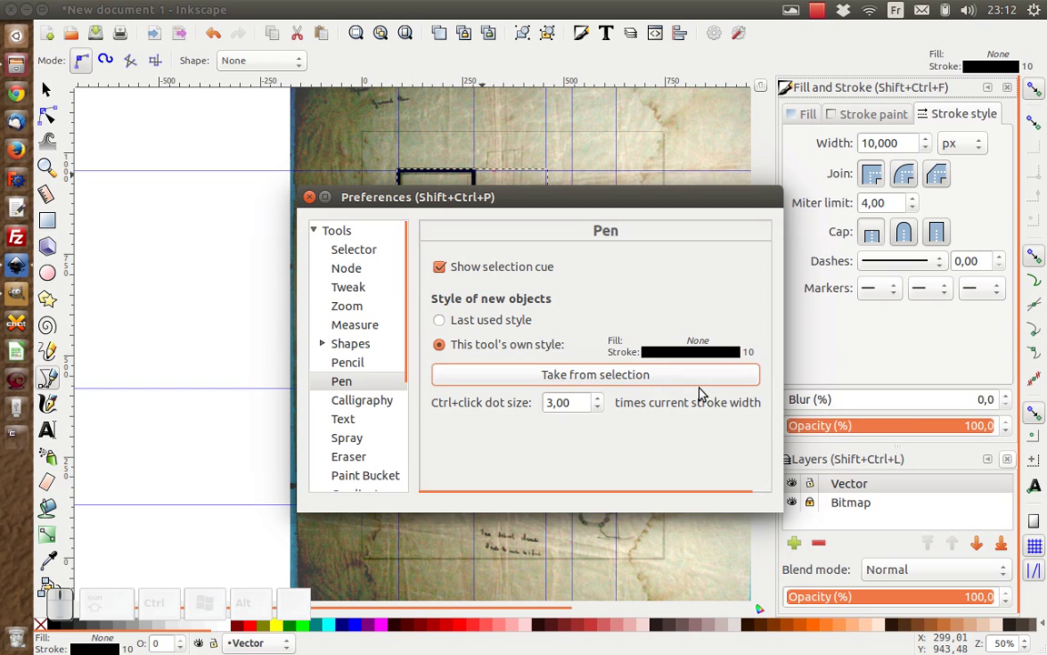
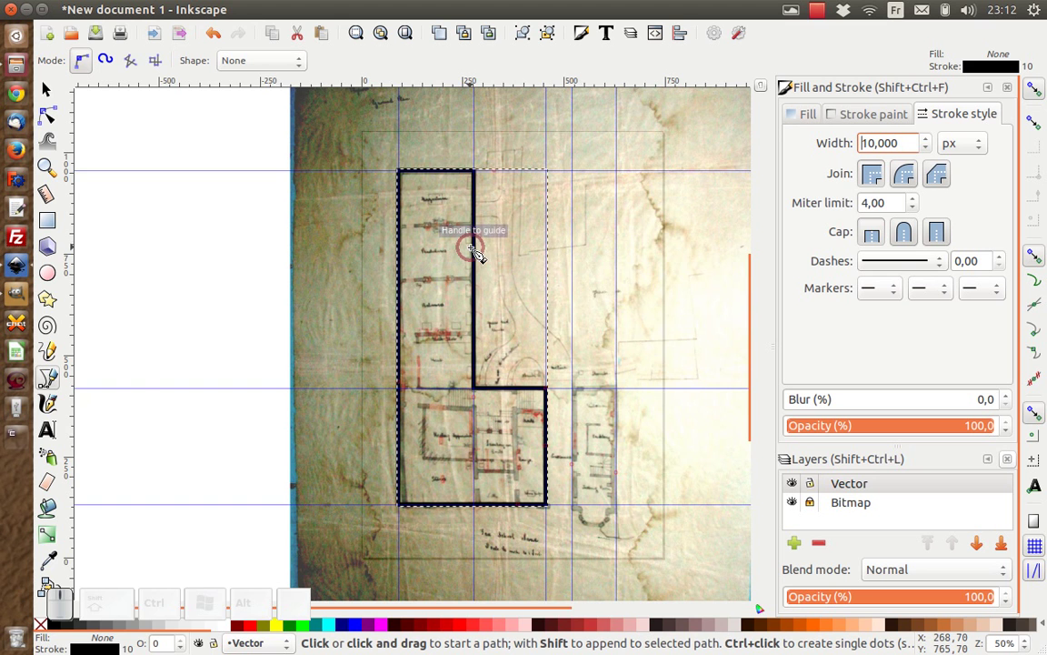
# Trace the right-hand building's rectangular outline as a 10 px black closed path.
pyautogui.scroll(3)
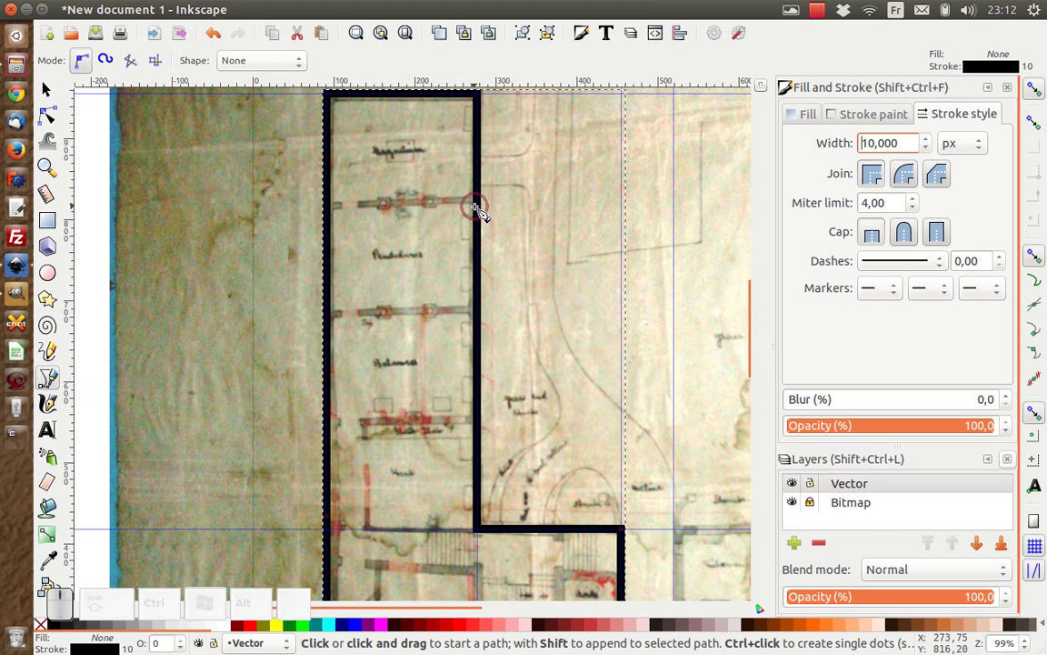
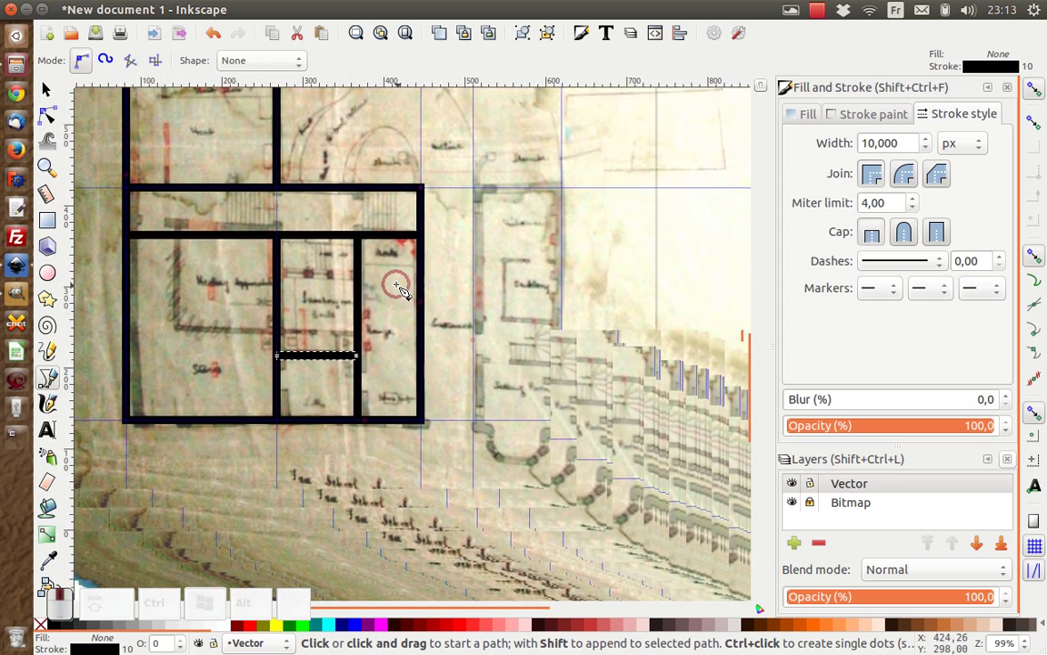
pyautogui.click(488, 200)
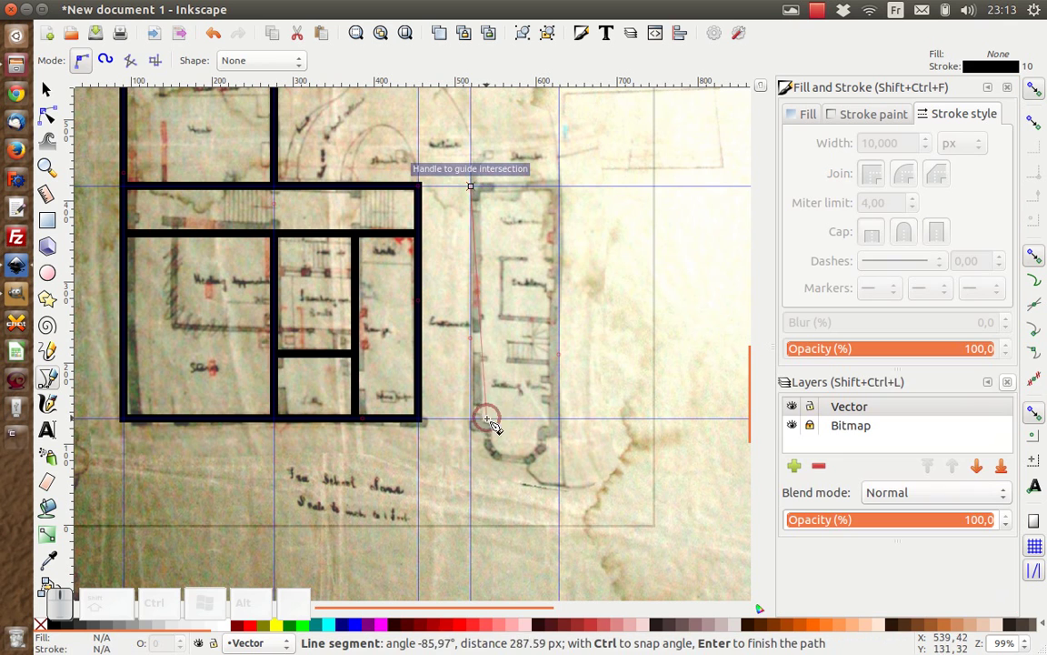
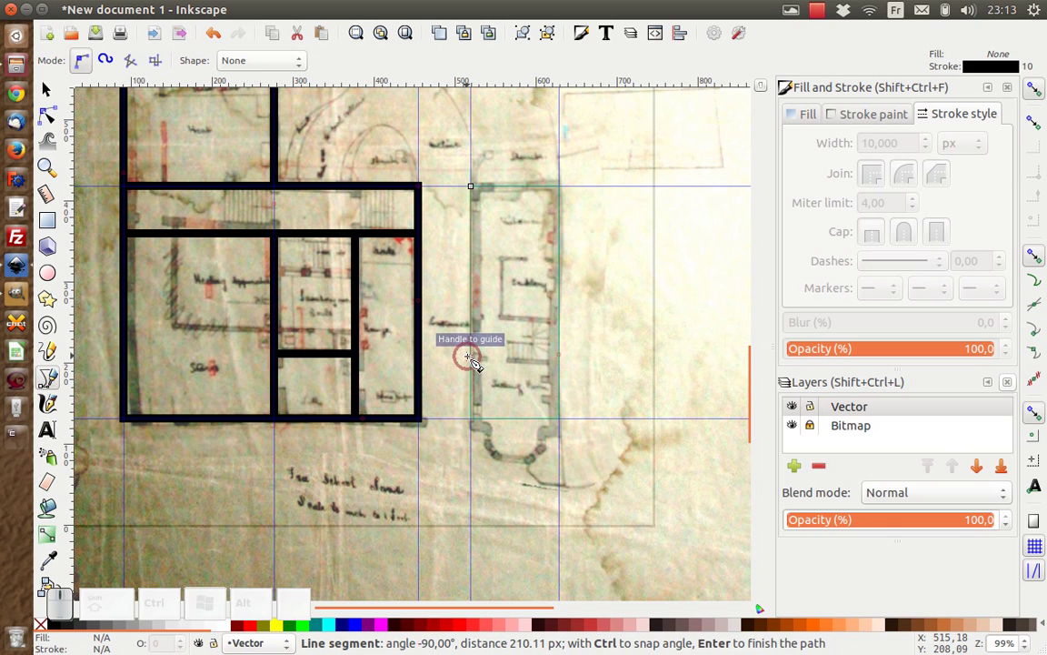
pyautogui.press('Return')
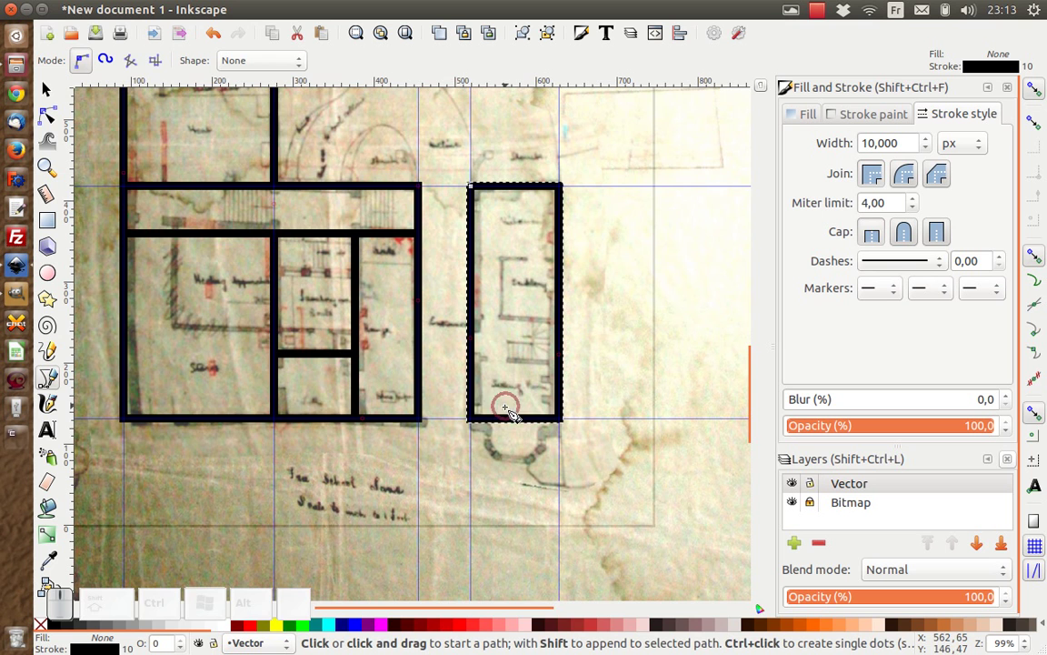
pyautogui.scroll(3)
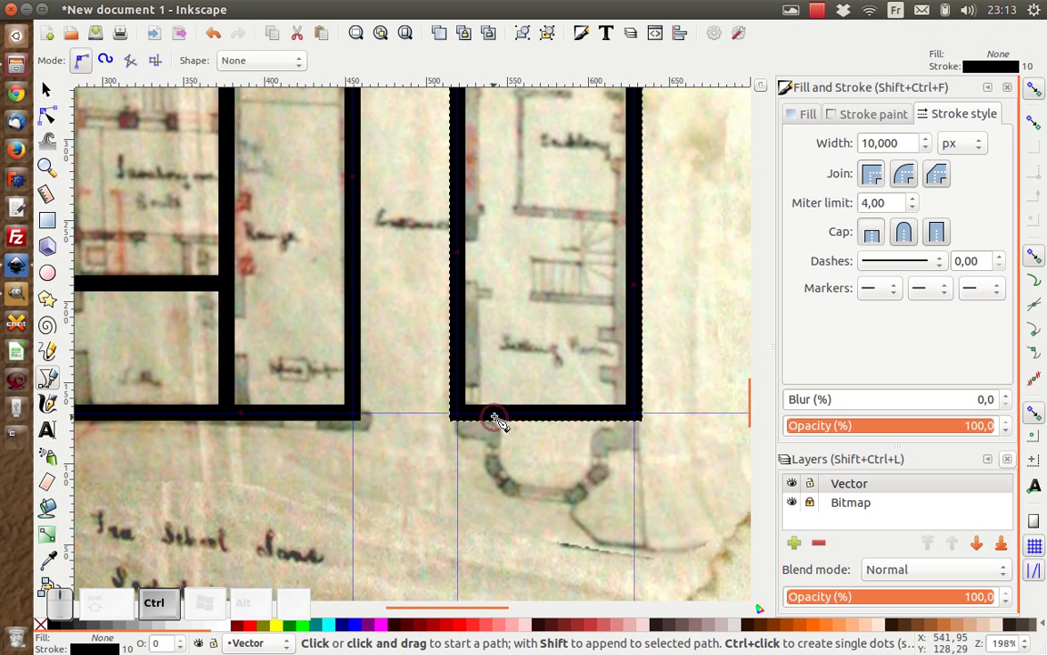
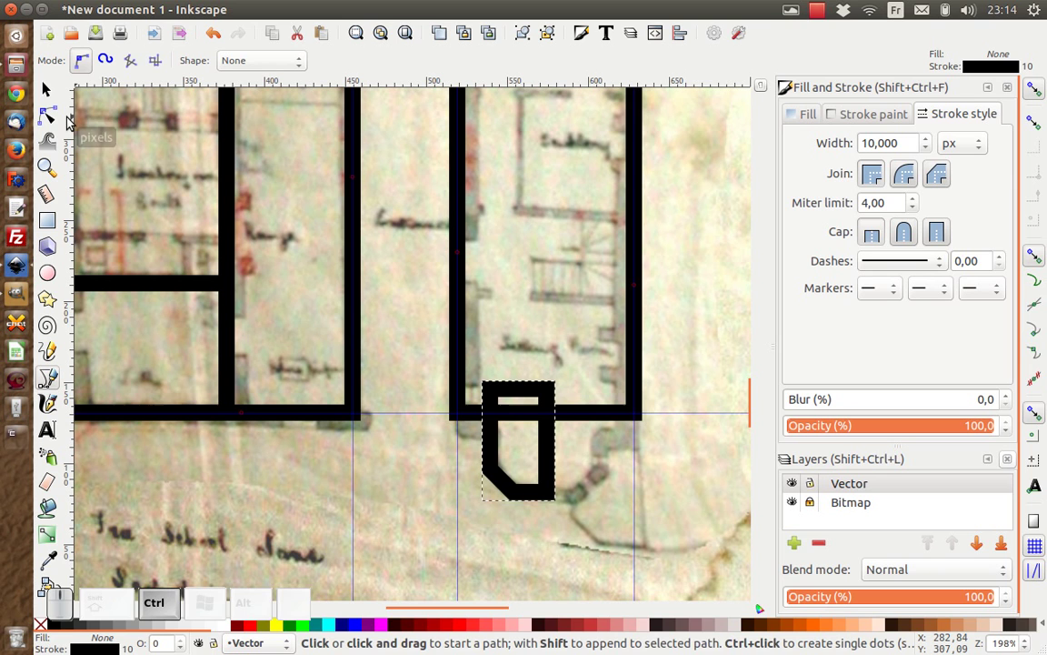
# Duplicate the half bay, mirror it horizontally and nudge the copy against the original.
pyautogui.press('ctrl+d')
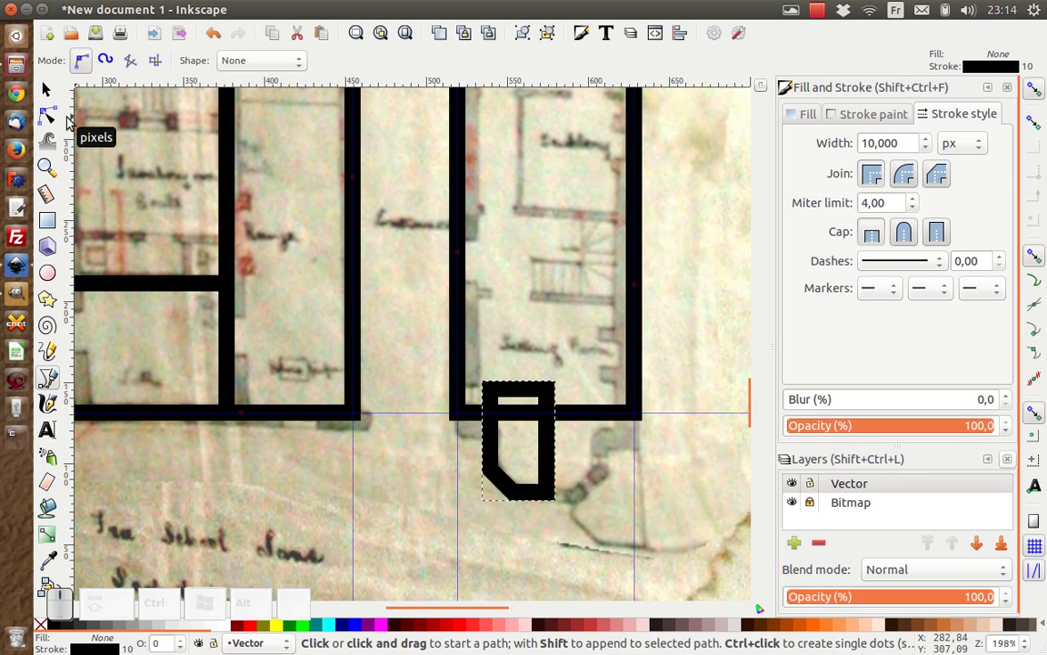
pyautogui.press('h')
pyautogui.press('Right')
pyautogui.click(57, 95)
pyautogui.press('Right')
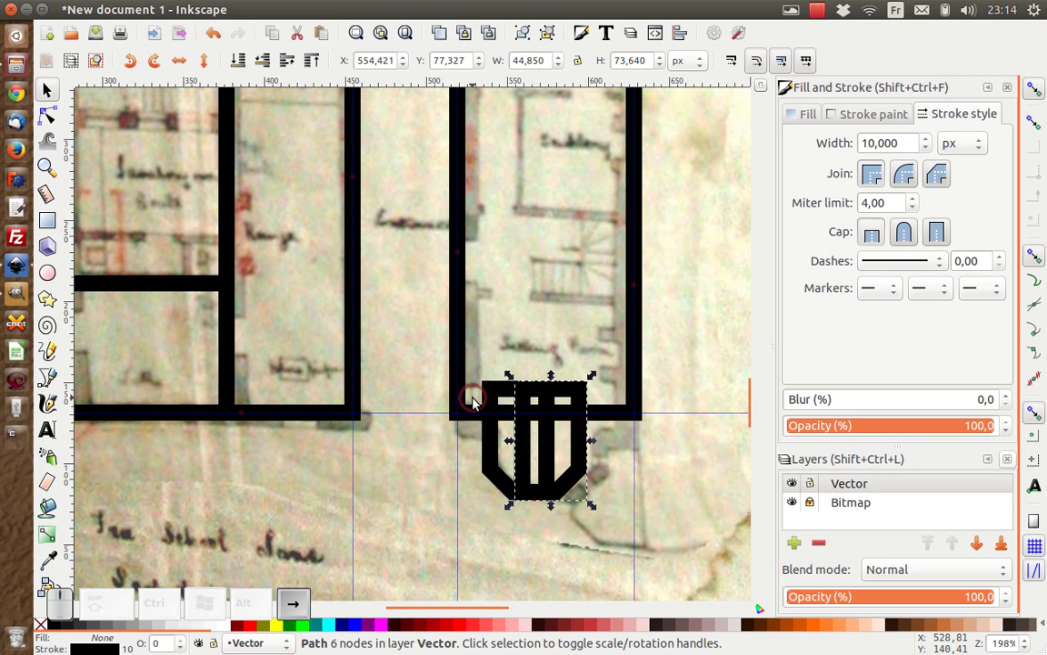
pyautogui.press('Left')
pyautogui.press('Right')
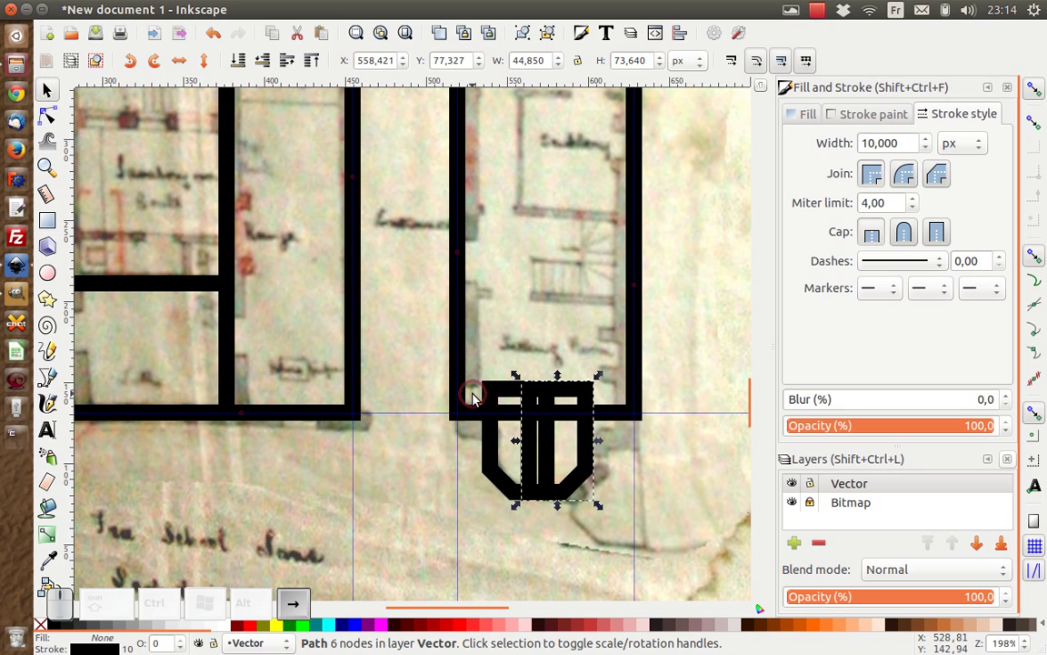
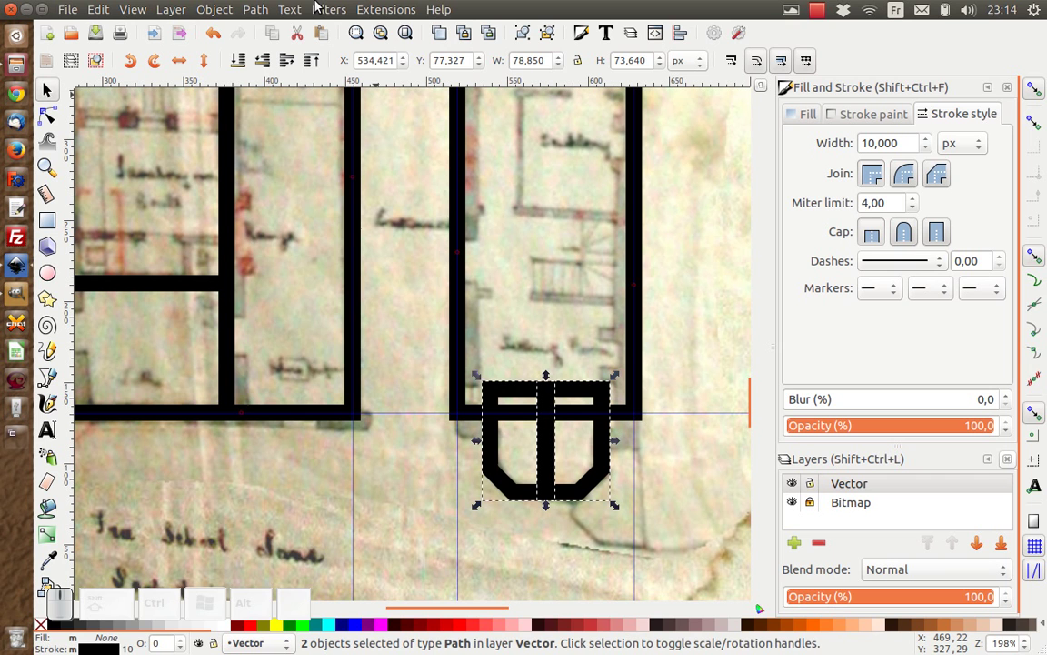
# Union the two halves into one bay shape and add the building outline to the selection.
pyautogui.click(259, 18)
pyautogui.click(294, 121)
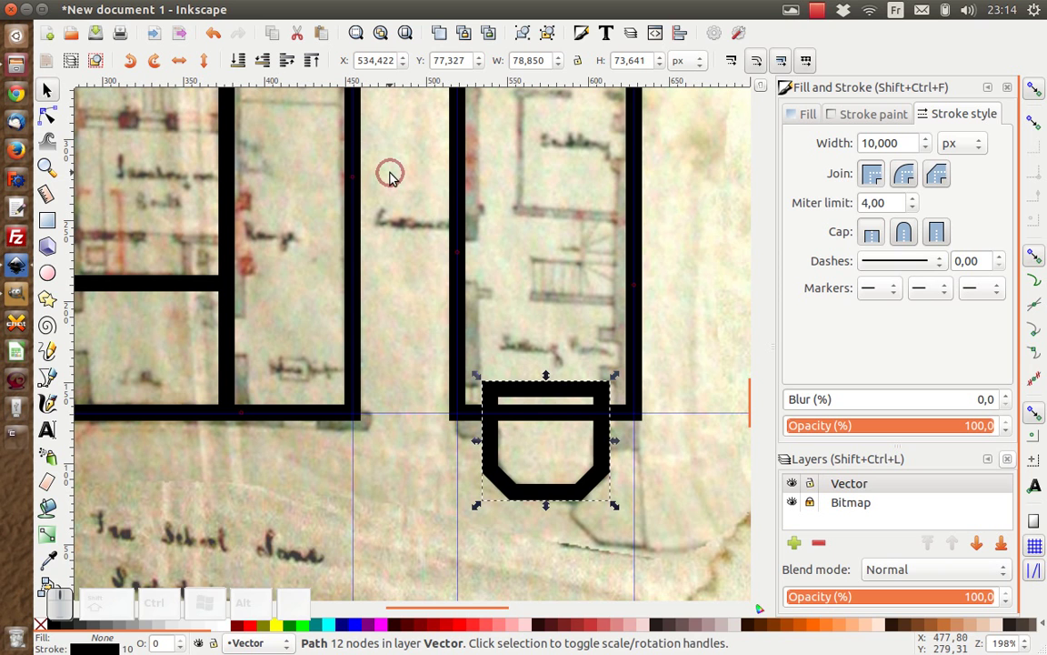
pyautogui.click(459, 327)
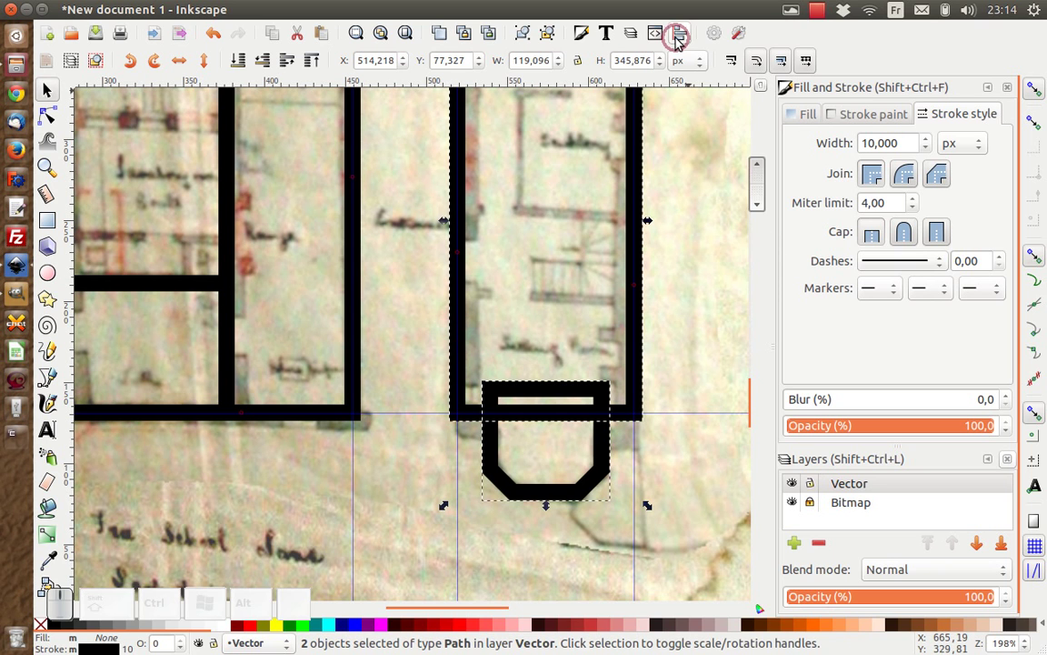
# Centre the bay on the vertical axis under the right-hand building outline.
pyautogui.click(682, 40)
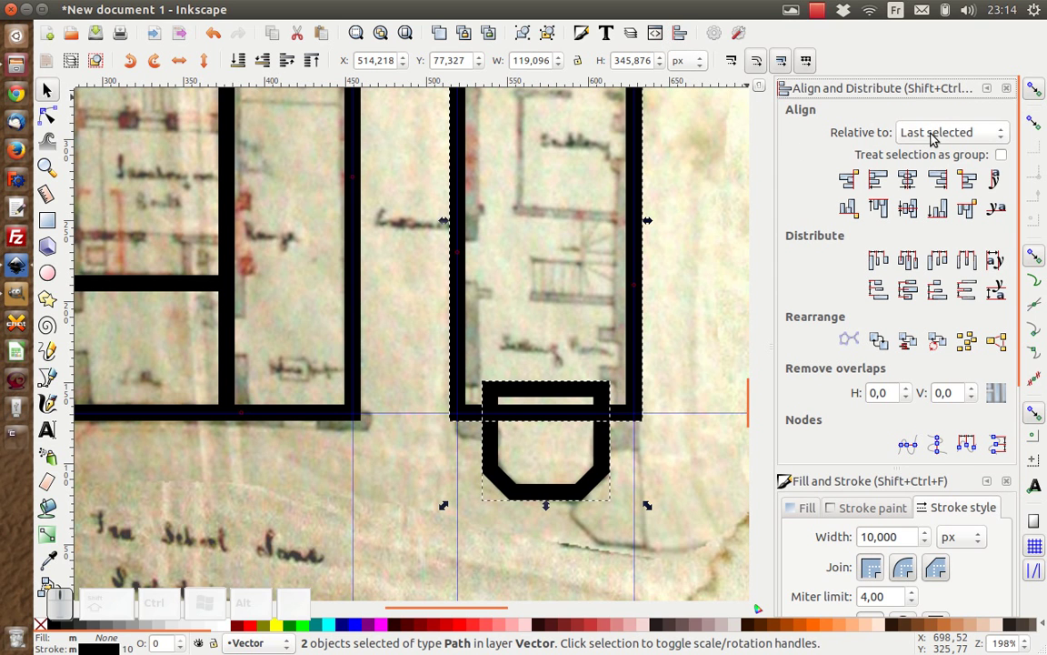
pyautogui.click(917, 189)
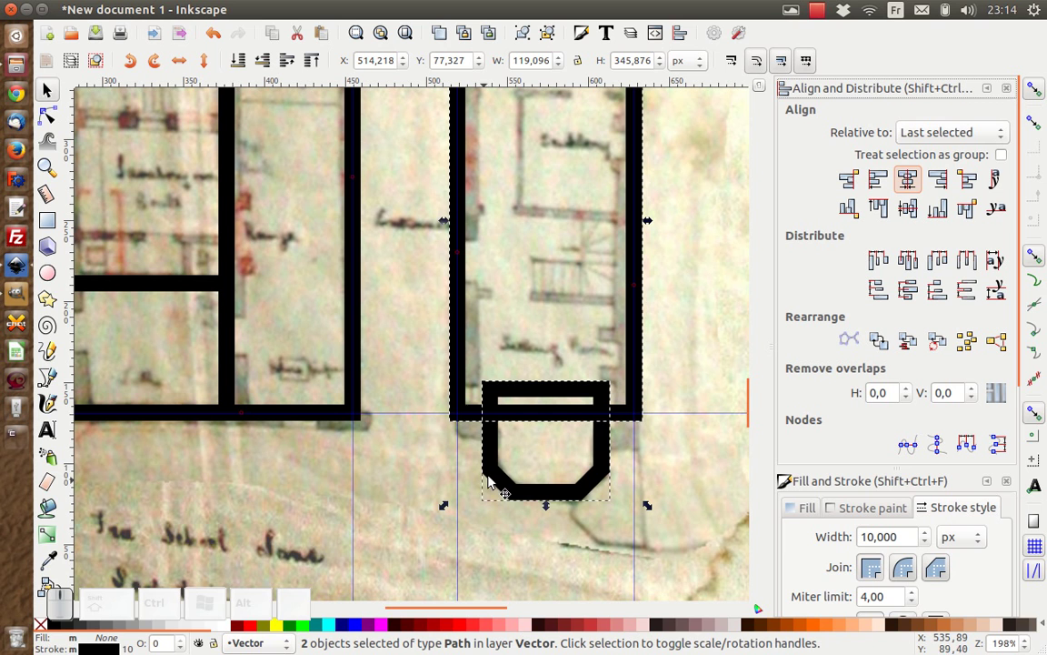
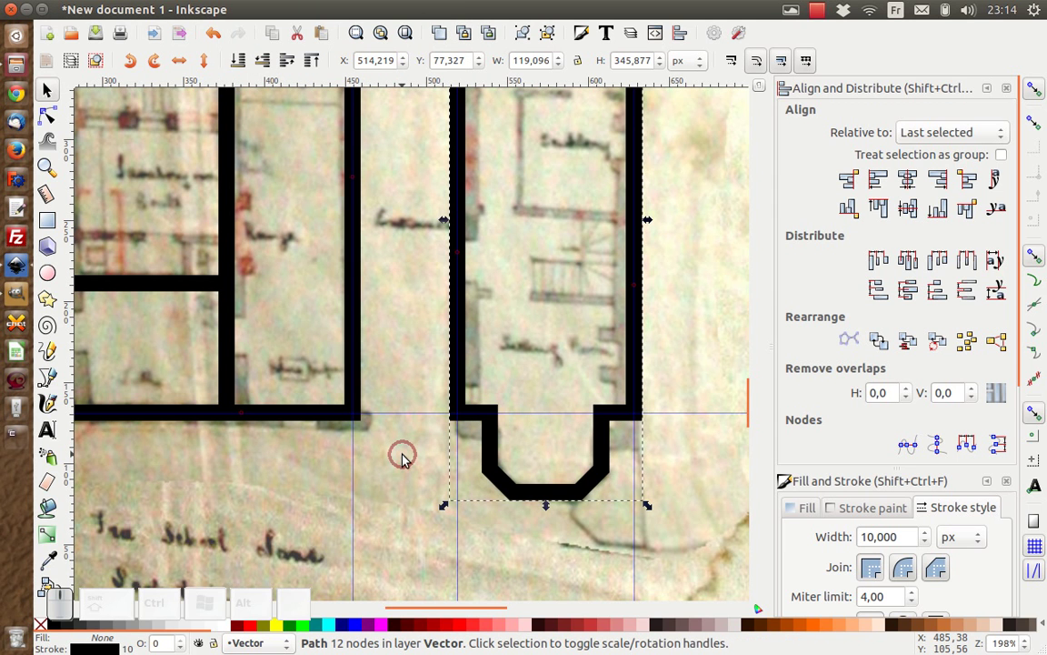
pyautogui.scroll(3)
pyautogui.scroll(-3)
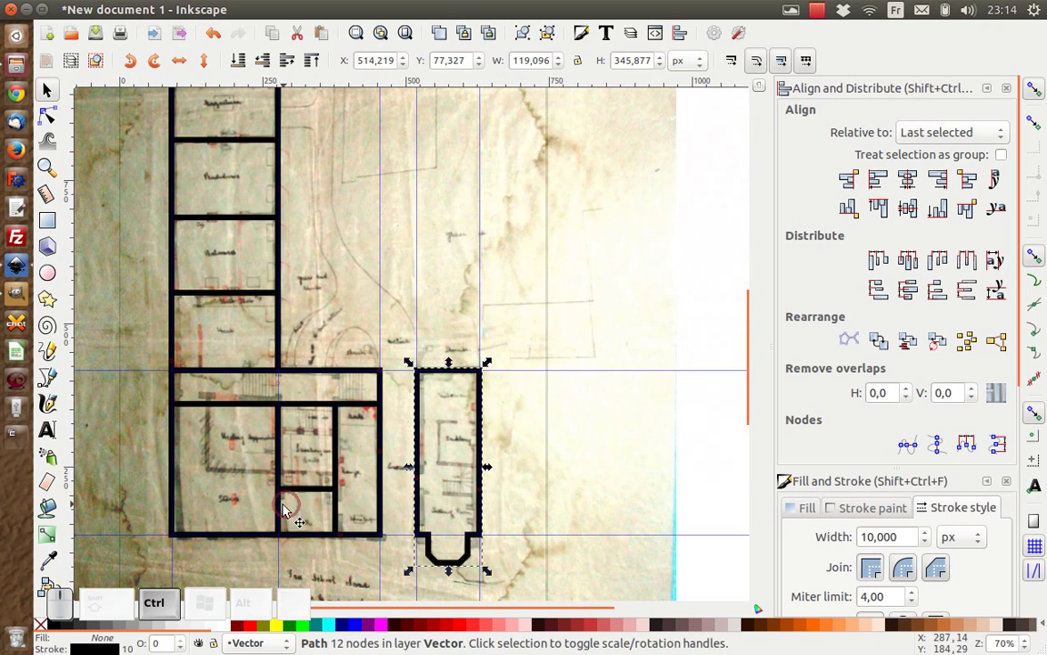
pyautogui.scroll(3)
pyautogui.scroll(3)
pyautogui.scroll(3)
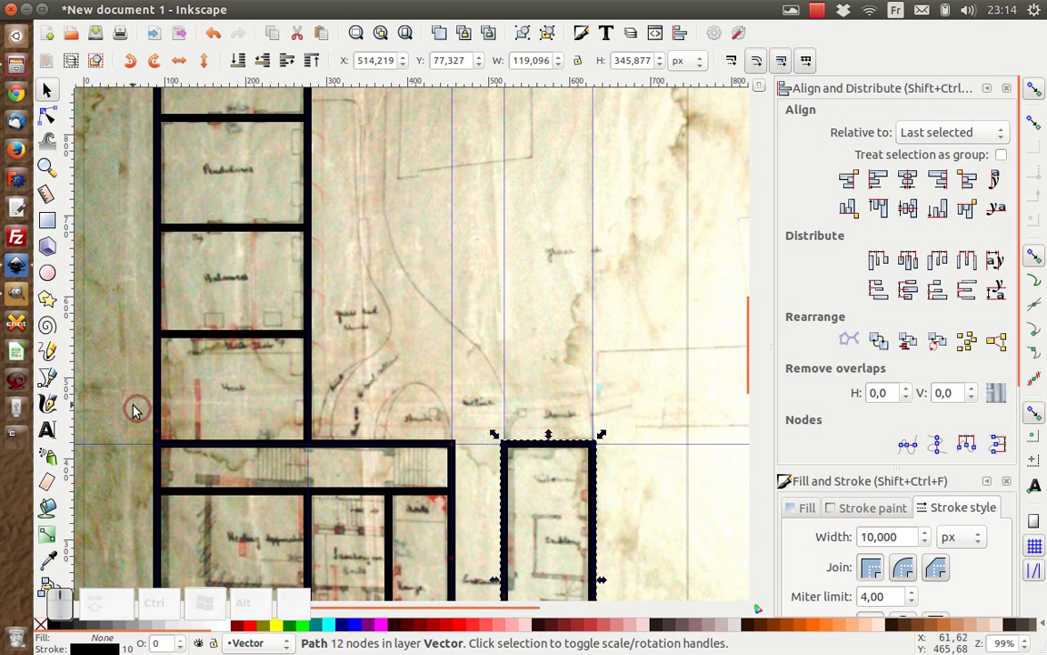
# Switch to the Ellipse tool ready to draw quarter-circle arcs.
pyautogui.click(52, 270)
pyautogui.scroll(-3)
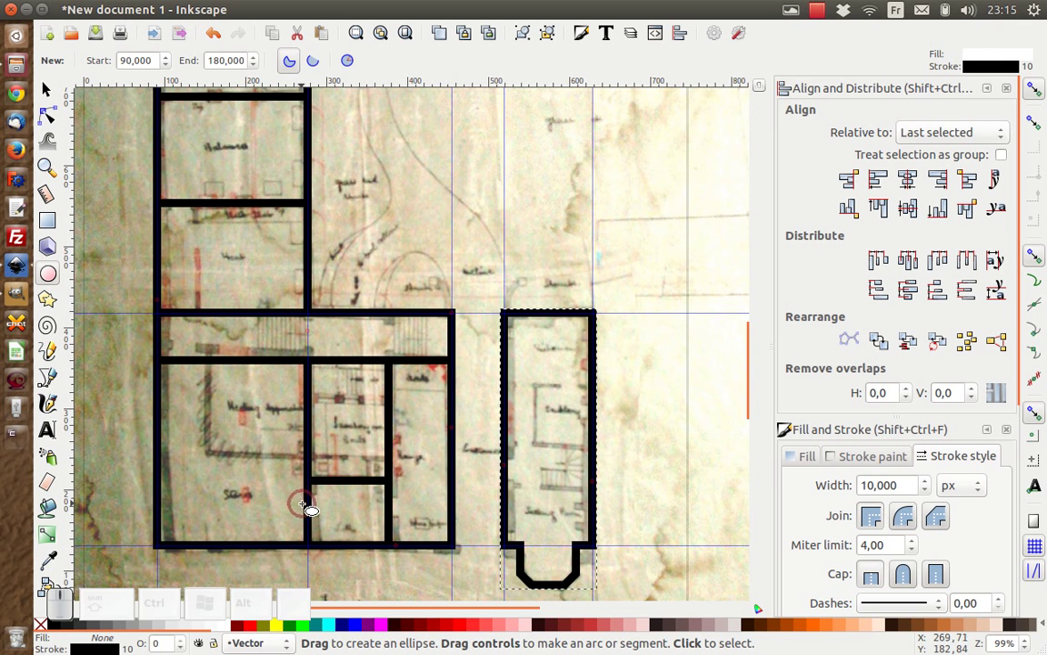
pyautogui.scroll(3)
# Reset the drawn arc back to a full ellipse on the inner wall.
pyautogui.scroll(3)
pyautogui.scroll(-3)
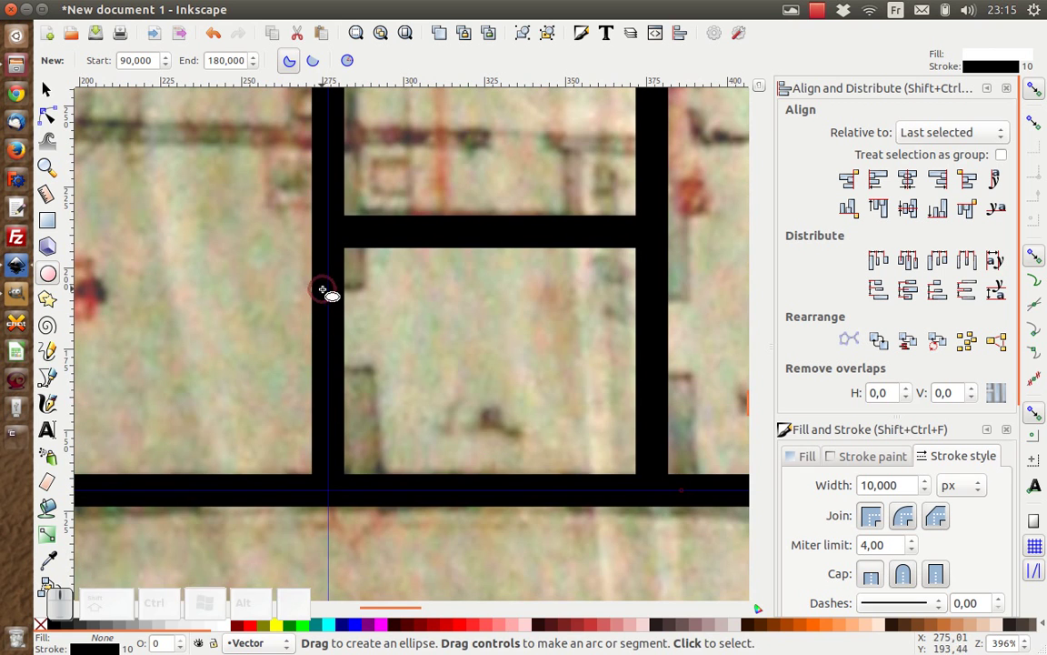
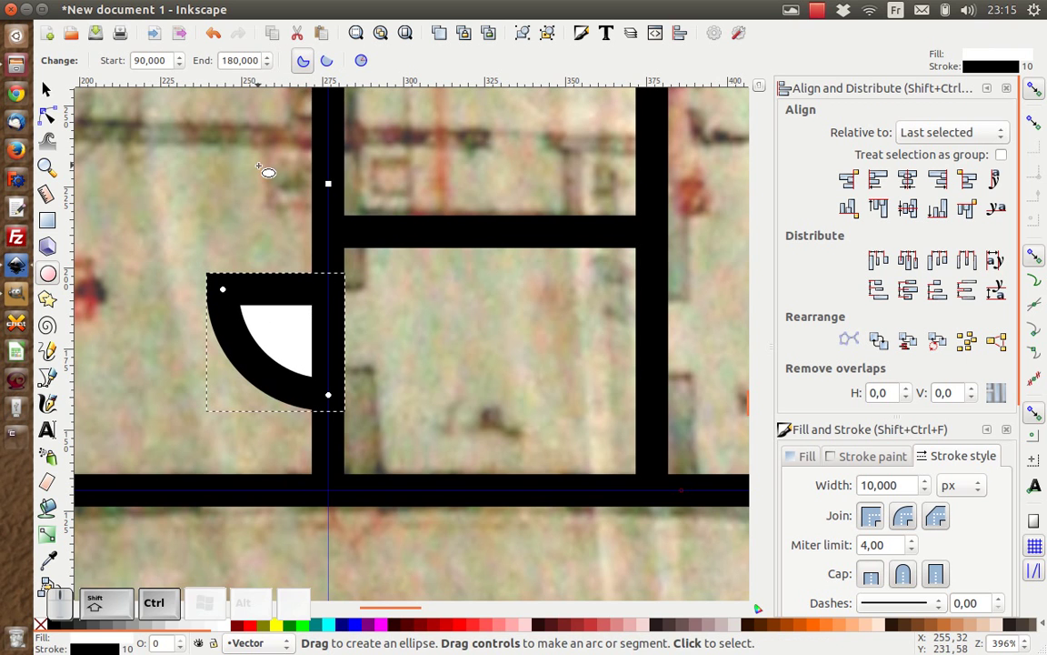
pyautogui.click(367, 66)
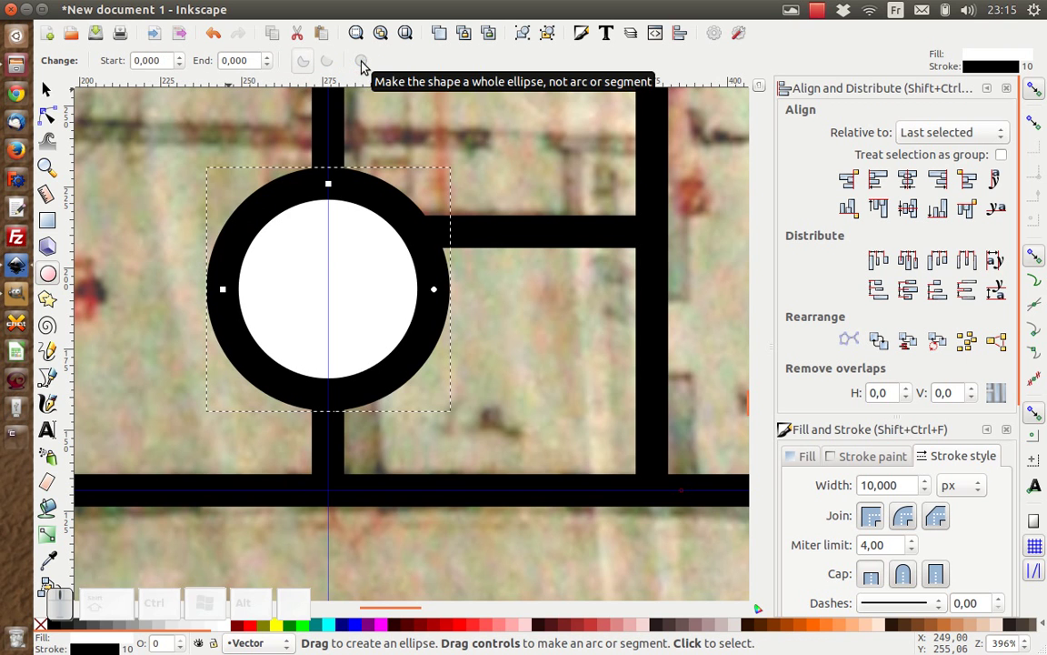
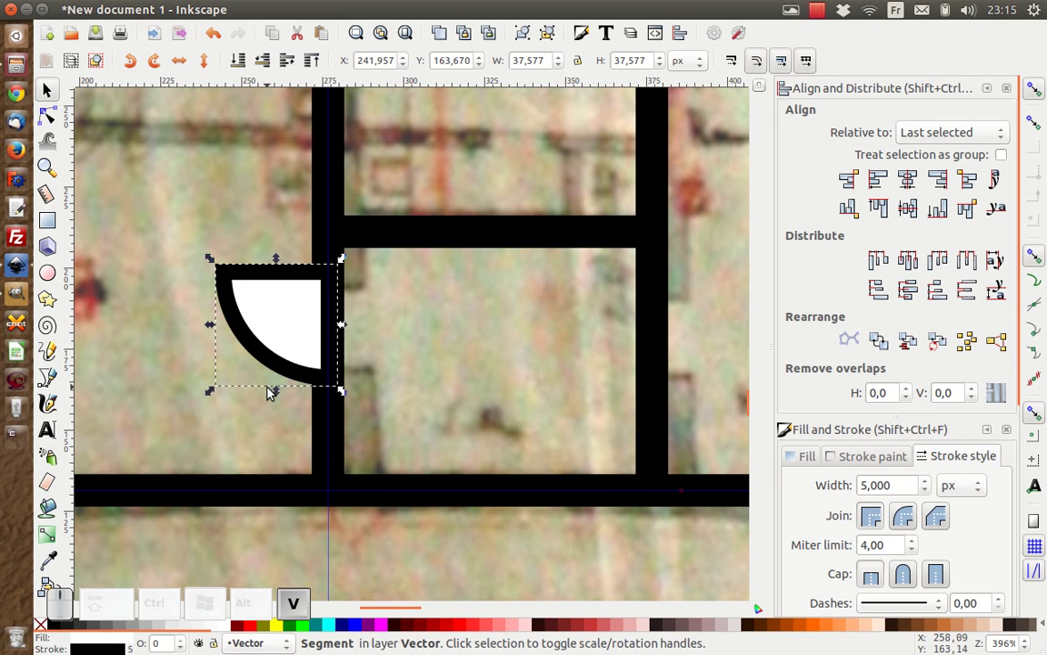
# Flip the door swing vertically and horizontally so it faces into the wall corner.
pyautogui.press('v')
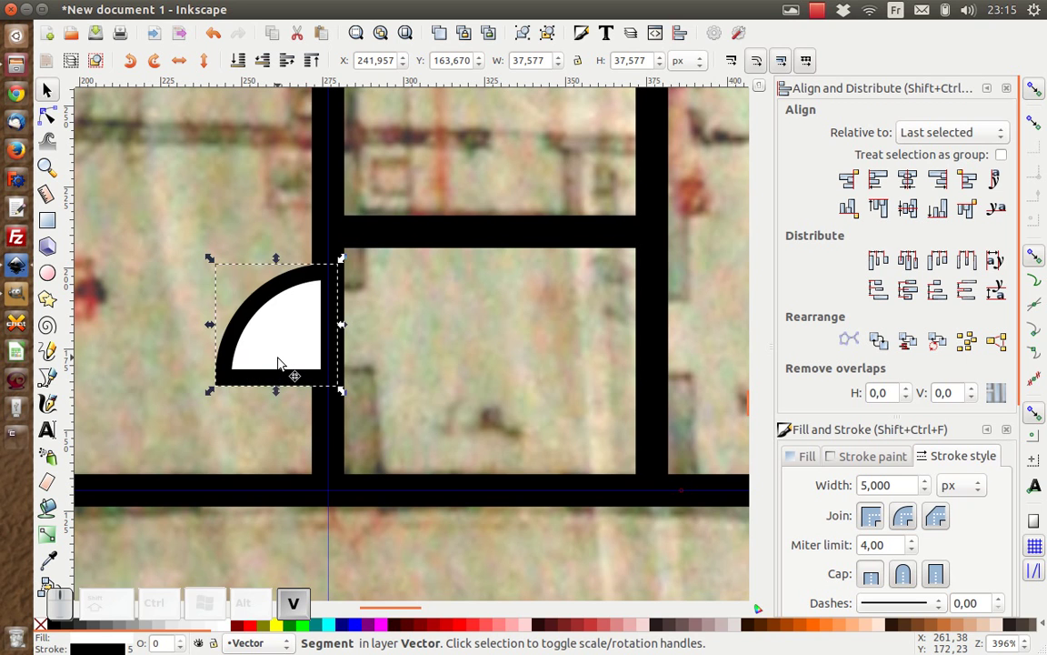
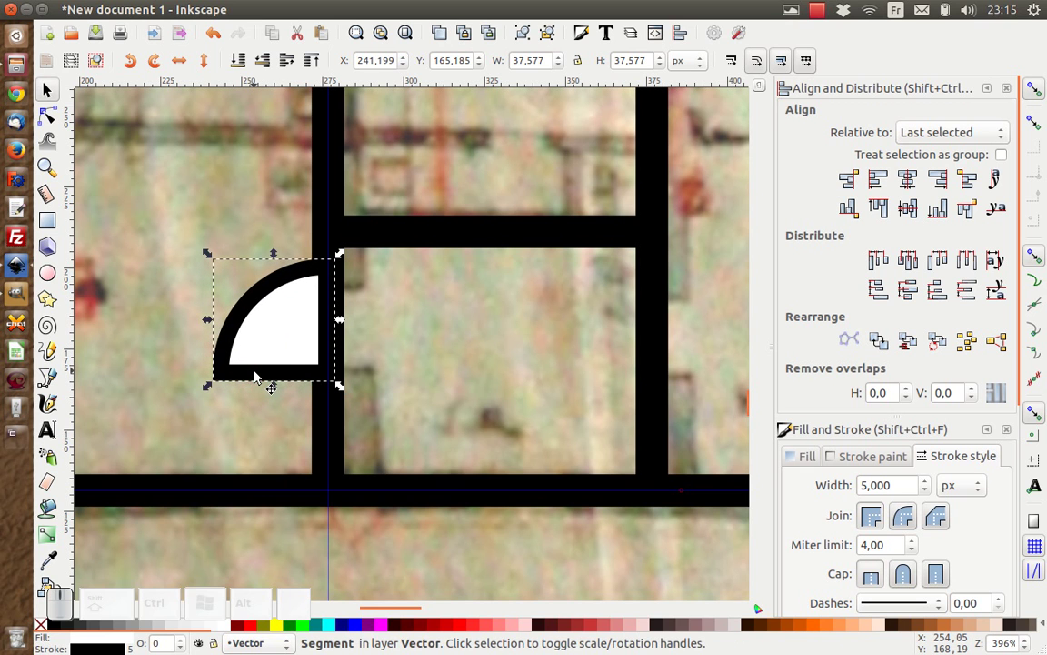
pyautogui.press('h')
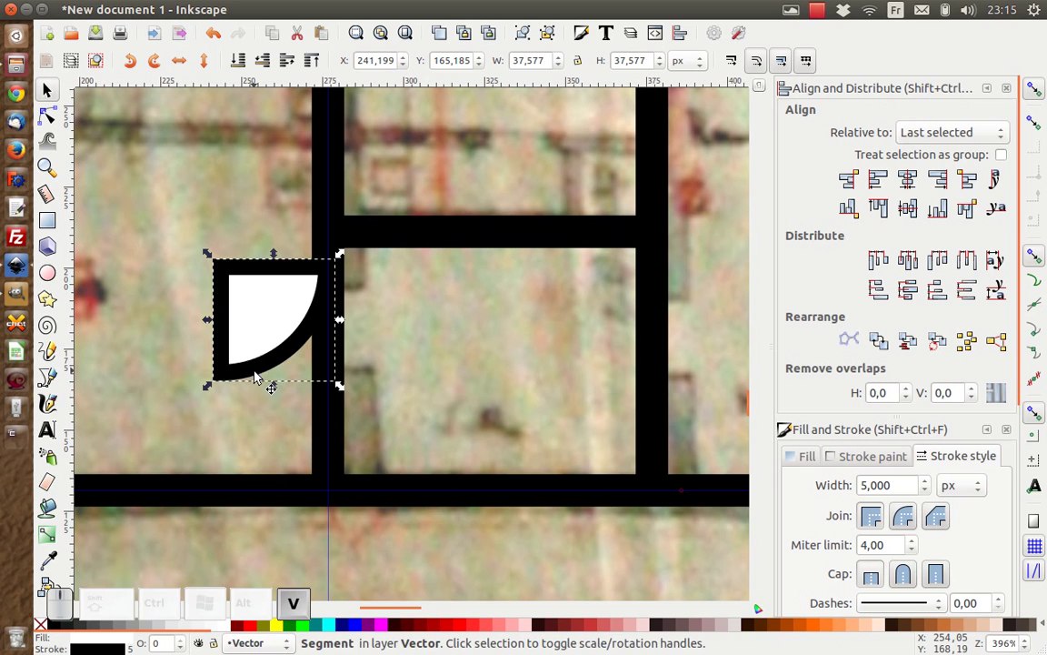
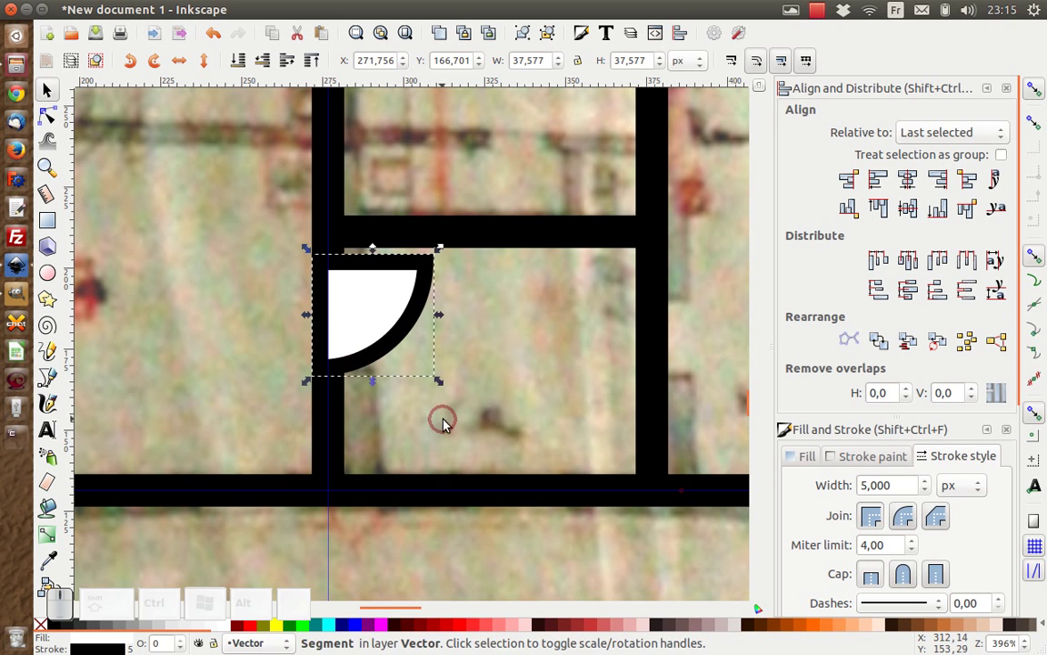
pyautogui.scroll(3)
pyautogui.scroll(3)
pyautogui.scroll(-3)
pyautogui.scroll(-3)
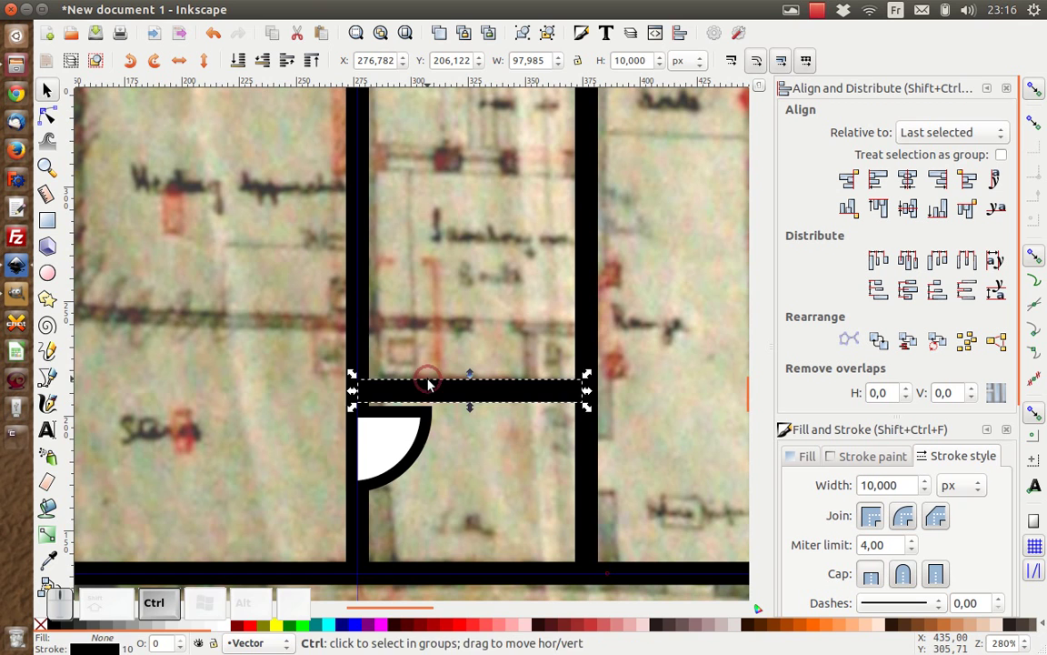
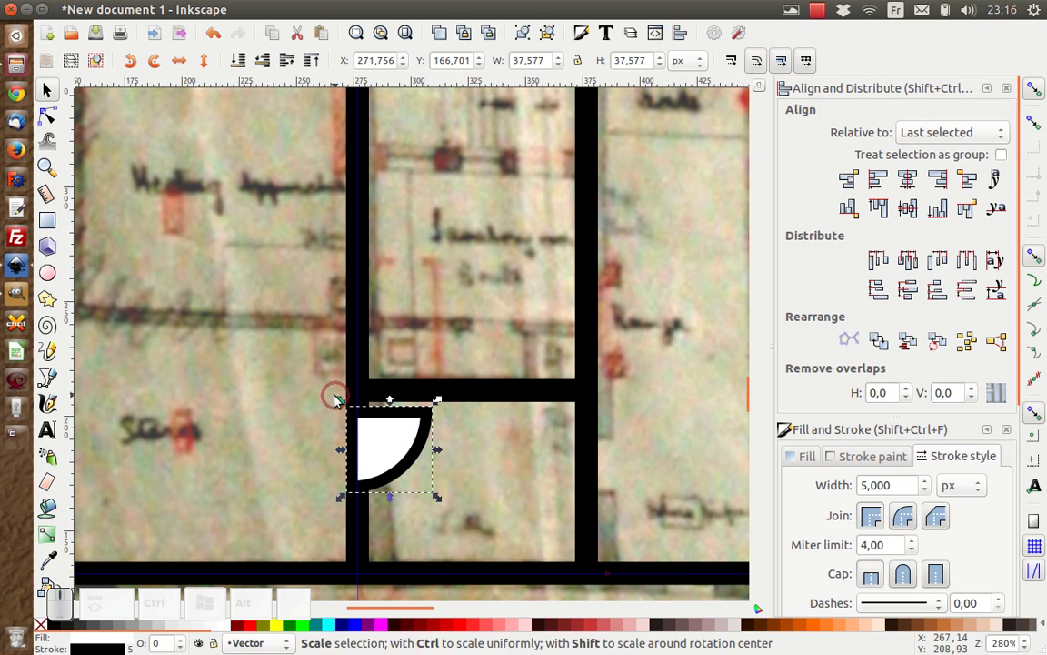
# Duplicate the door swing to start a mirrored double door.
pyautogui.press('ctrl+d')
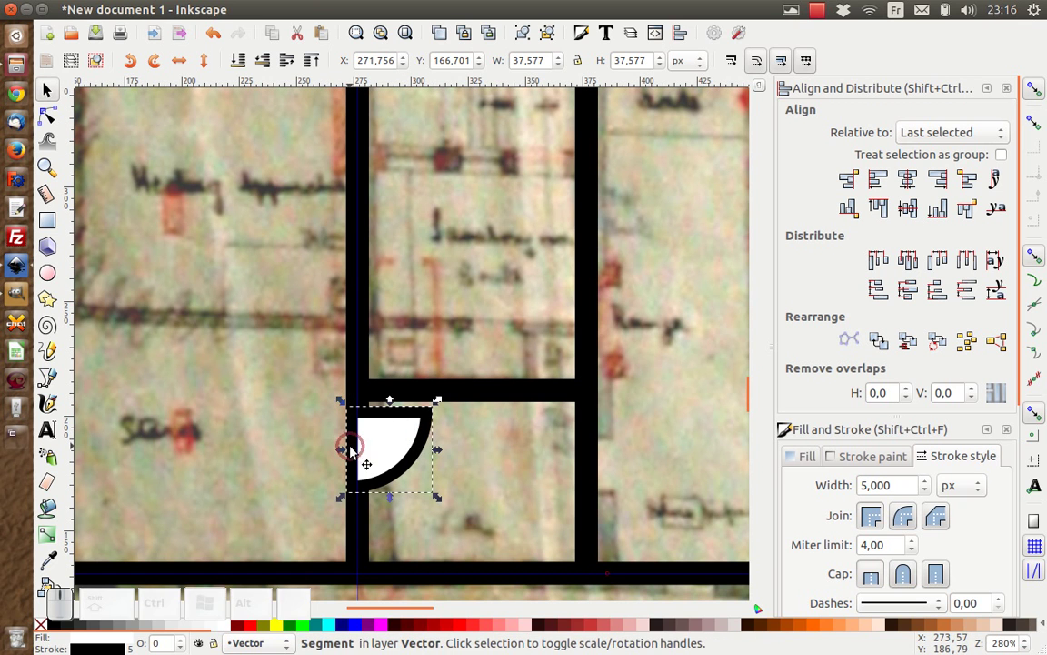
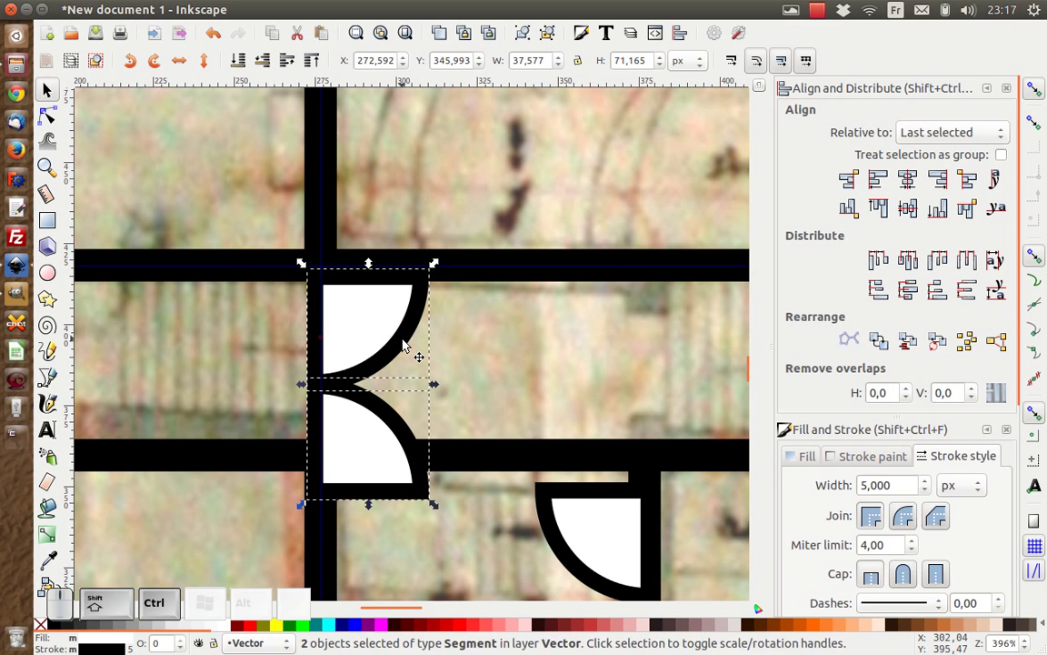
# Group the two door swings and scale the double door down to fit the wall opening.
pyautogui.press('ctrl+g')
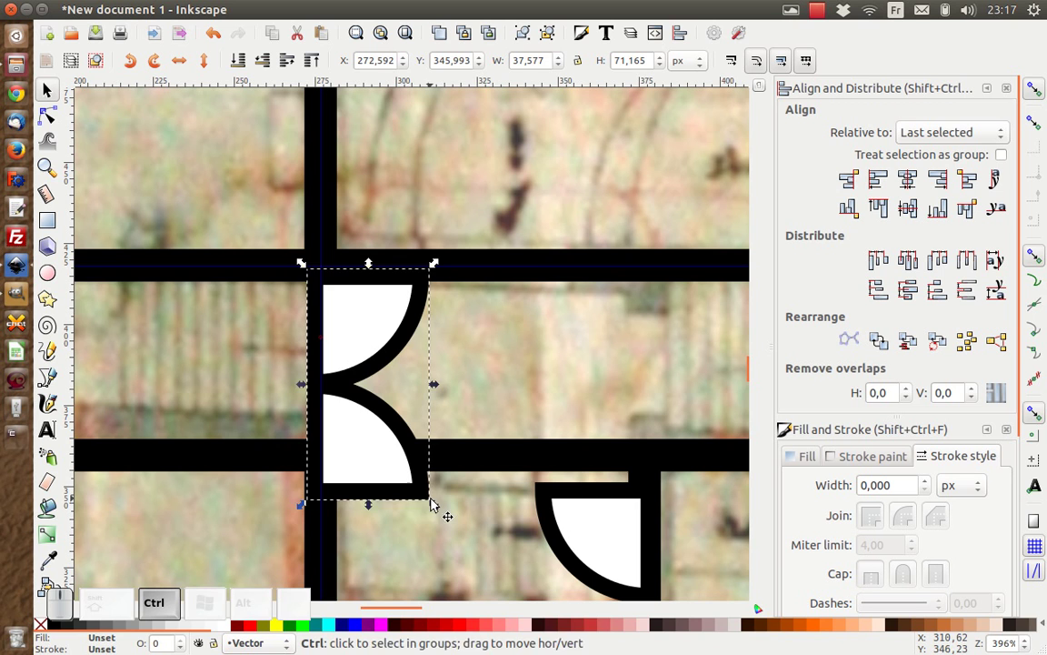
pyautogui.moveTo(442, 507); pyautogui.dragTo(420, 482)
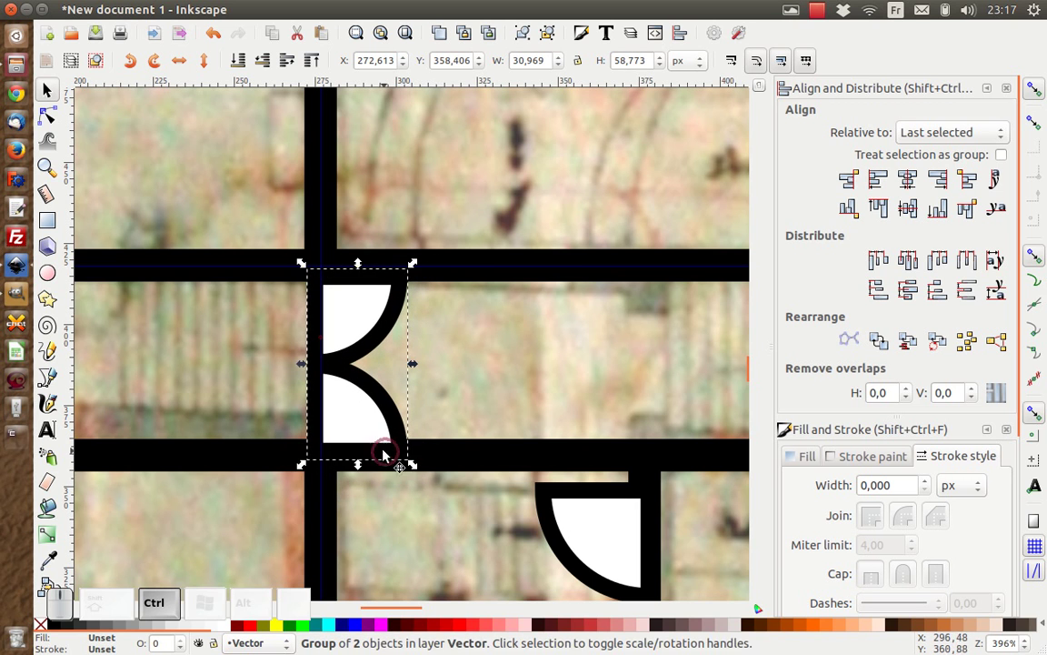
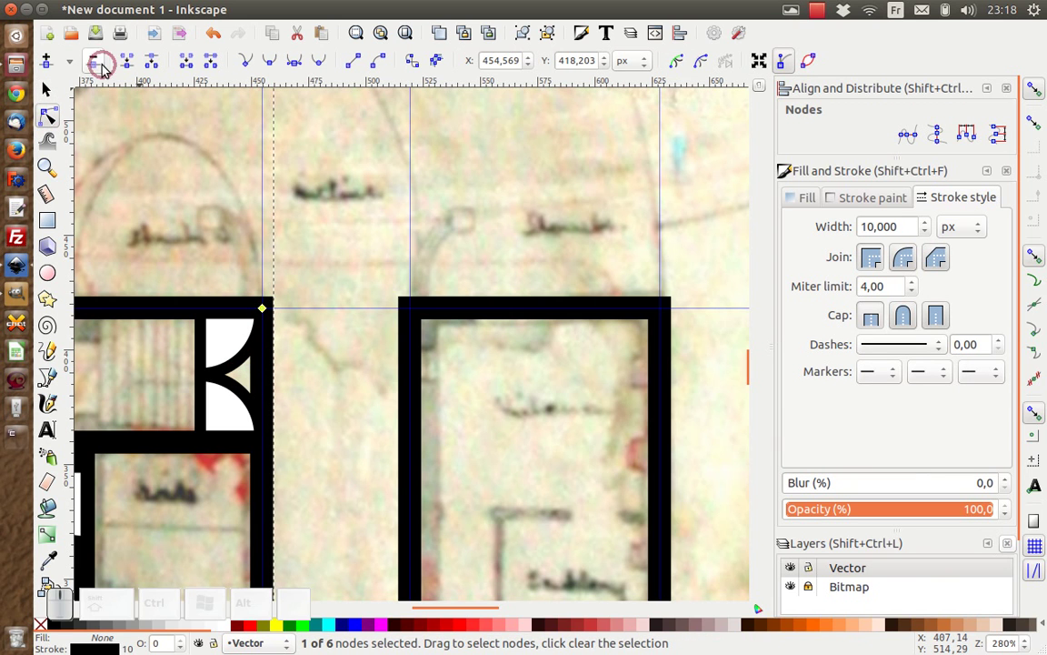
# Pick the end node of the wall outline for editing the opening.
pyautogui.click(163, 74)
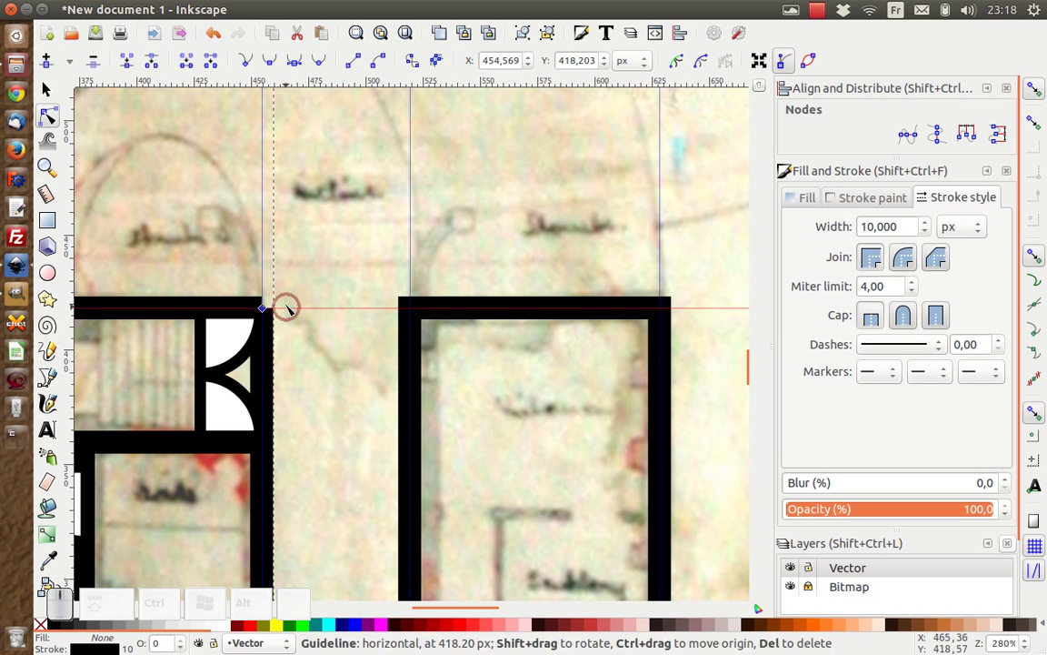
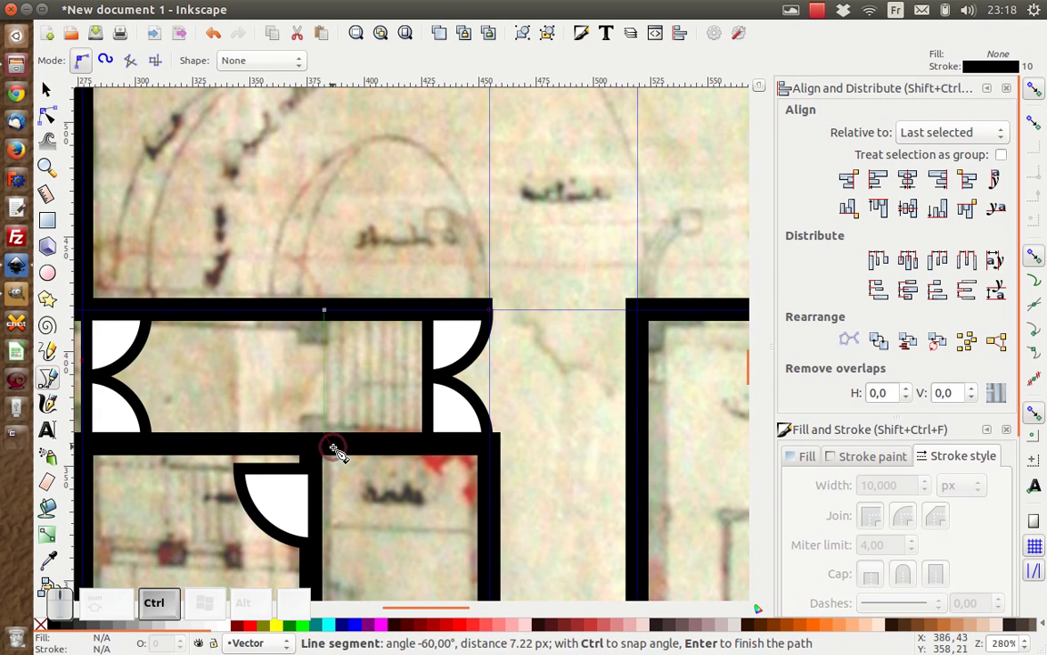
# Finish the stair line with a 3 px stroke and duplicate it for the opposite double door.
pyautogui.press('Return')
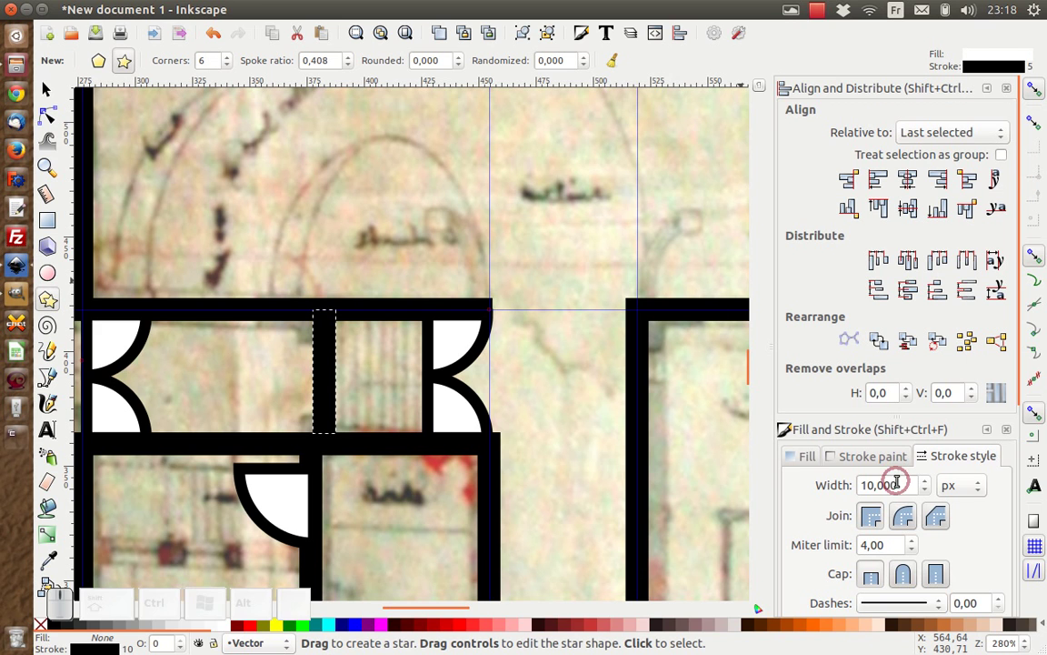
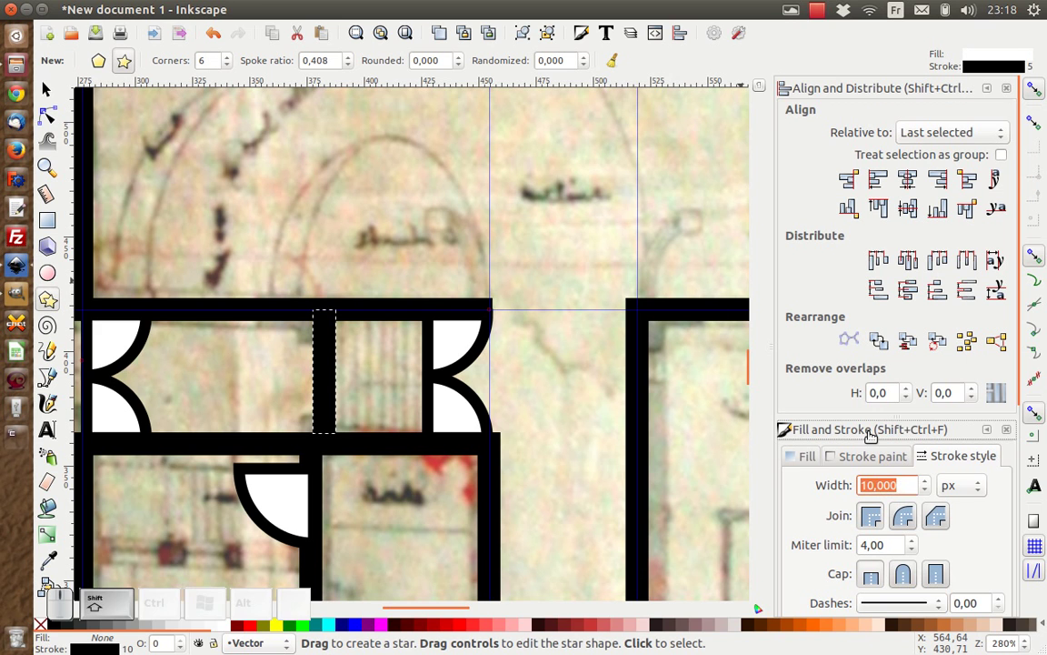
pyautogui.press('shift+Return')
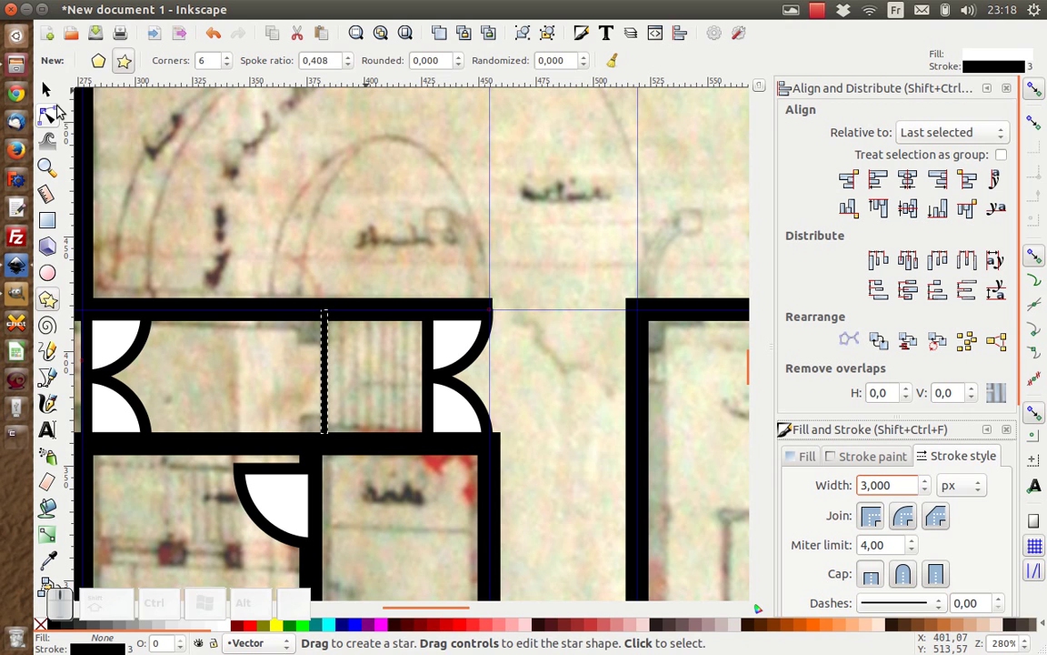
pyautogui.click(55, 99)
pyautogui.press('ctrl+d')
pyautogui.press('ctrl+d')
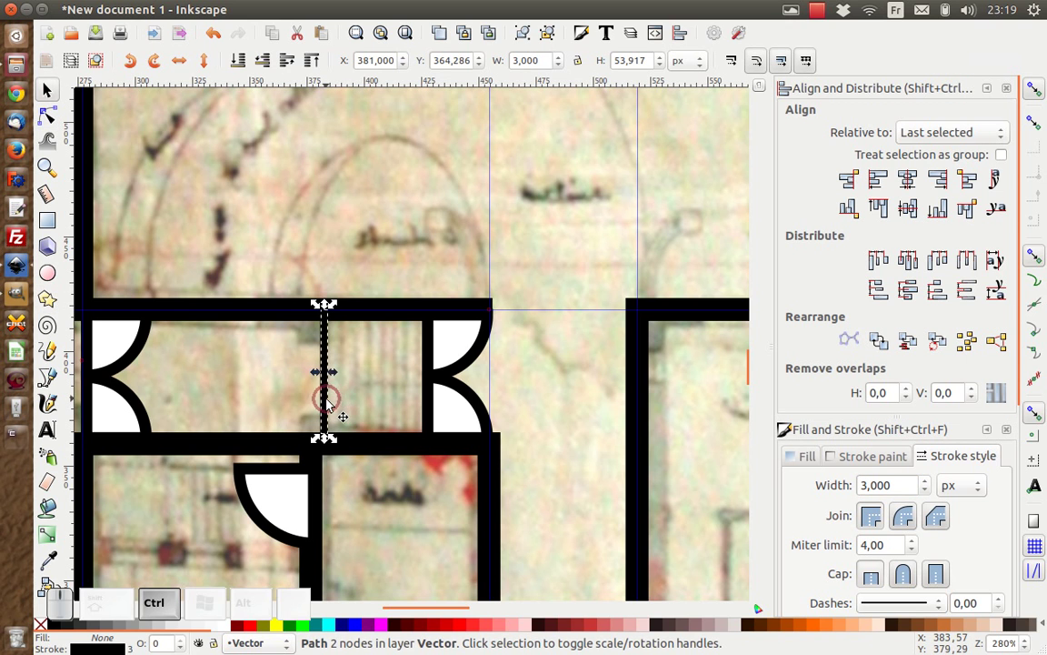
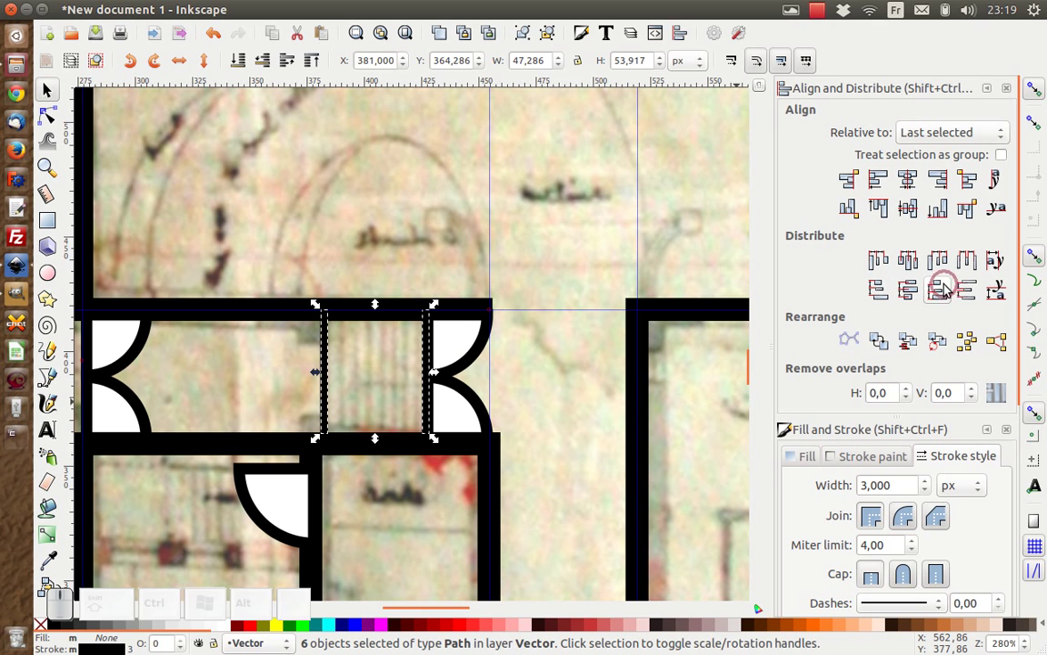
# Distribute the stair lines equidistantly across the stairwell between the double doors.
pyautogui.click(976, 267)
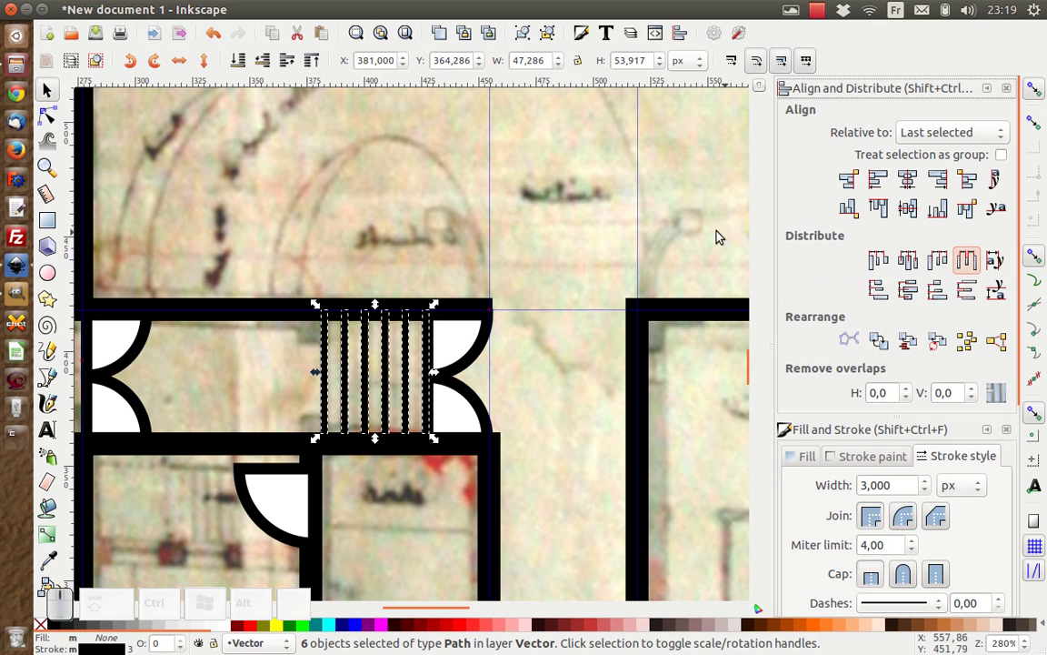
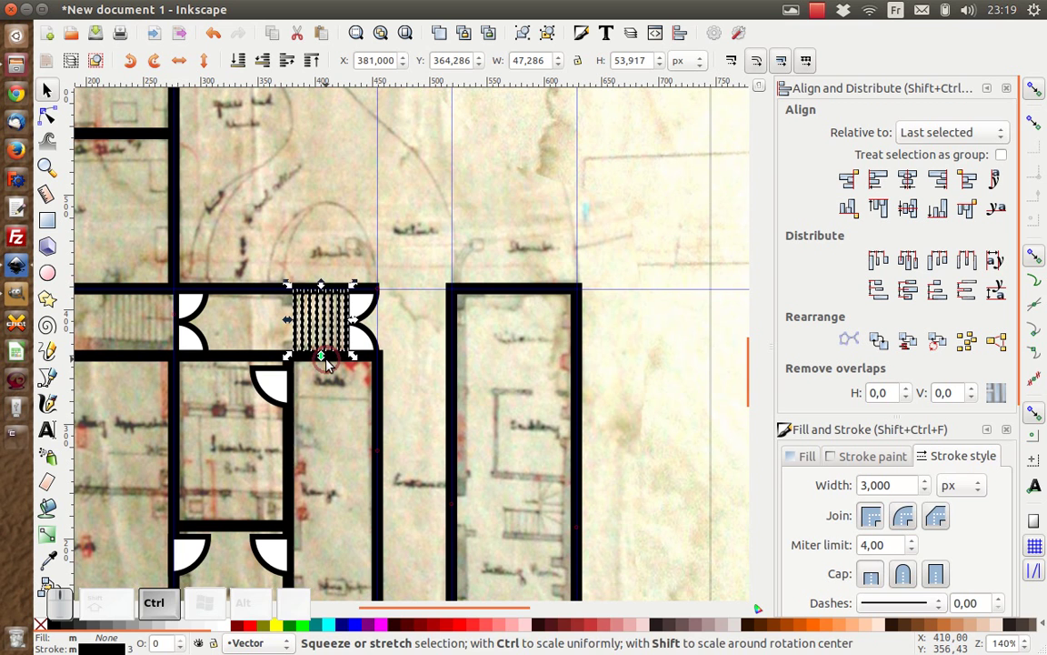
# Duplicate the stair line group (Ctrl+D) for reuse in the second stairwell.
pyautogui.press('ctrl+d')
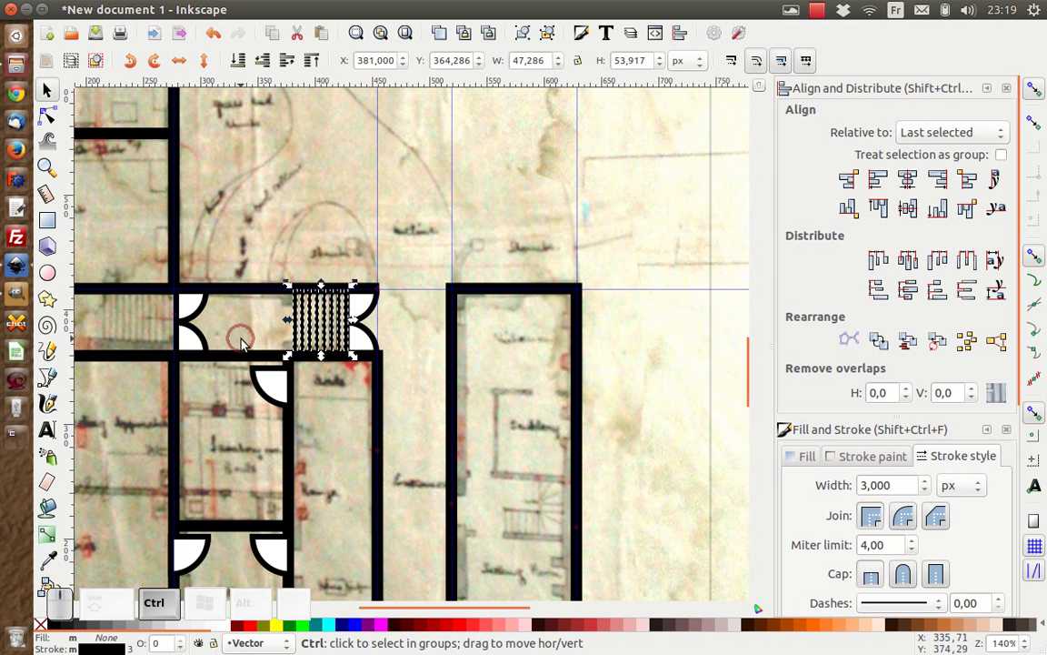
pyautogui.scroll(3)
pyautogui.scroll(3)
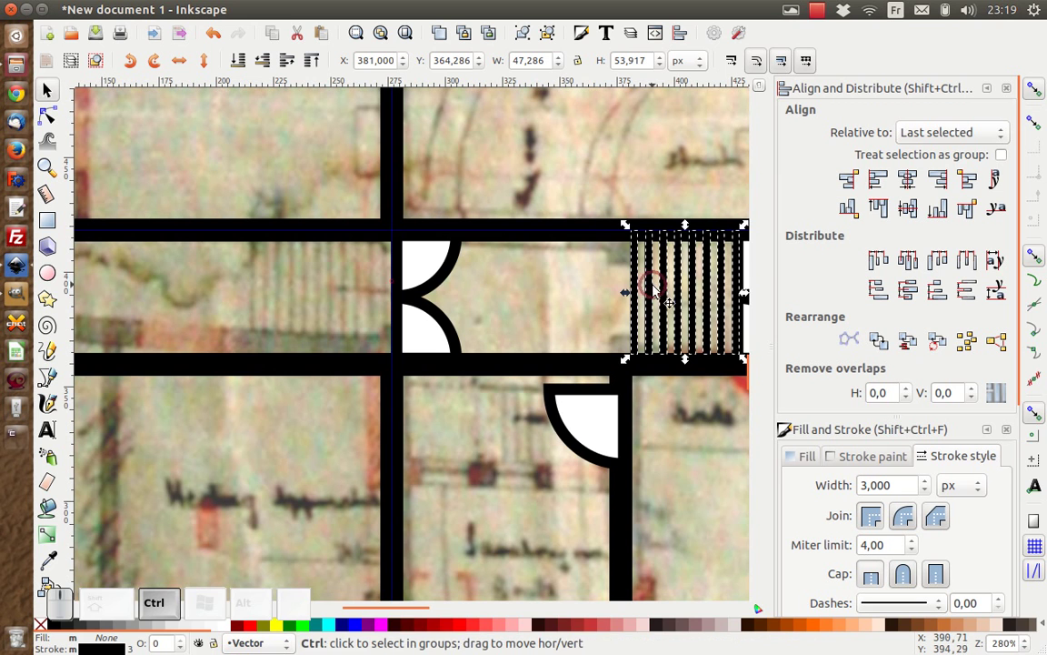
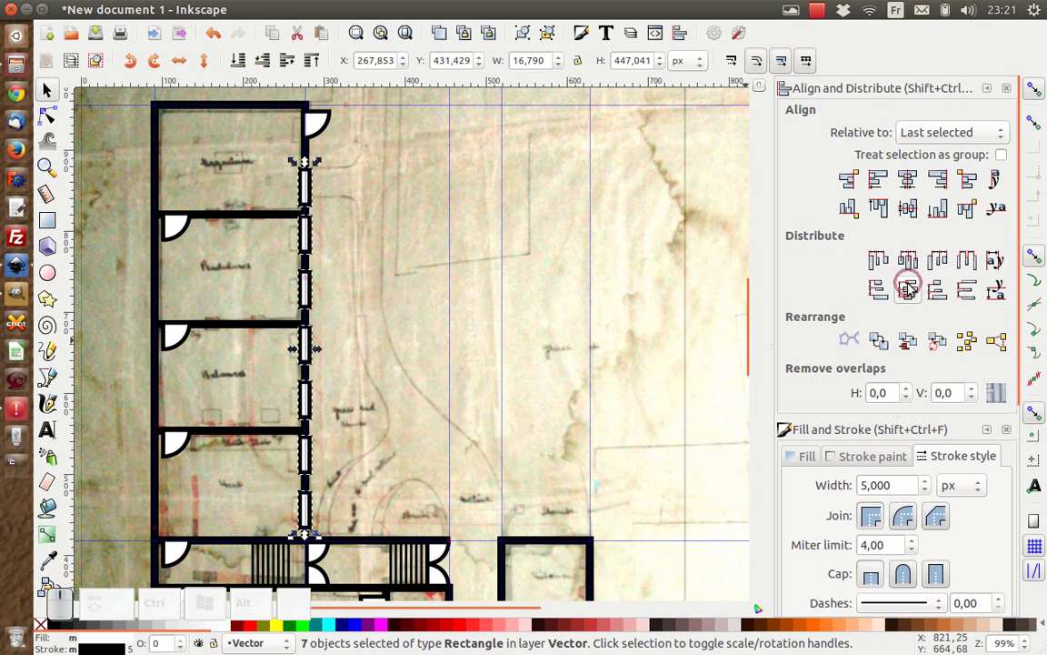
# Distribute the window rectangles evenly along the outer wall, then deselect them.
pyautogui.click(907, 292)
pyautogui.click(452, 320)
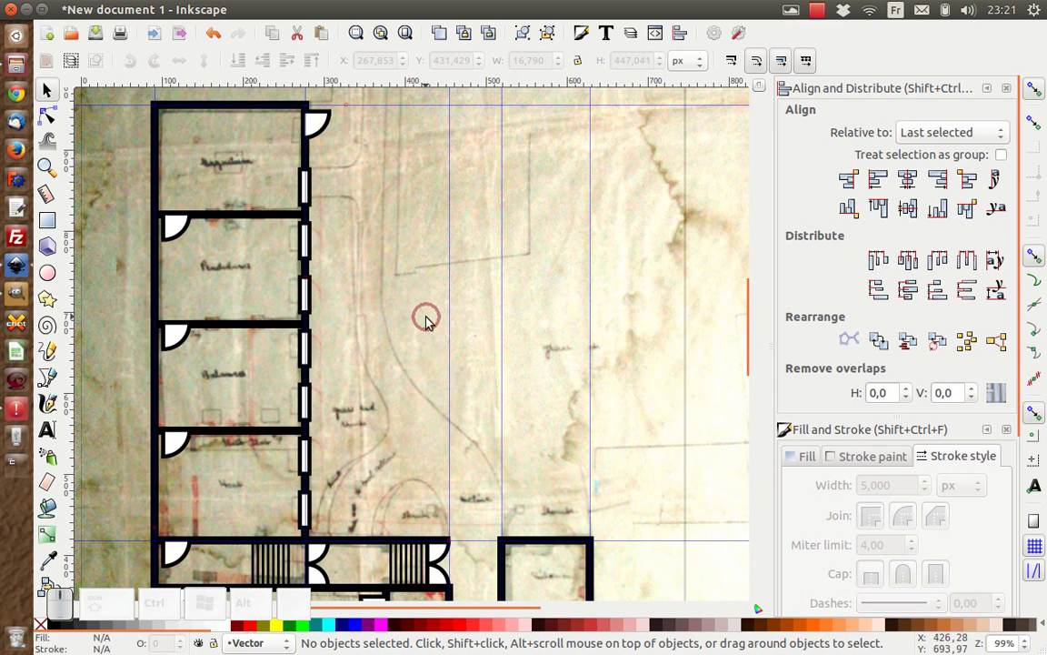
# Hide the Bitmap layer via the Layers panel so only the traced vector walls show.
pyautogui.scroll(-3)
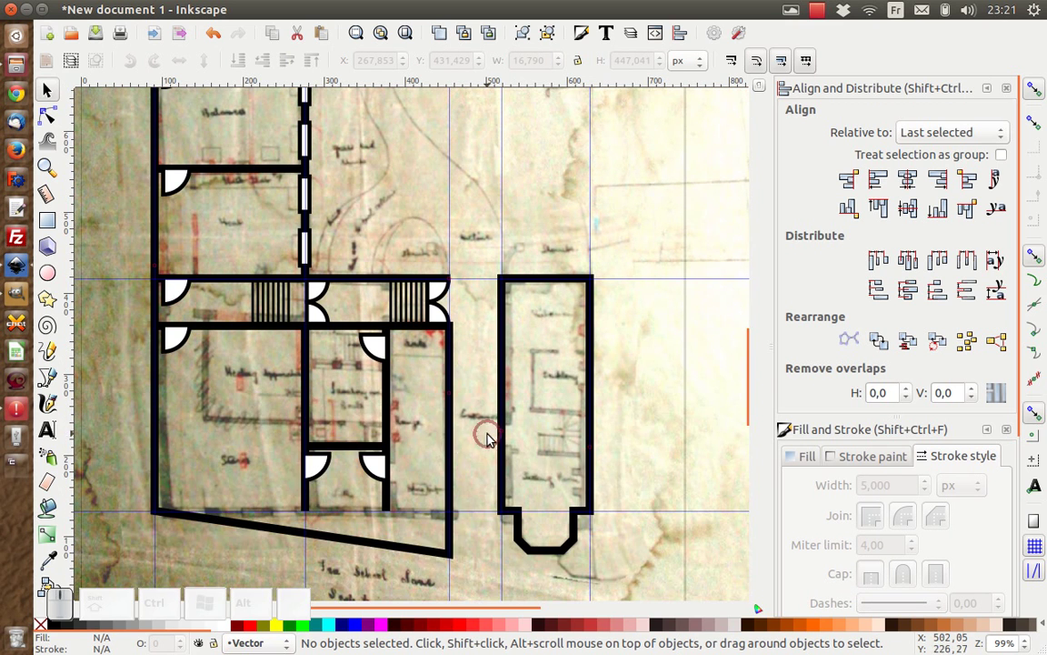
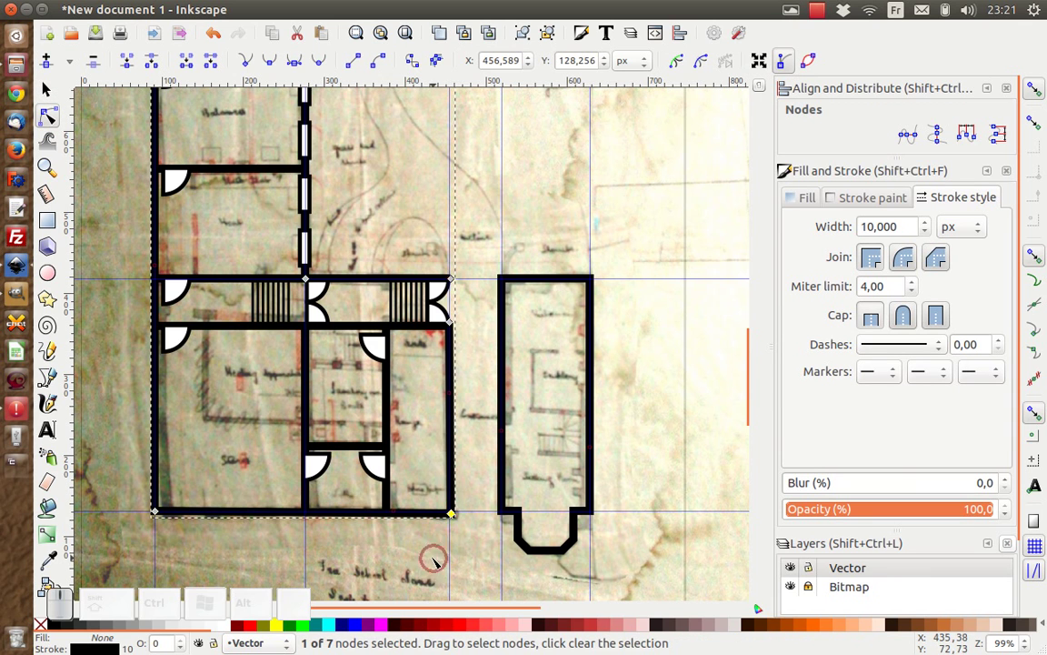
pyautogui.click(47, 93)
pyautogui.click(120, 368)
pyautogui.scroll(-3)
pyautogui.scroll(3)
pyautogui.scroll(-3)
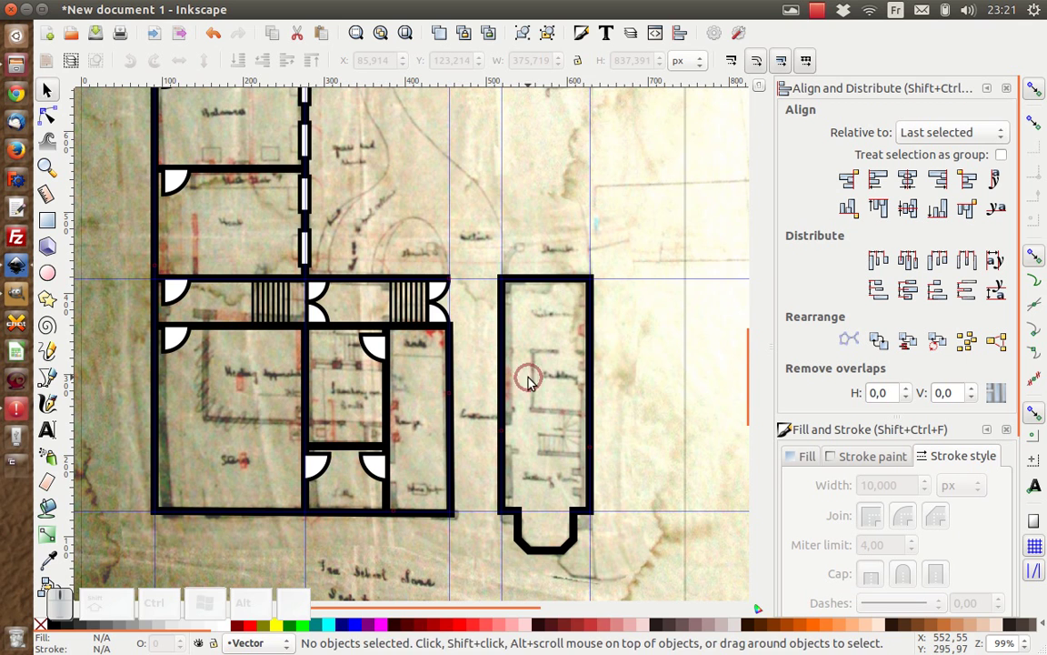
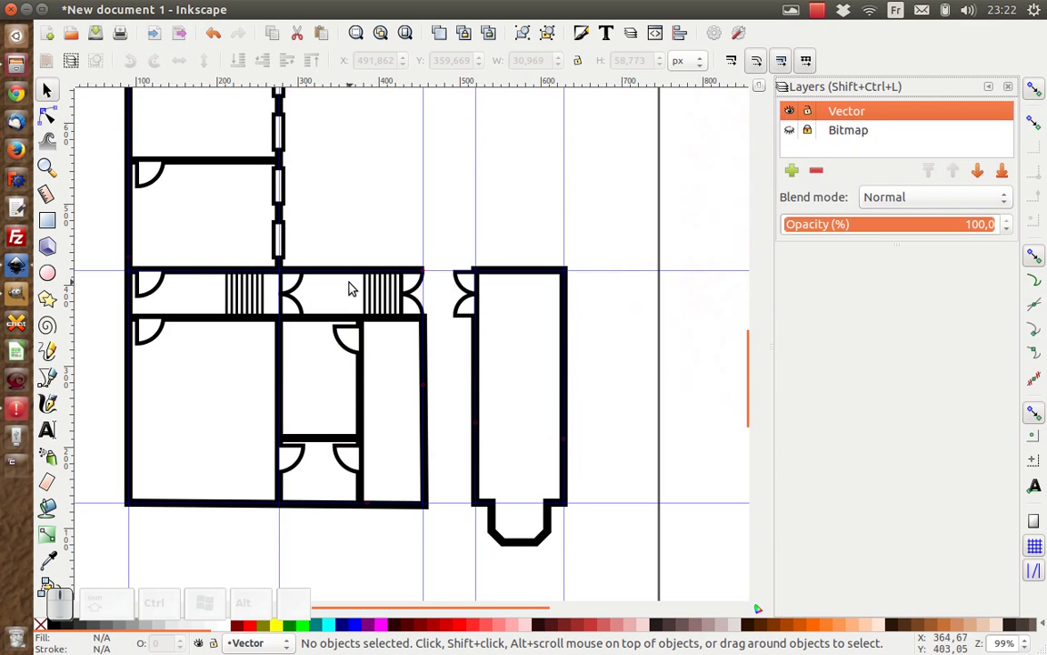
# Review the vector-only floorplan and browse the View display options.
pyautogui.scroll(-3)
pyautogui.scroll(3)
pyautogui.scroll(-3)
pyautogui.scroll(3)
pyautogui.press('ctrl+alt+ß')
pyautogui.press('ctrl+alt+ß')
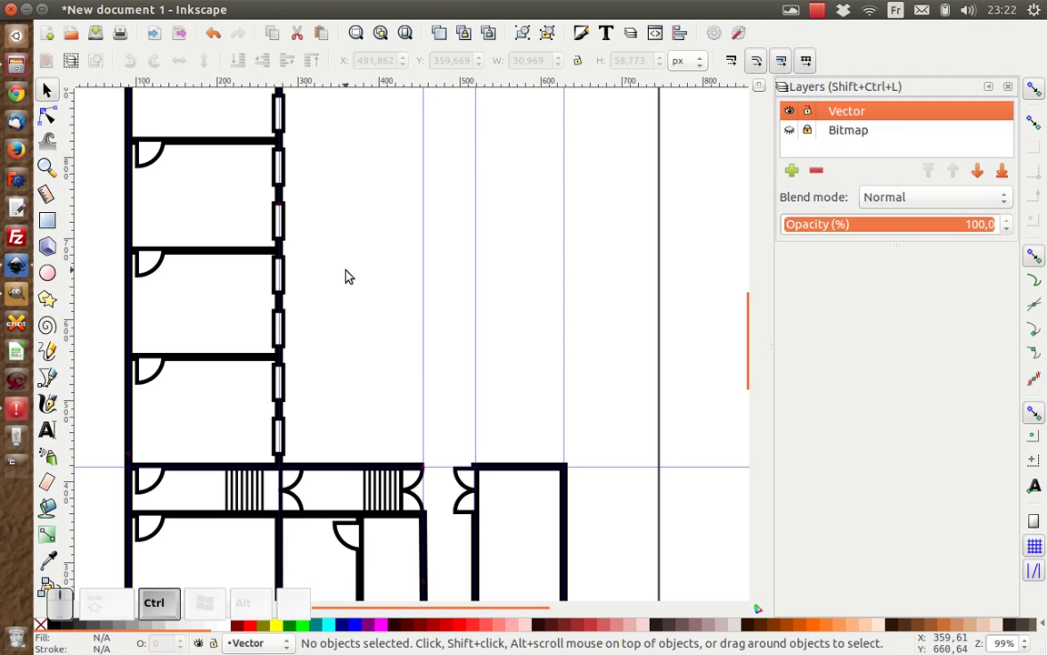
pyautogui.press('ctrl+alt+ß')
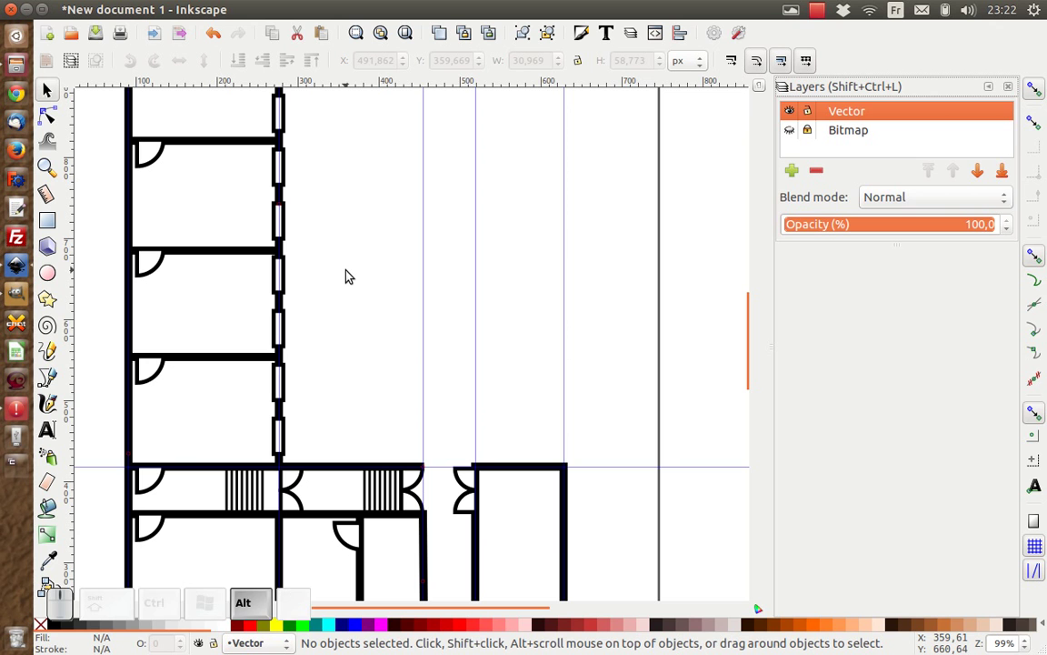
pyautogui.click(254, 15)
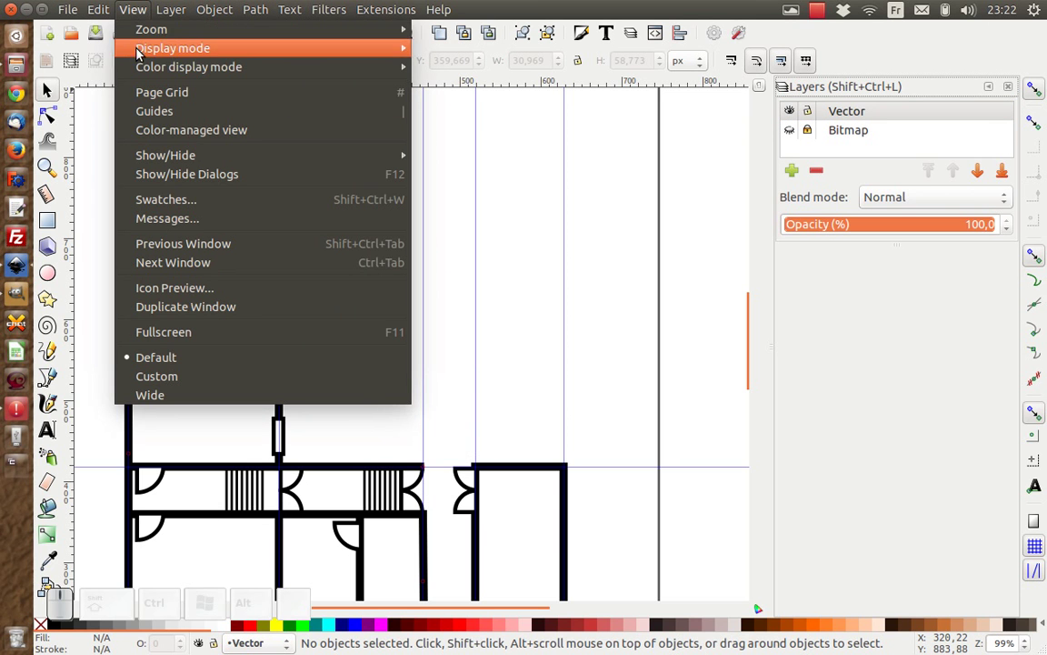
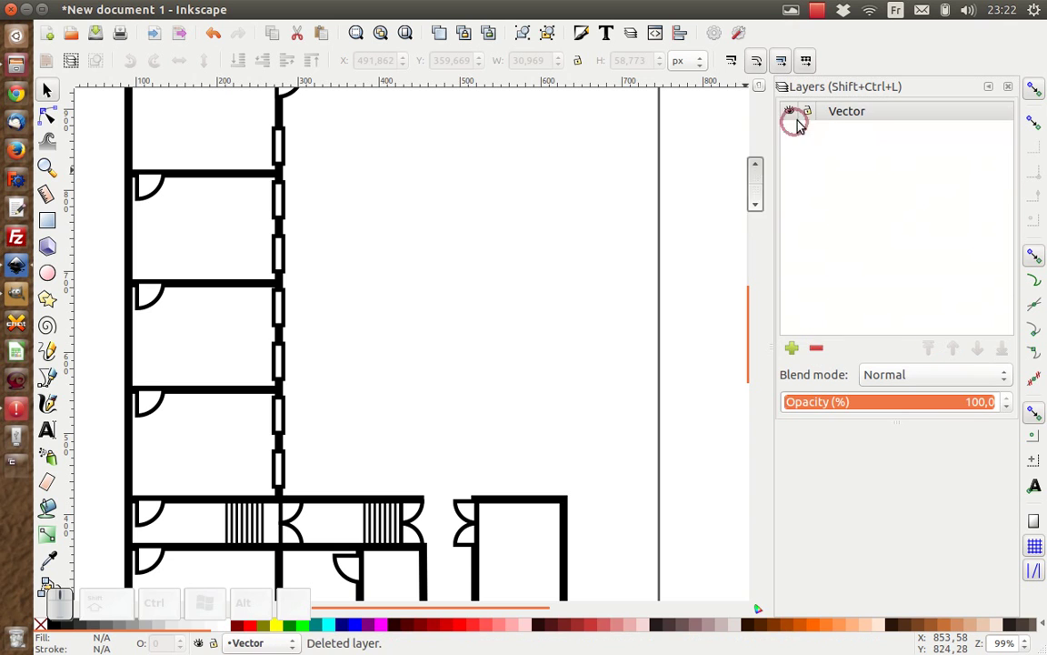
# Add a new layer named Classrooms above the Vector layer.
pyautogui.click(796, 360)
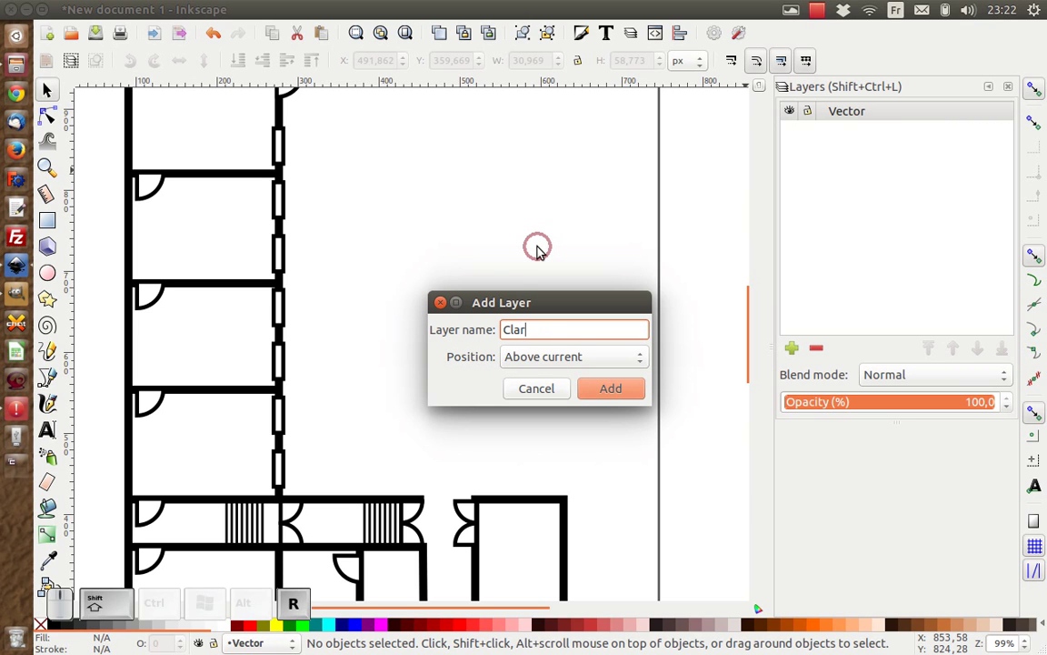
pyautogui.press('BackSpace')
pyautogui.press('s')
pyautogui.press('o')
pyautogui.press('BackSpace')
pyautogui.press('m')
pyautogui.press('s')
pyautogui.press('Return')
pyautogui.click(792, 354)
# Add a second layer named Evac icons and make it current.
pyautogui.press('shift+space')
pyautogui.press('shift+c')
pyautogui.press('Return')
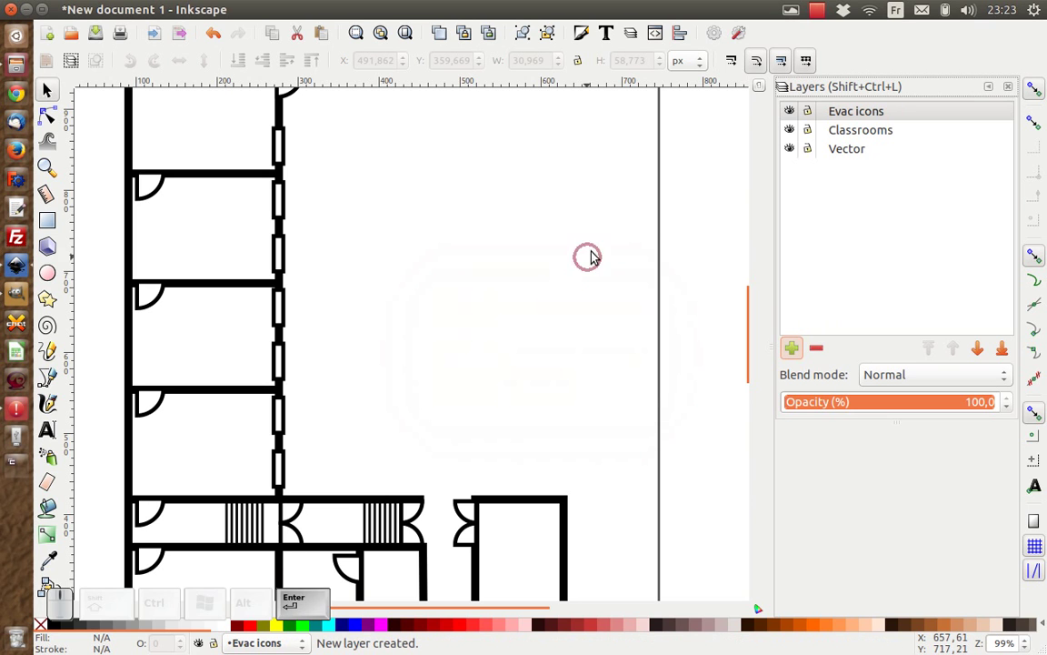
pyautogui.click(812, 150)
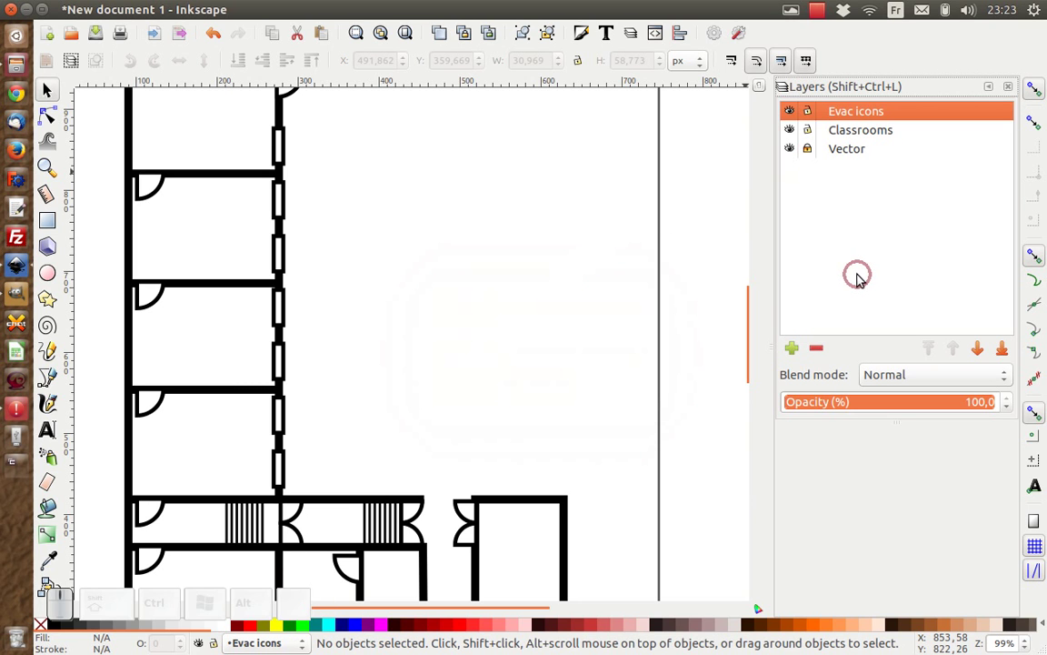
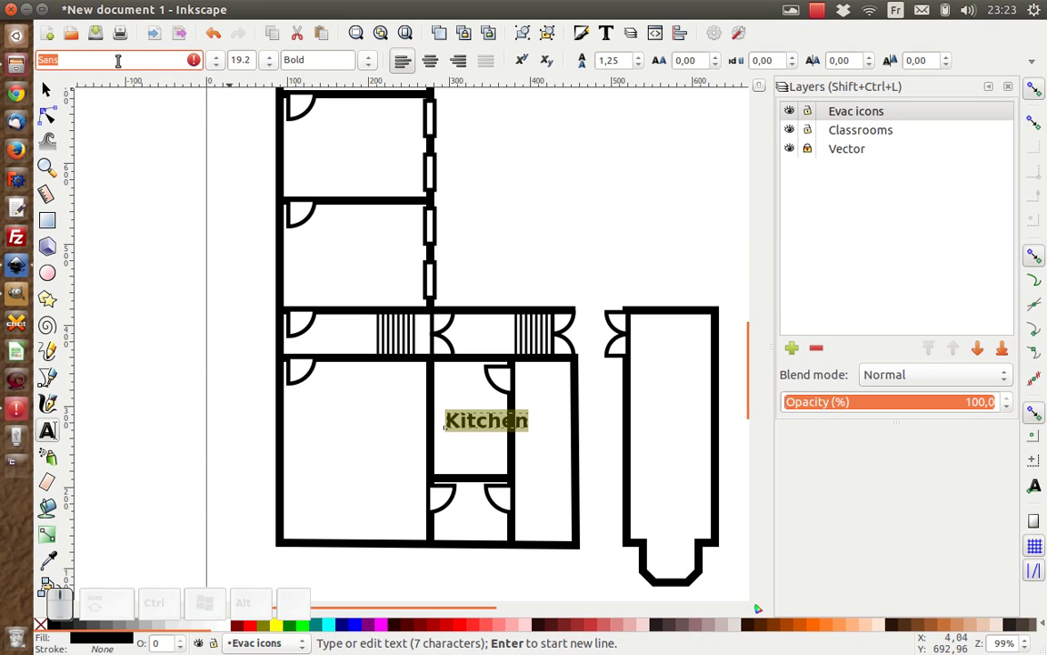
# Write a Science lab label in the top room set in Ubuntu Condensed.
pyautogui.press('shift+c')
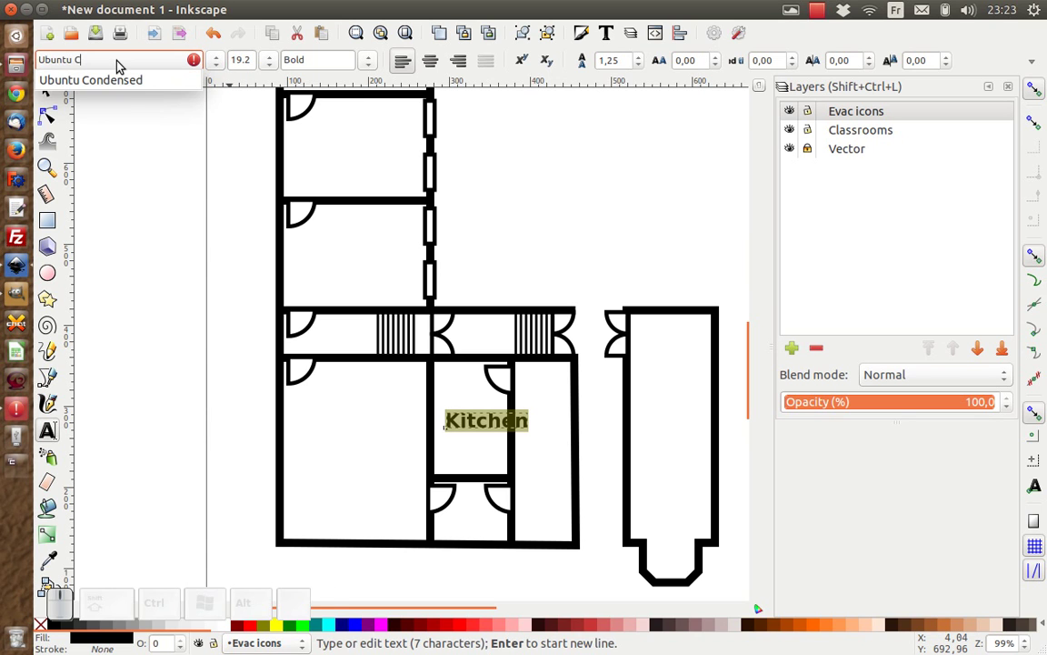
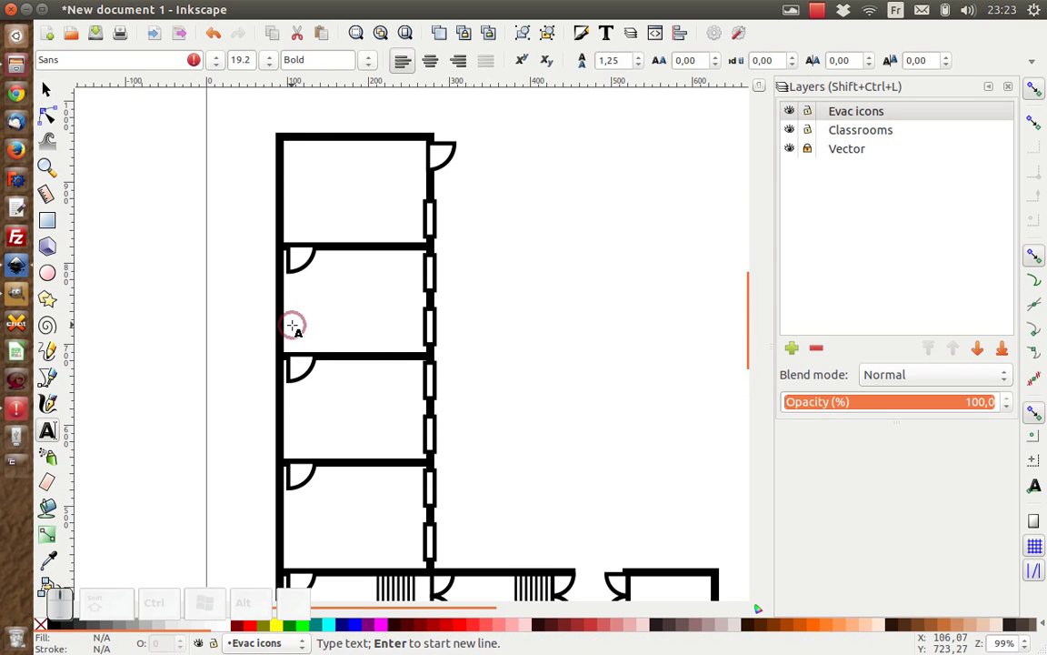
pyautogui.press('shift+s')
pyautogui.press('shift+l')
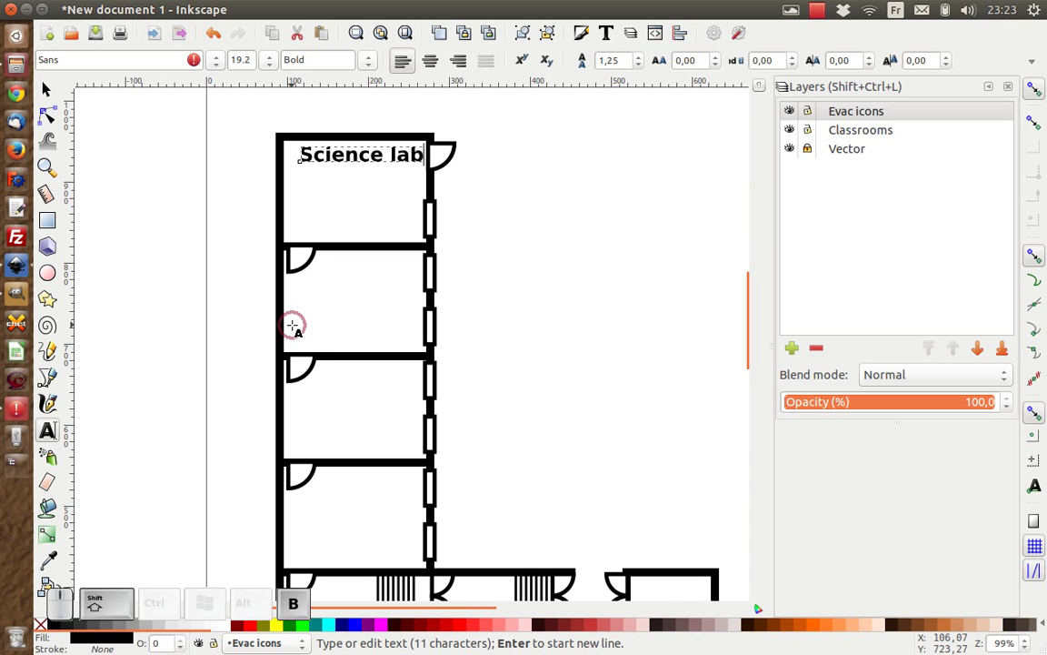
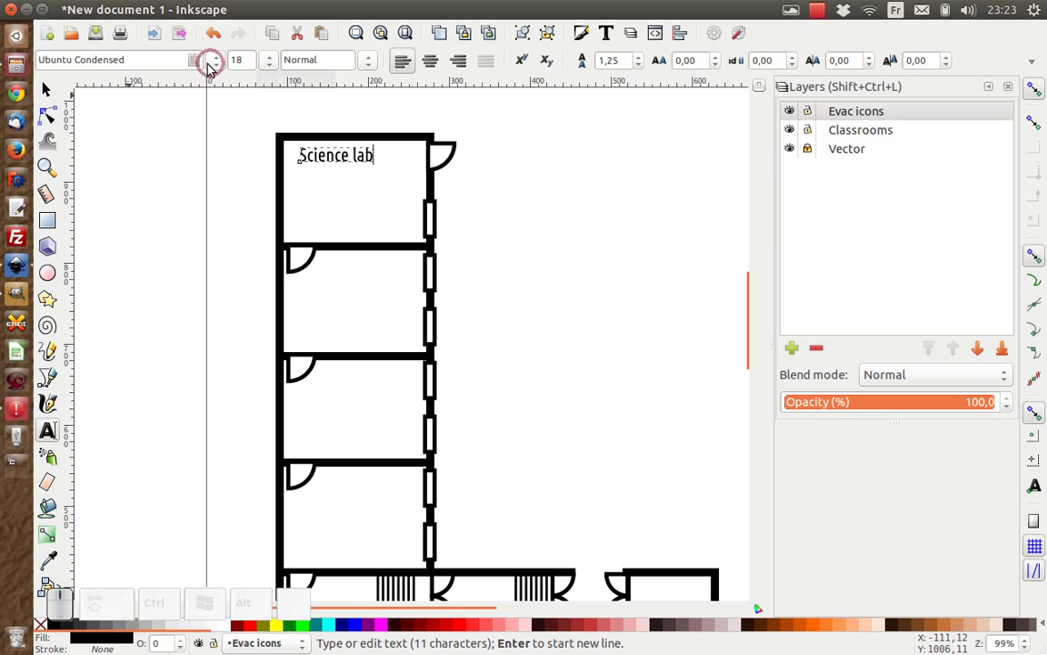
pyautogui.click(37, 98)
pyautogui.click(47, 99)
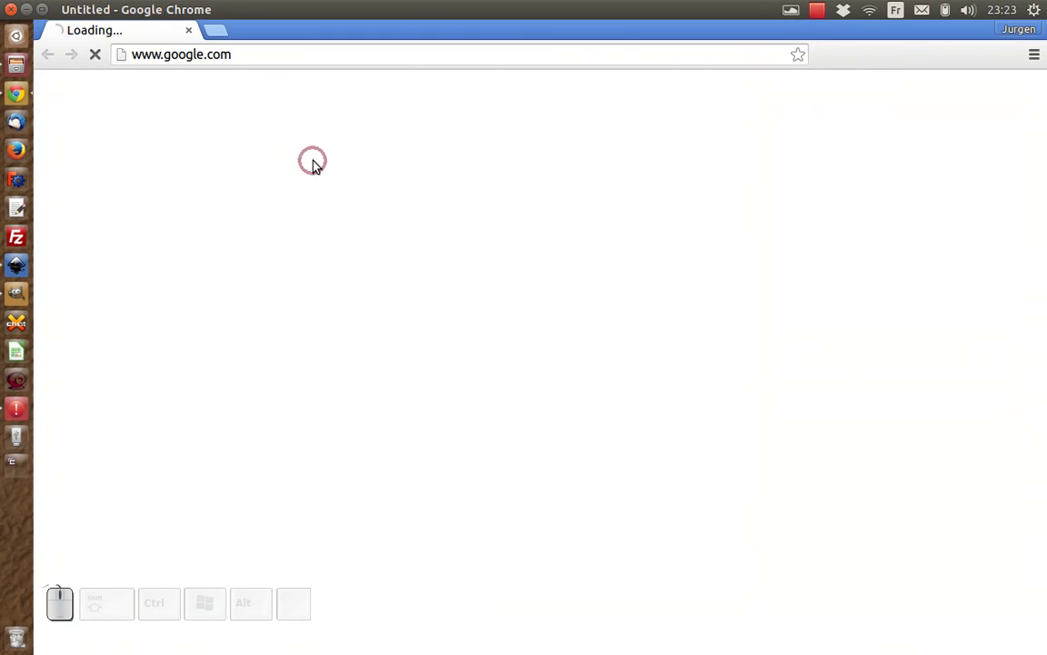
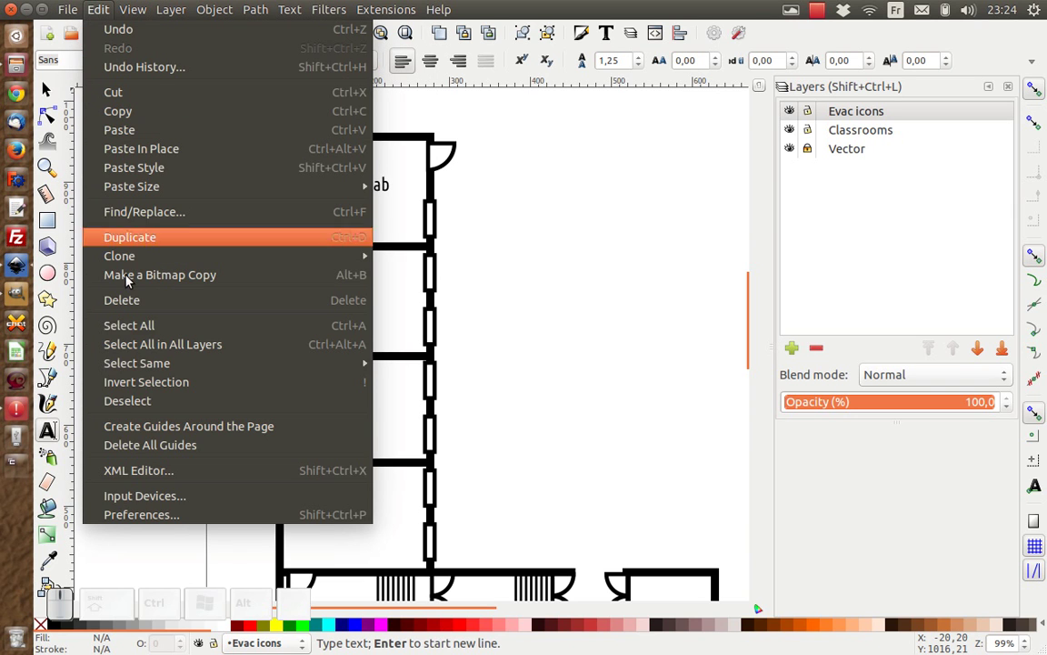
# In Preferences > Tools > Text, make new text reuse the last used style.
pyautogui.click(168, 514)
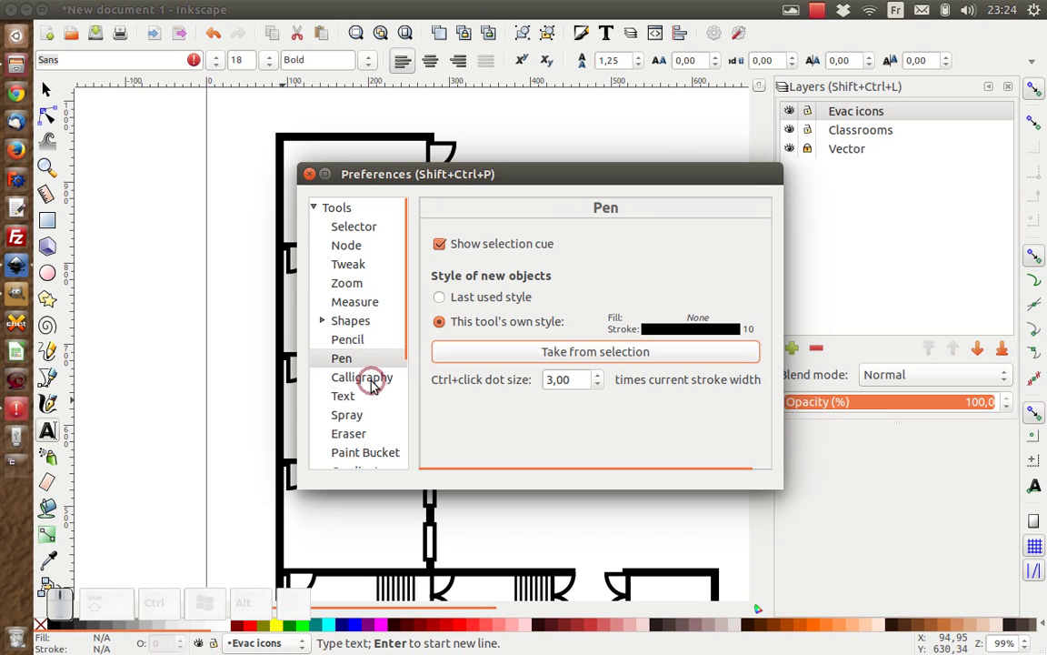
pyautogui.scroll(-3)
pyautogui.click(366, 366)
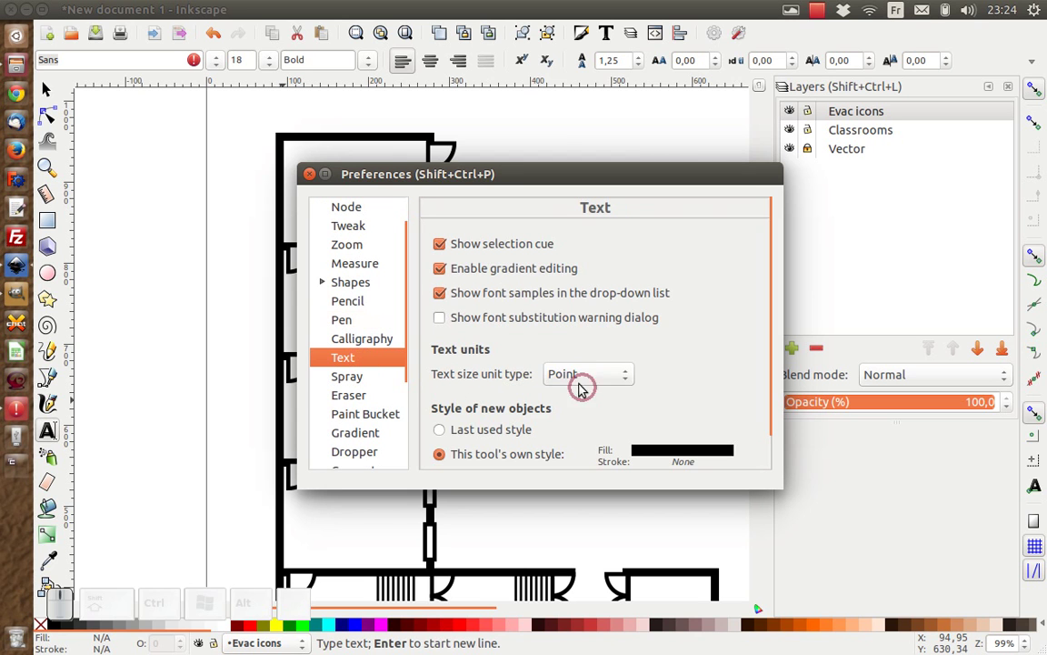
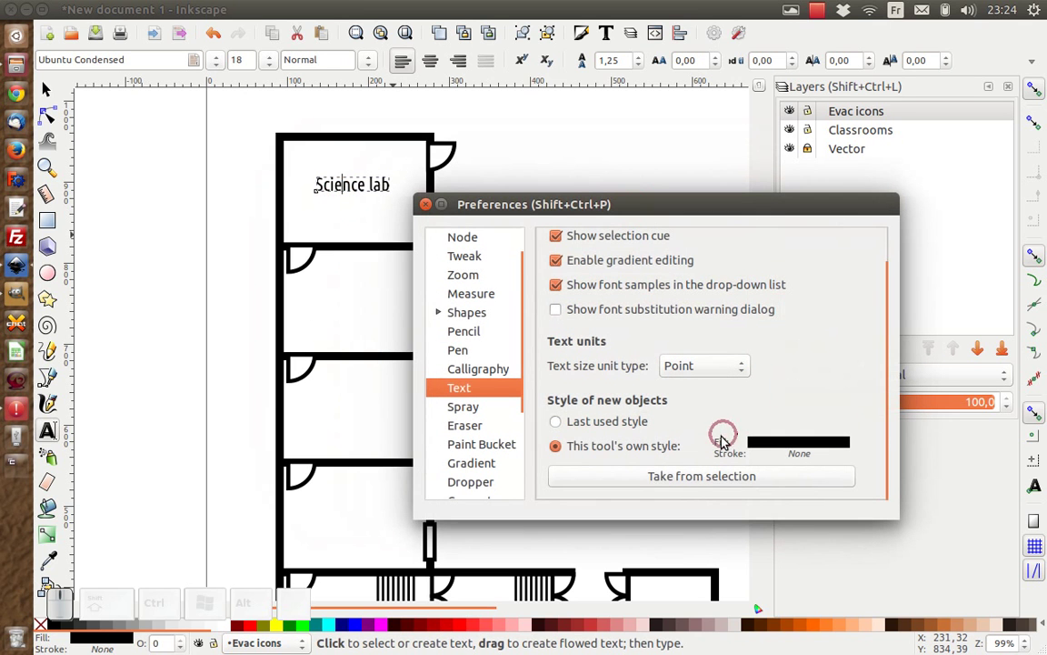
pyautogui.click(682, 487)
pyautogui.click(677, 480)
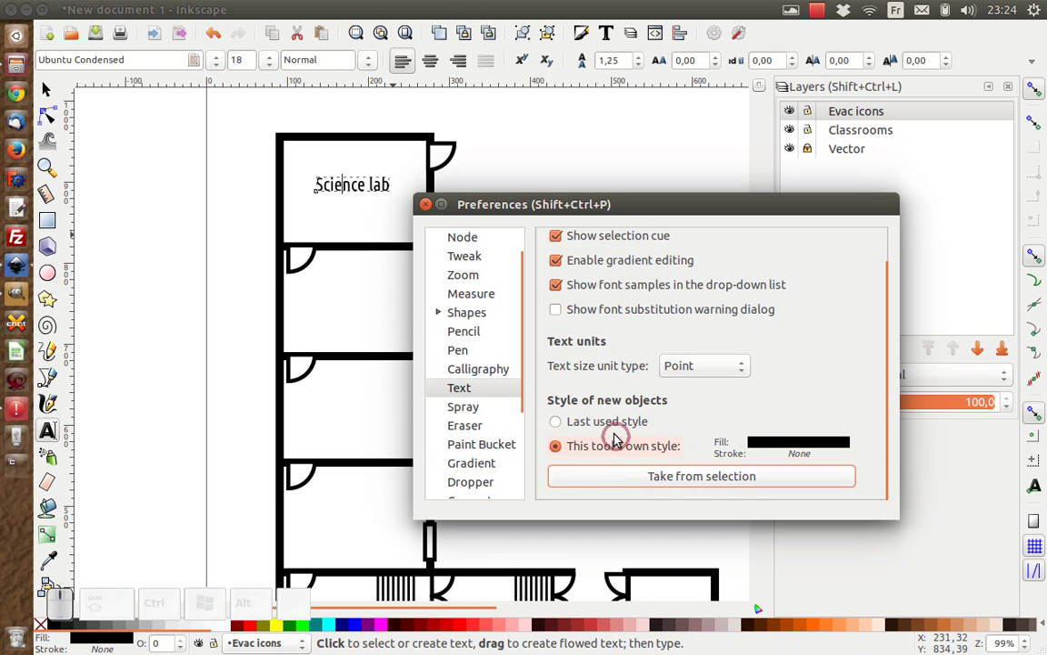
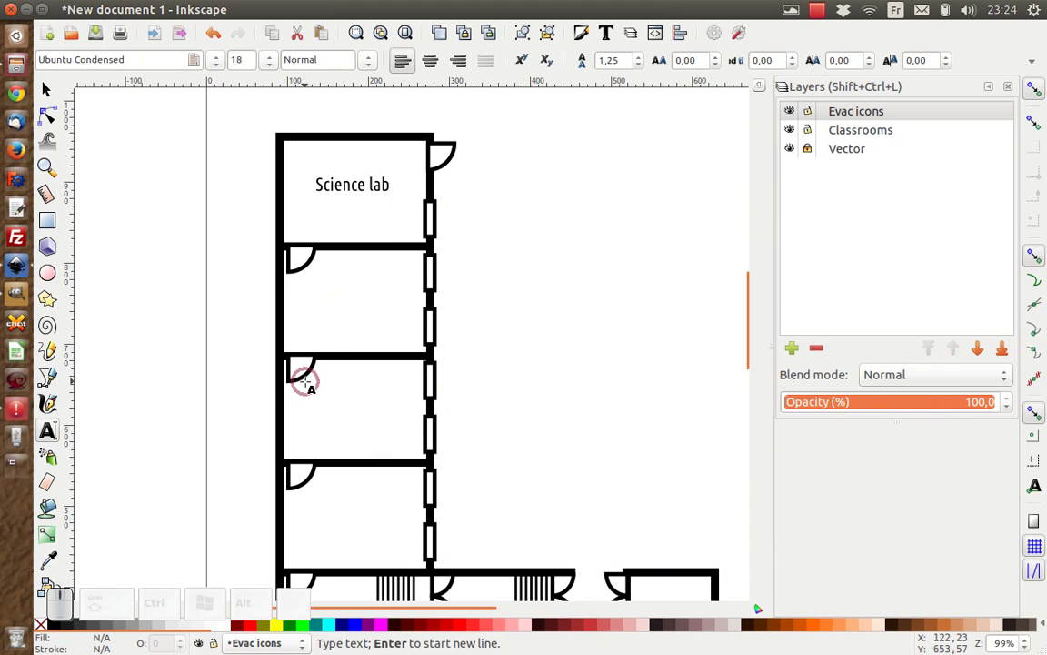
# Label the next rooms Lab storage and Math class, with Math class on two lines.
pyautogui.press('shift+l')
pyautogui.press('a')
pyautogui.press('b')
pyautogui.press('space')
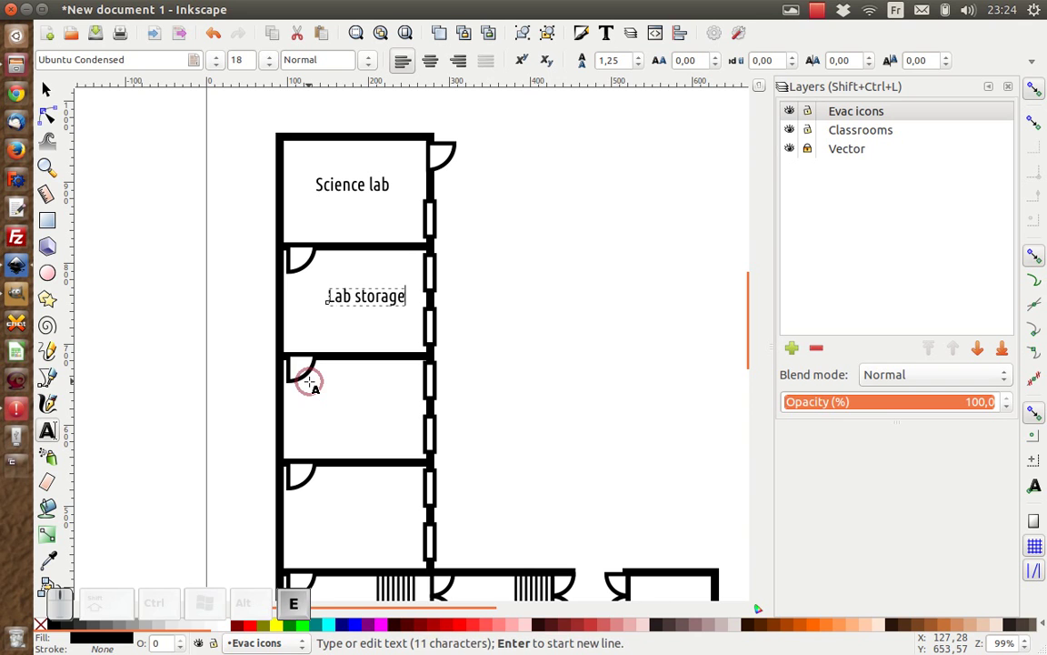
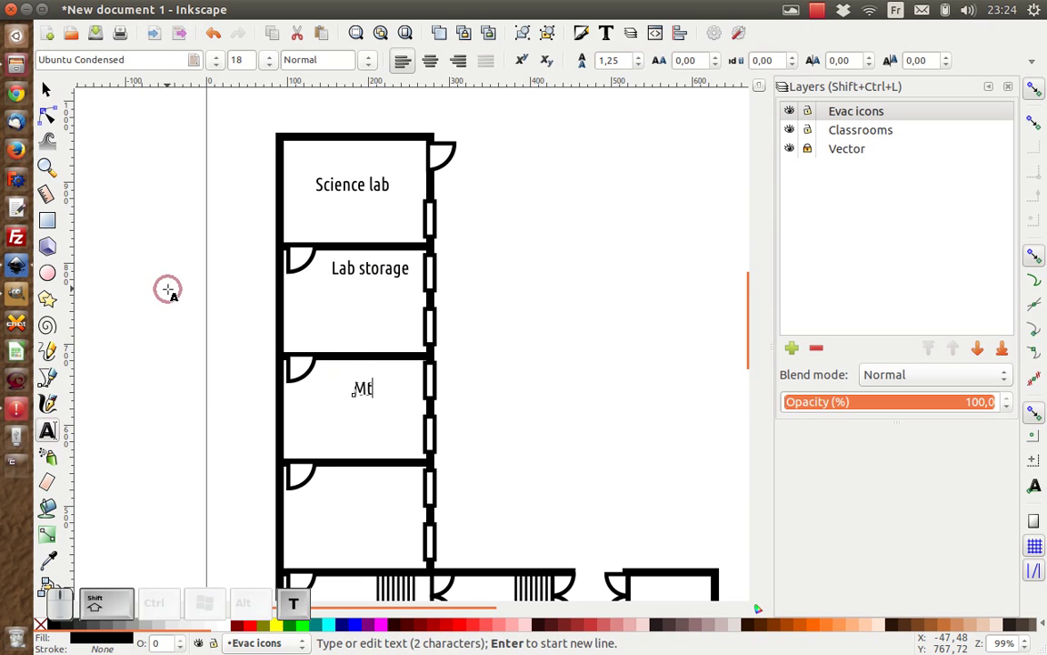
pyautogui.press('shift+space')
pyautogui.press('shift+BackSpace')
pyautogui.press('shift+c')
pyautogui.press('shift+BackSpace')
pyautogui.press('shift+h')
pyautogui.press('shift+BackSpace')
pyautogui.press('shift+Return')
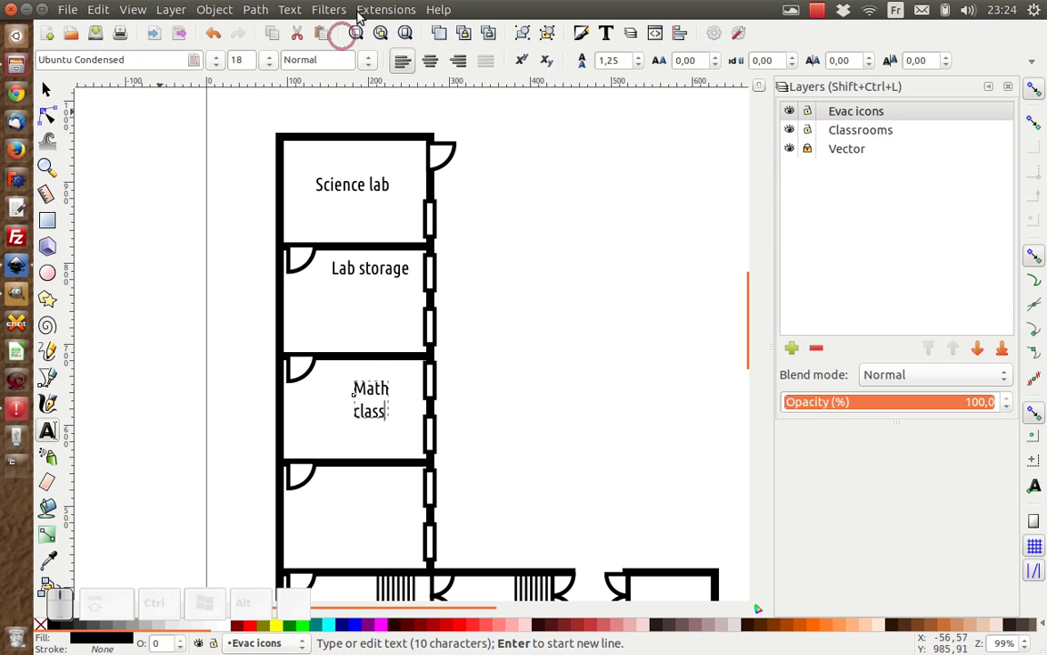
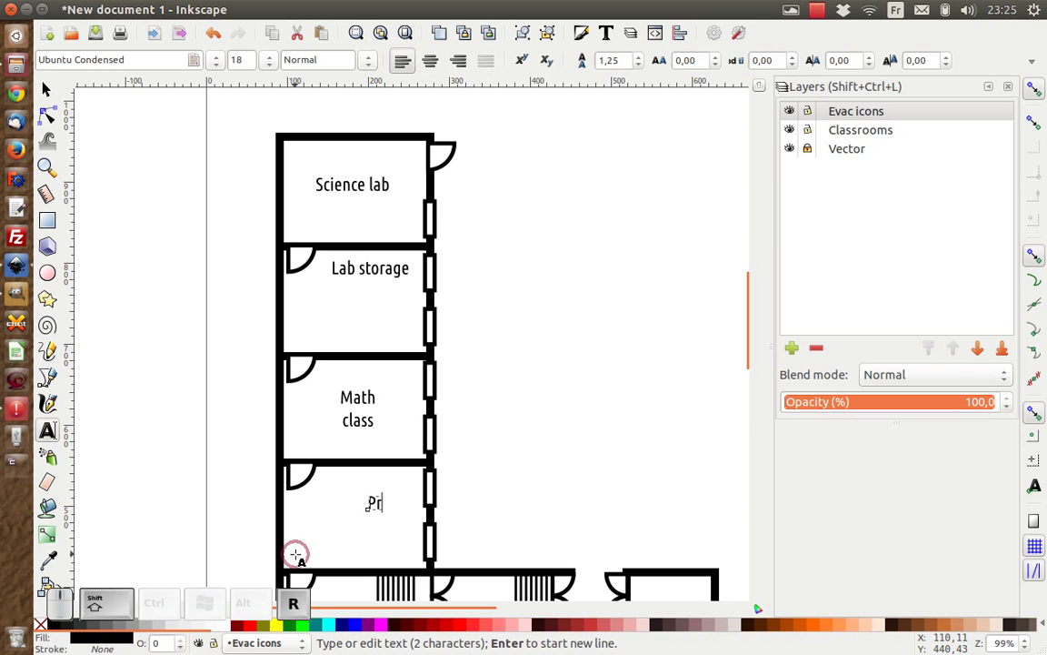
# Label the room below Principle's office, broken onto two lines.
pyautogui.press('i')
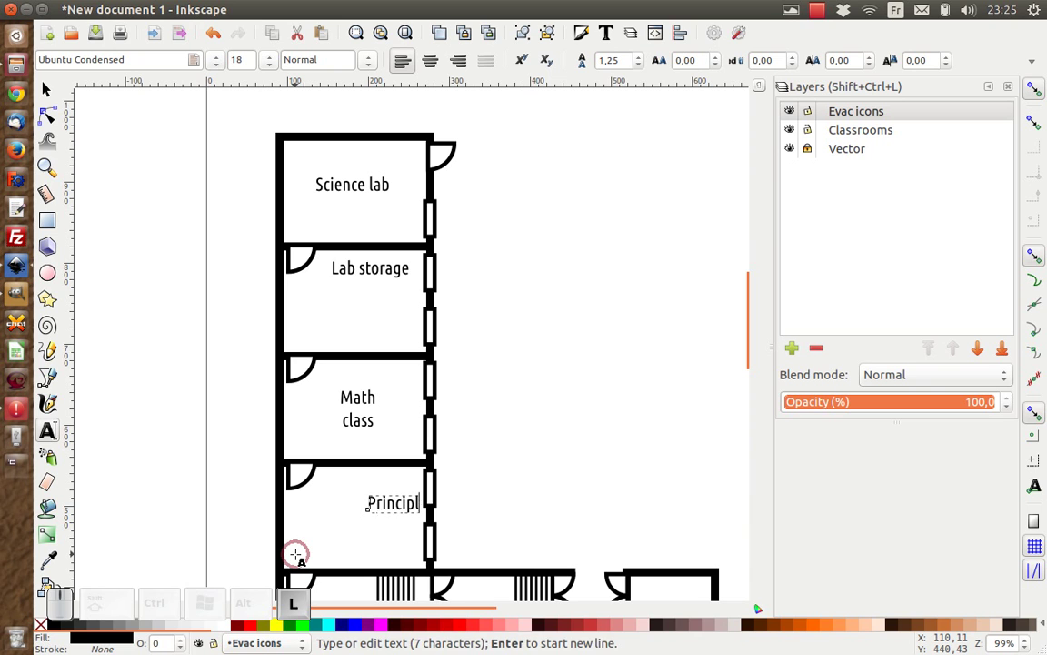
pyautogui.press('space')
pyautogui.press('BackSpace')
pyautogui.press('o')
pyautogui.press('BackSpace')
pyautogui.press('Return')
pyautogui.press('o')
pyautogui.press('i')
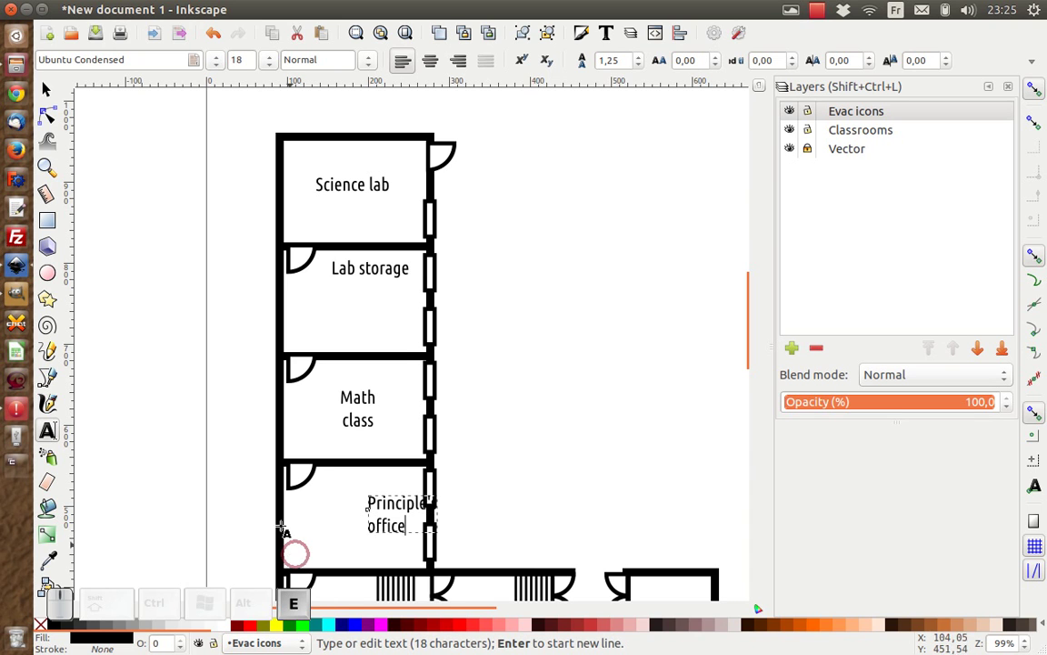
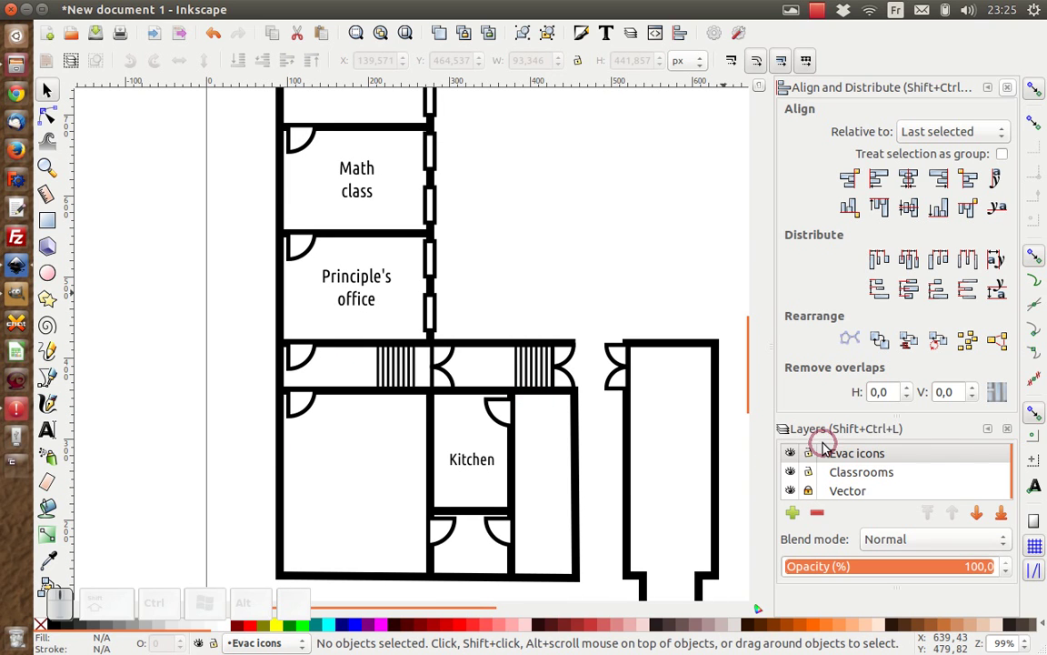
# Cut all room labels and switch to the Classrooms layer, undoing a misplaced paste.
pyautogui.click(846, 462)
pyautogui.click(797, 456)
pyautogui.click(796, 456)
pyautogui.scroll(3)
pyautogui.click(505, 371)
pyautogui.press('ctrl+a')
pyautogui.press('ctrl+x')
pyautogui.click(859, 479)
pyautogui.click(214, 318)
pyautogui.press('ctrl+v')
pyautogui.press('ctrl+y')
# Paste In Place the labels on Classrooms, deselect, and make Evac icons the working layer.
pyautogui.click(111, 8)
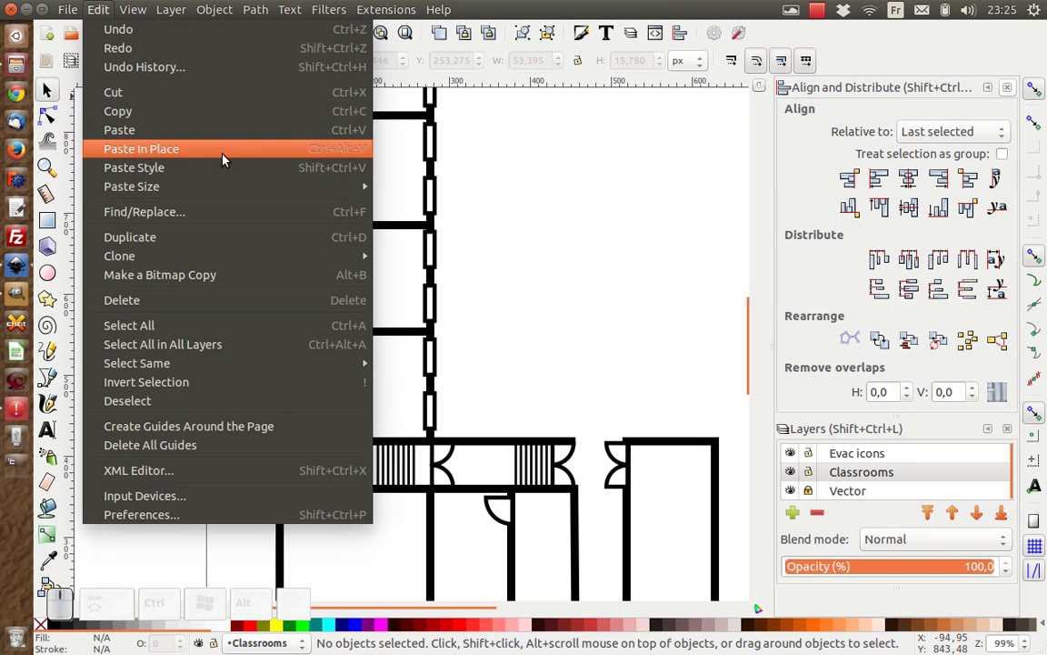
pyautogui.click(239, 158)
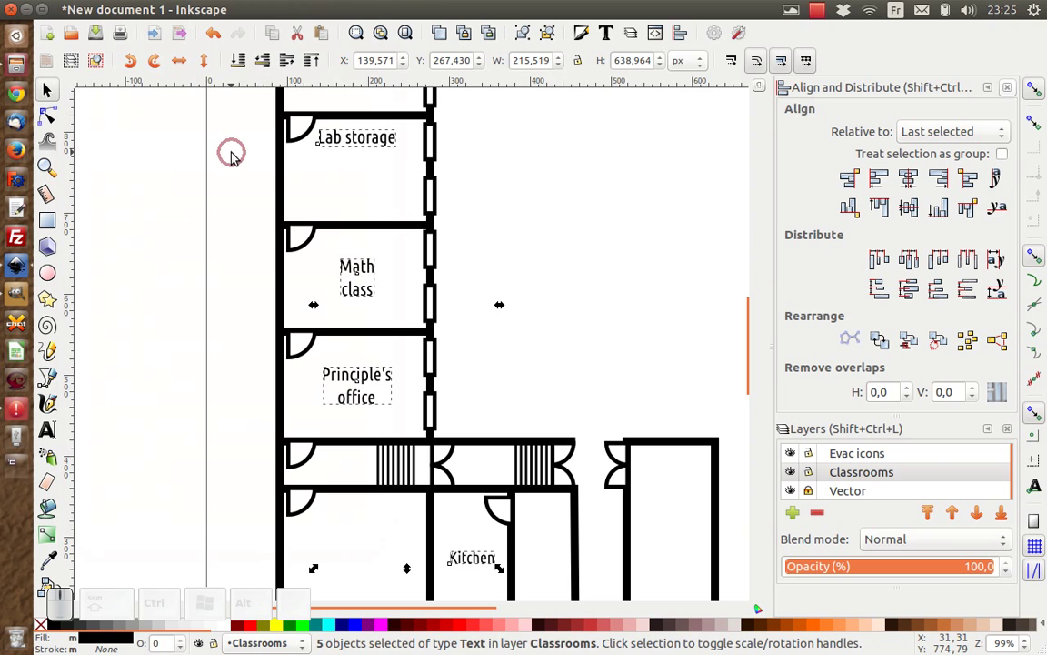
pyautogui.click(242, 287)
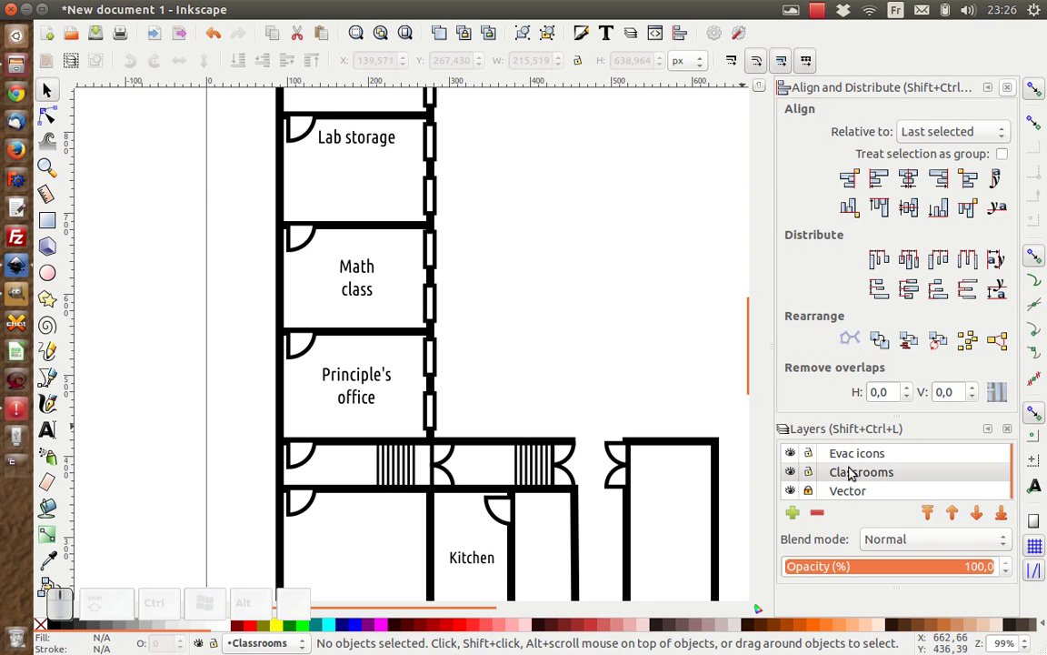
pyautogui.click(855, 462)
pyautogui.click(817, 477)
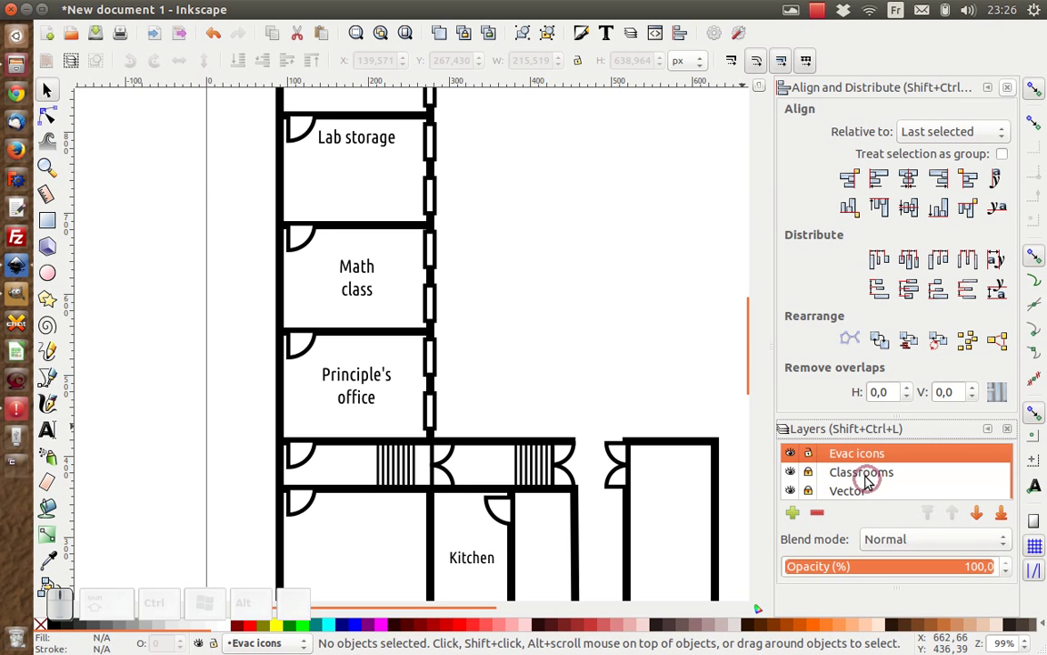
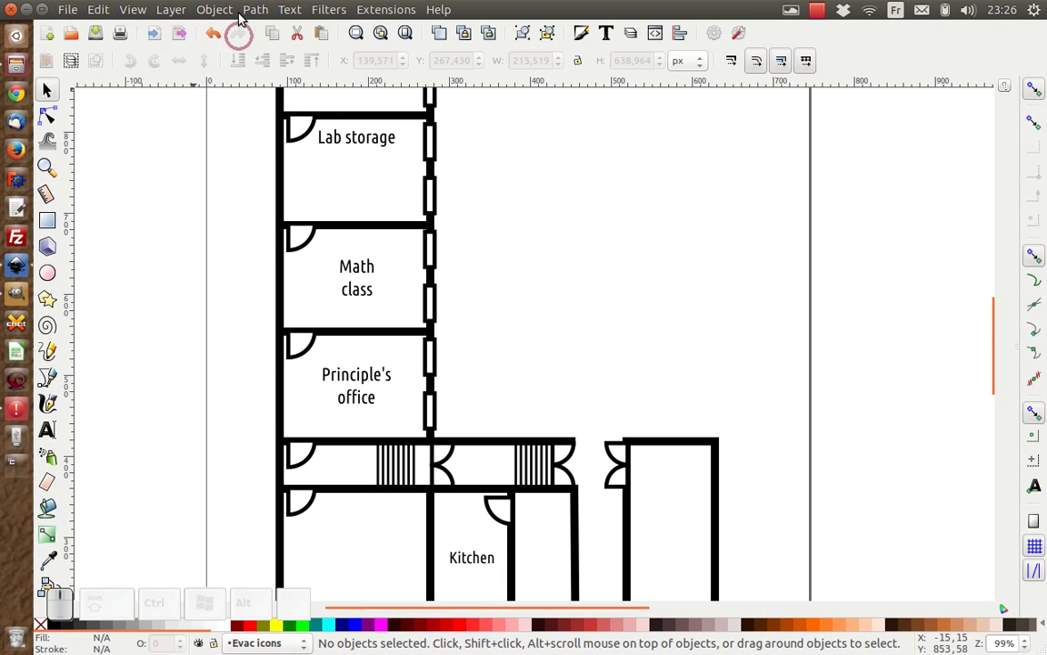
# Show the Symbols panel with the Evacuation Icons set selected beside the floorplan.
pyautogui.click(212, 7)
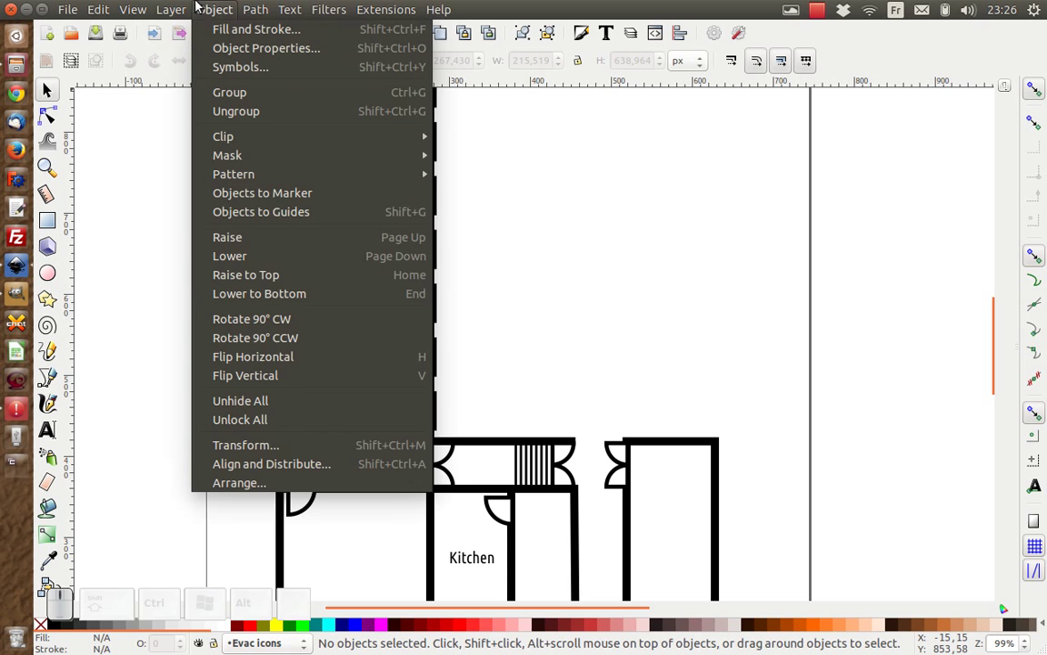
pyautogui.click(244, 67)
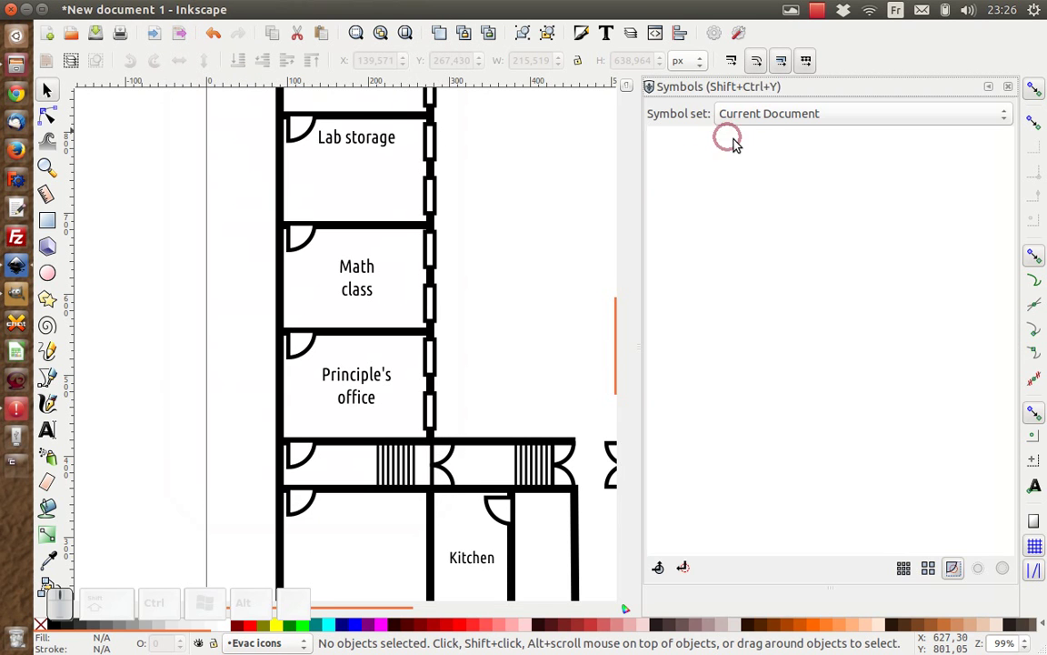
pyautogui.click(764, 124)
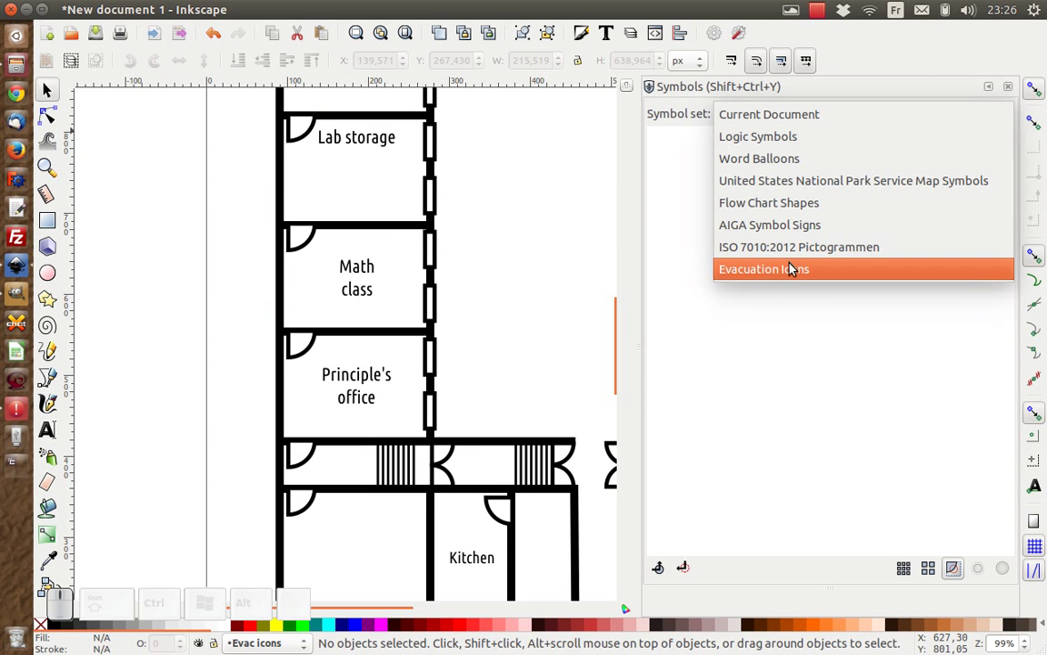
pyautogui.click(790, 271)
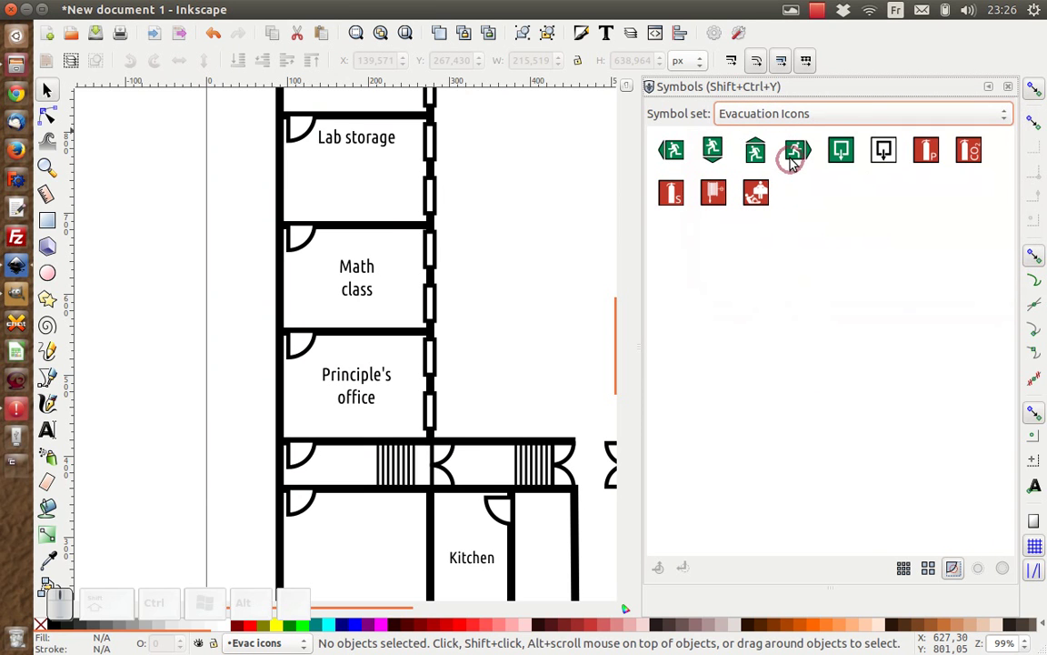
pyautogui.scroll(3)
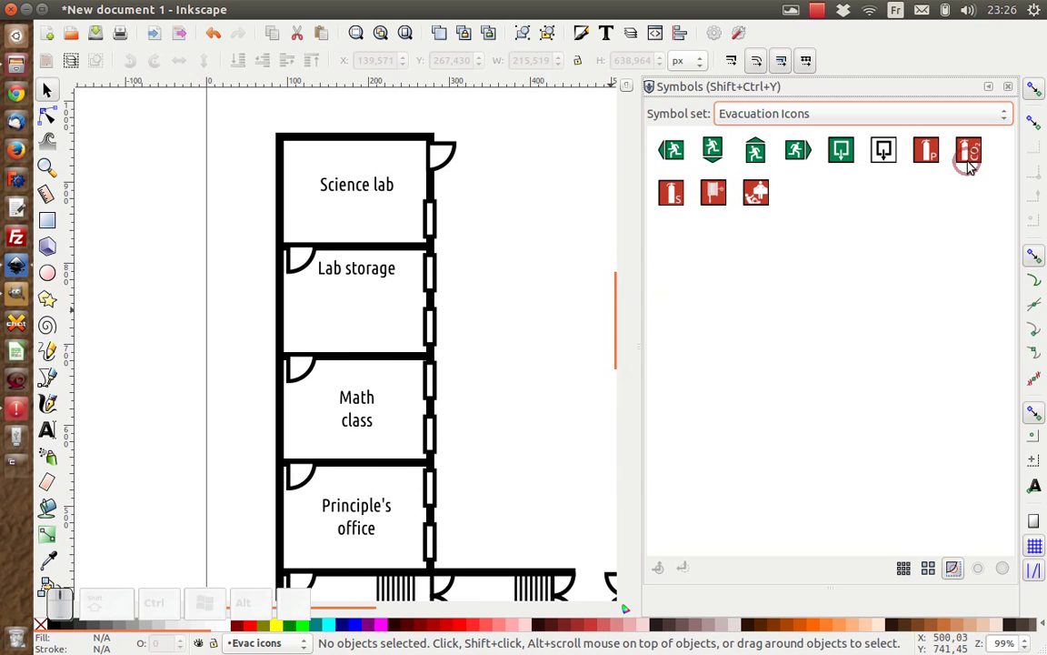
# Drop a fire extinguisher icon and an exit sign into the Science lab, then view the lower building.
pyautogui.moveTo(975, 160); pyautogui.dragTo(827, 188)
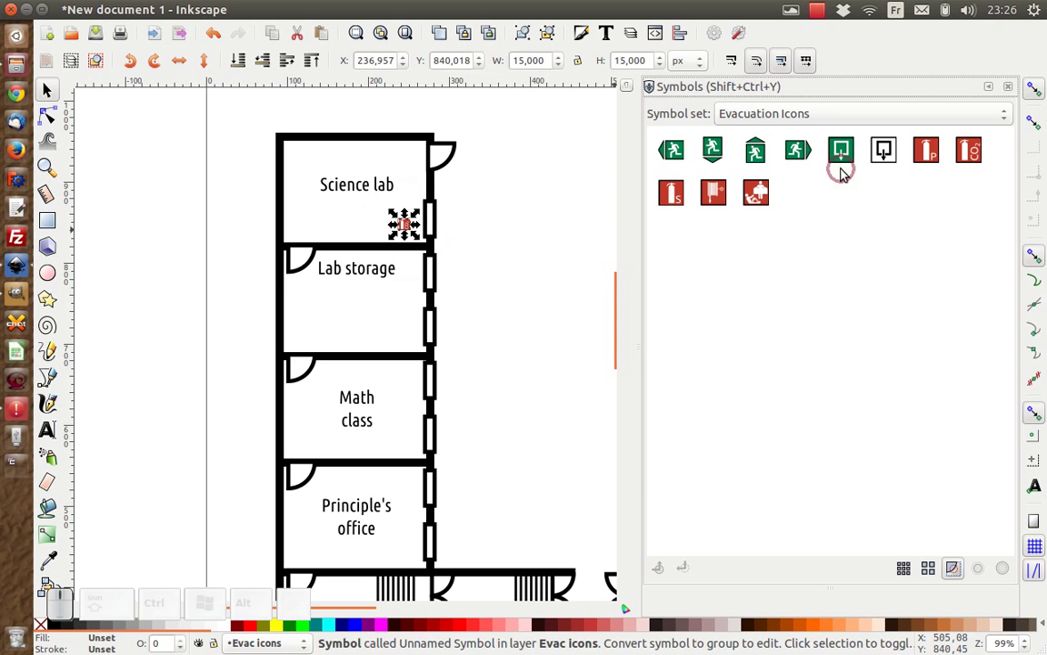
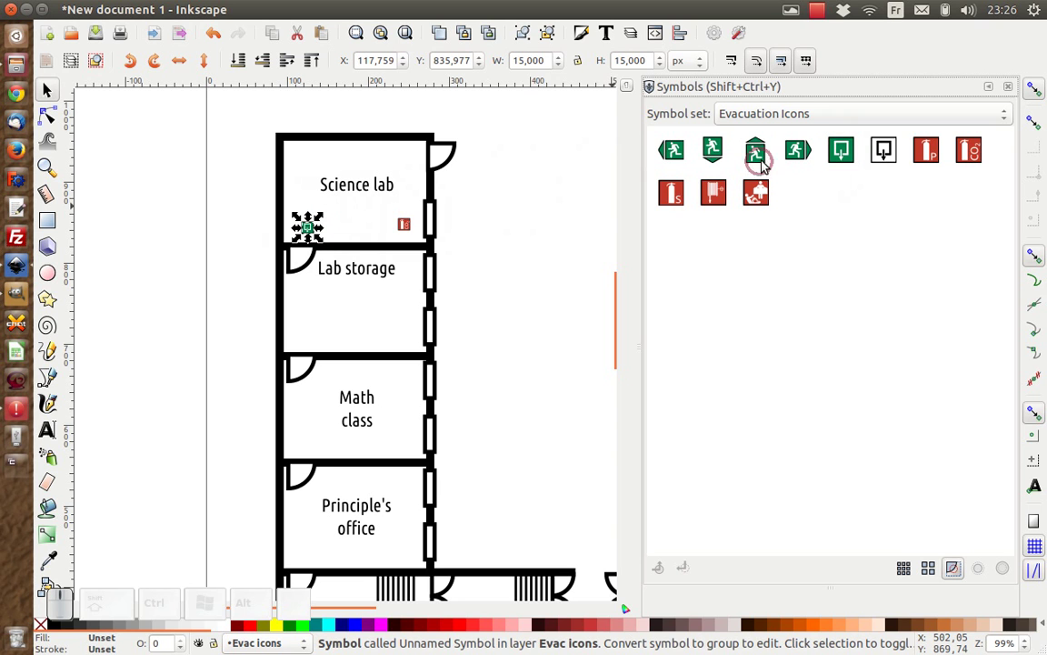
pyautogui.moveTo(801, 154); pyautogui.dragTo(496, 206)
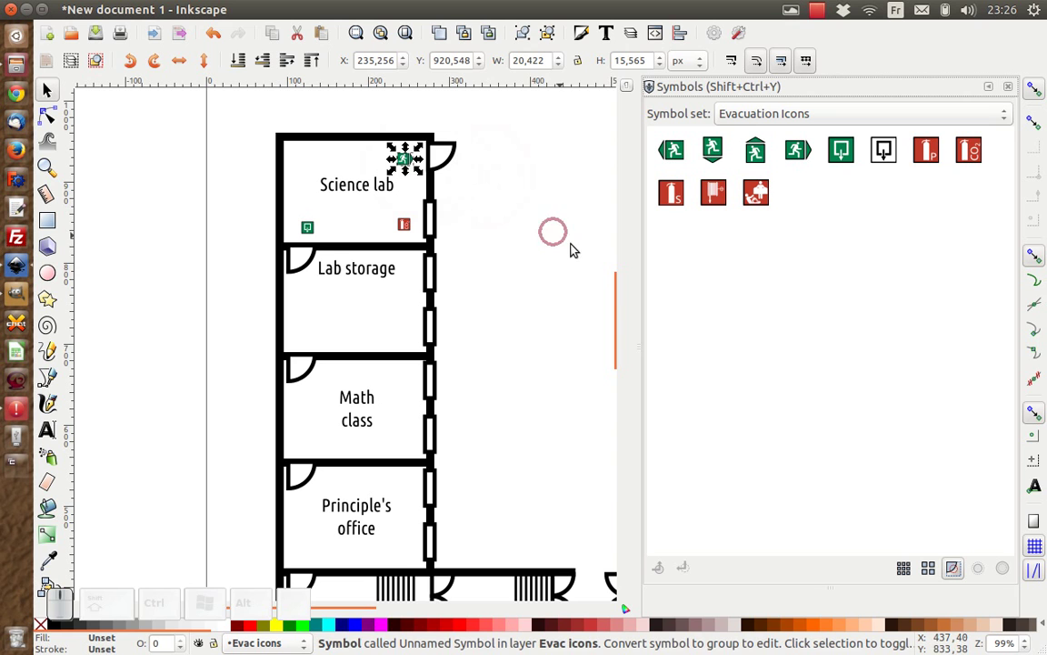
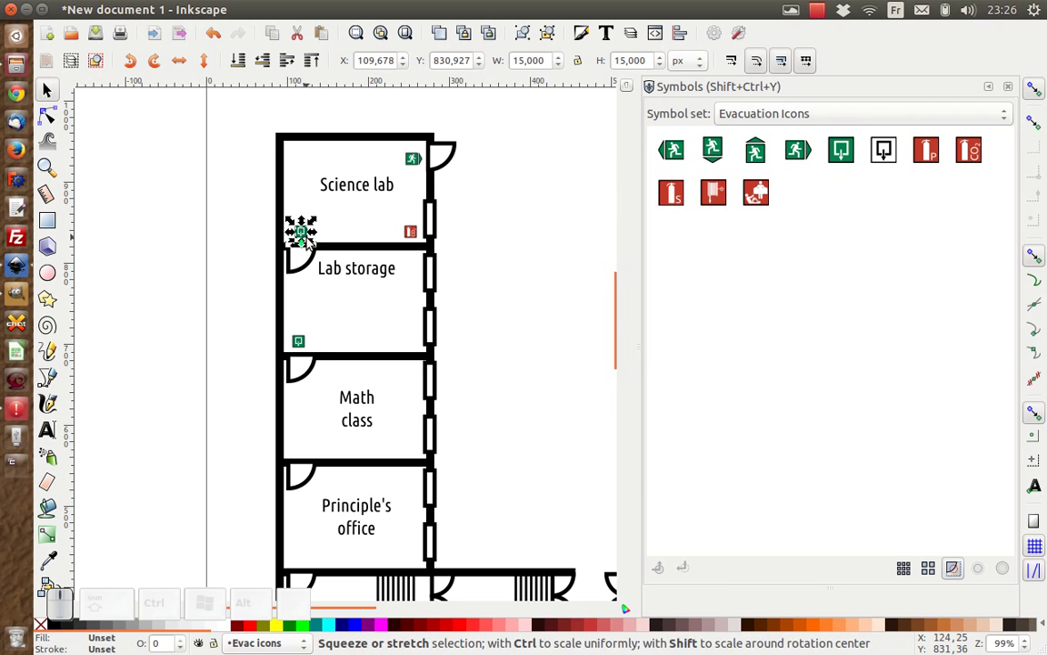
pyautogui.press('Delete')
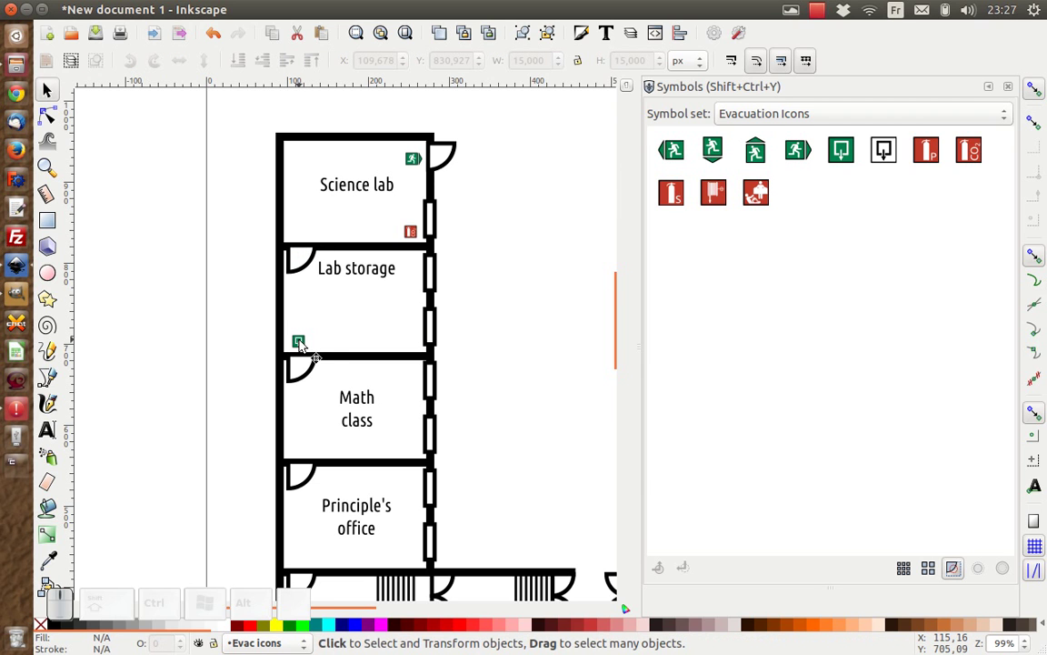
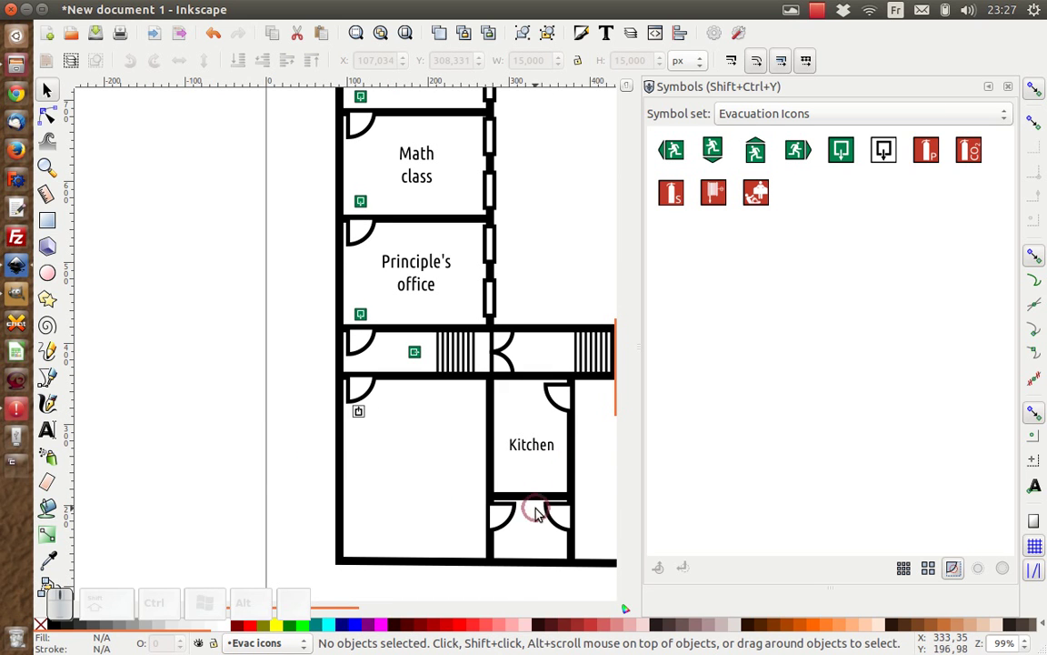
pyautogui.scroll(-3)
pyautogui.moveTo(578, 432); pyautogui.dragTo(406, 421)
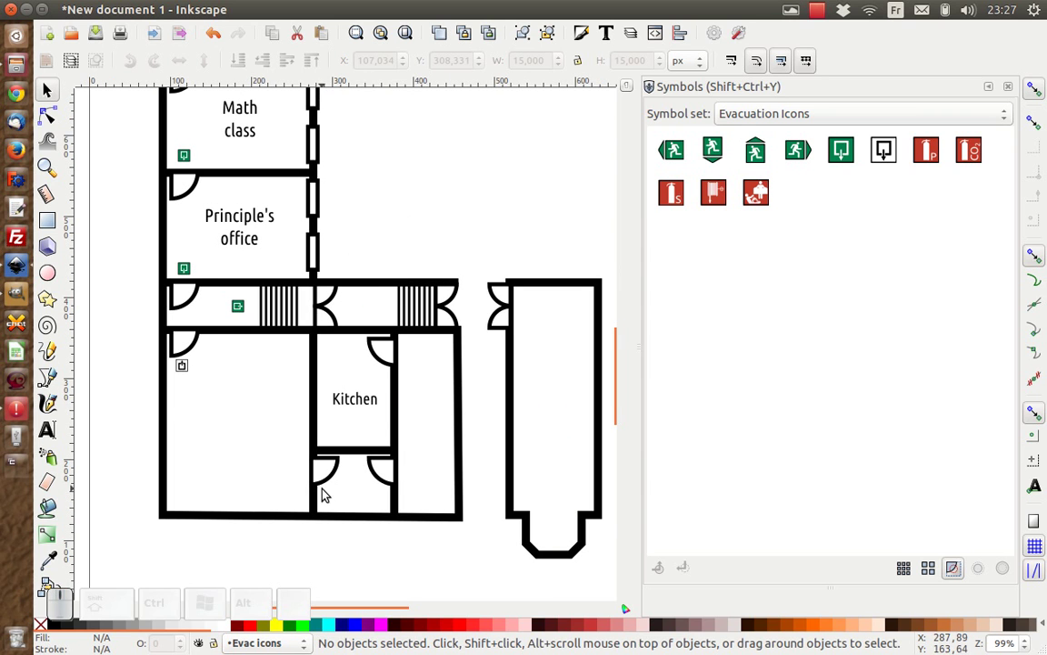
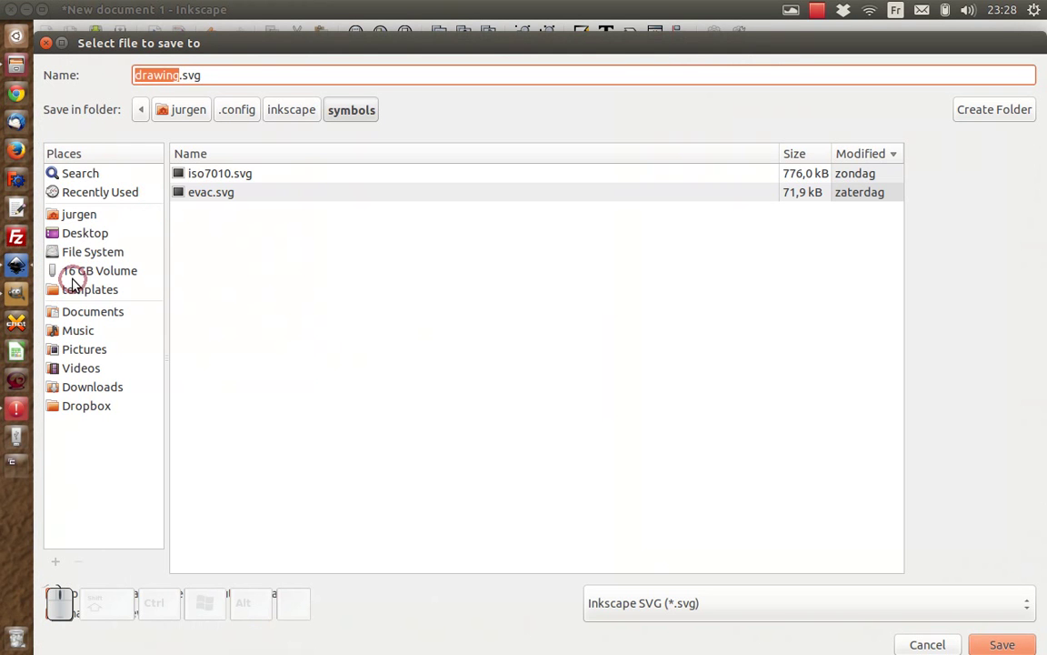
# Save the drawing as floorplan.svg on the Desktop.
pyautogui.click(87, 240)
pyautogui.press('f')
pyautogui.press('Return')
pyautogui.press('Return')
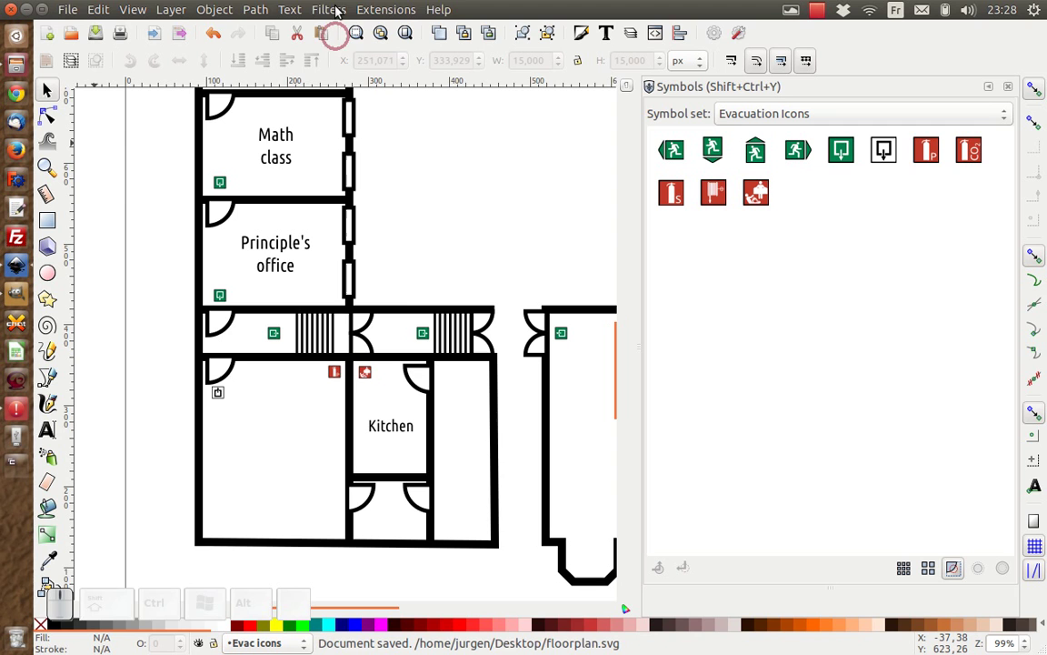
pyautogui.scroll(-3)
pyautogui.scroll(3)
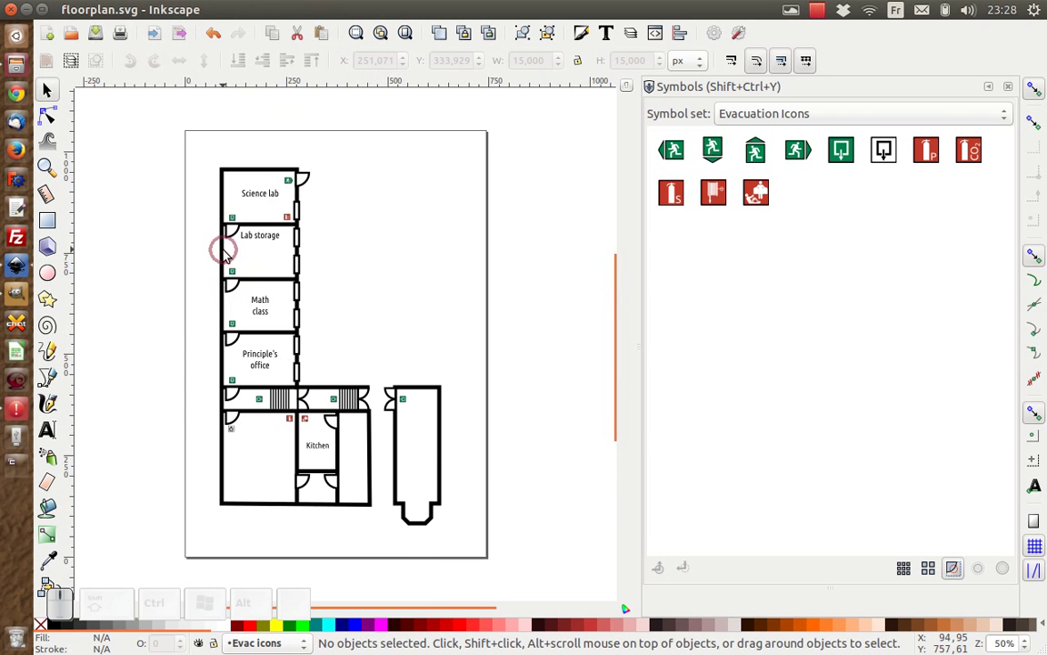
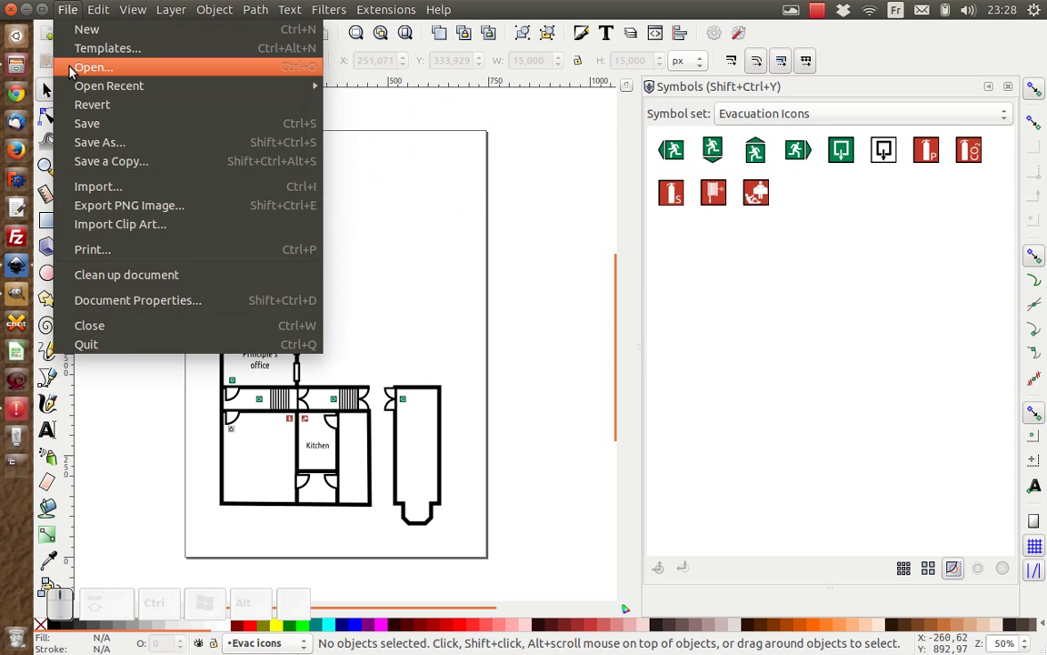
pyautogui.click(77, 71)
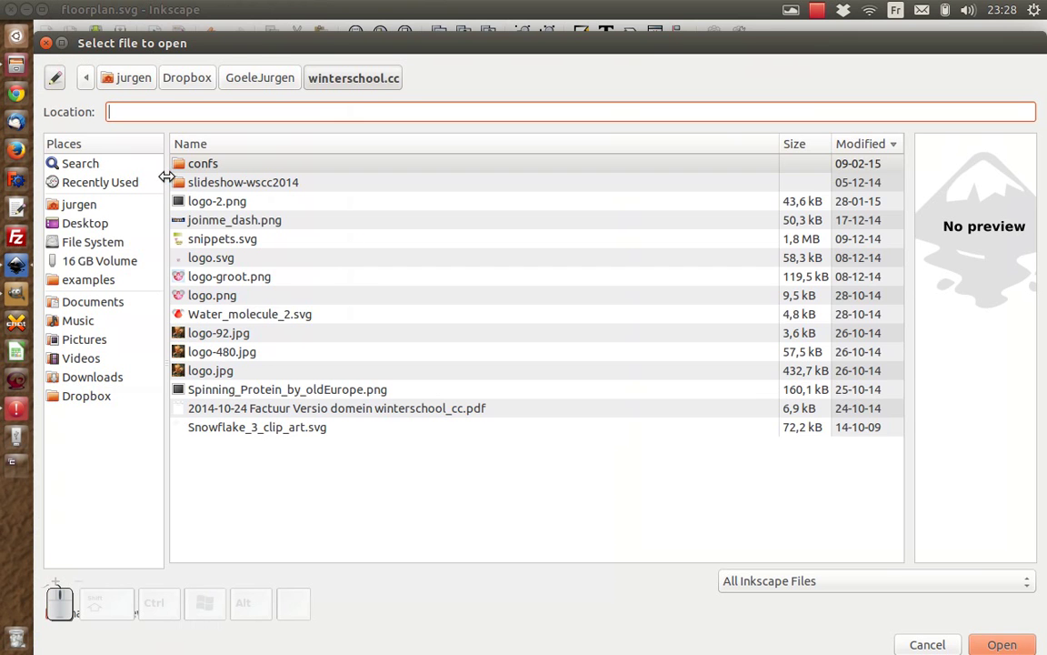
pyautogui.click(80, 226)
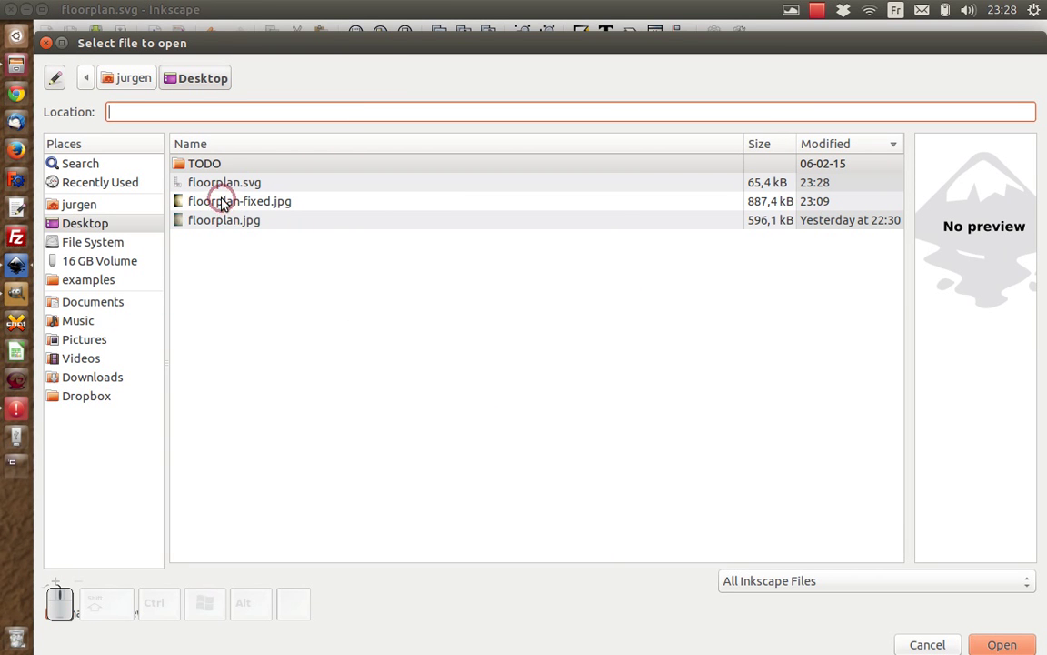